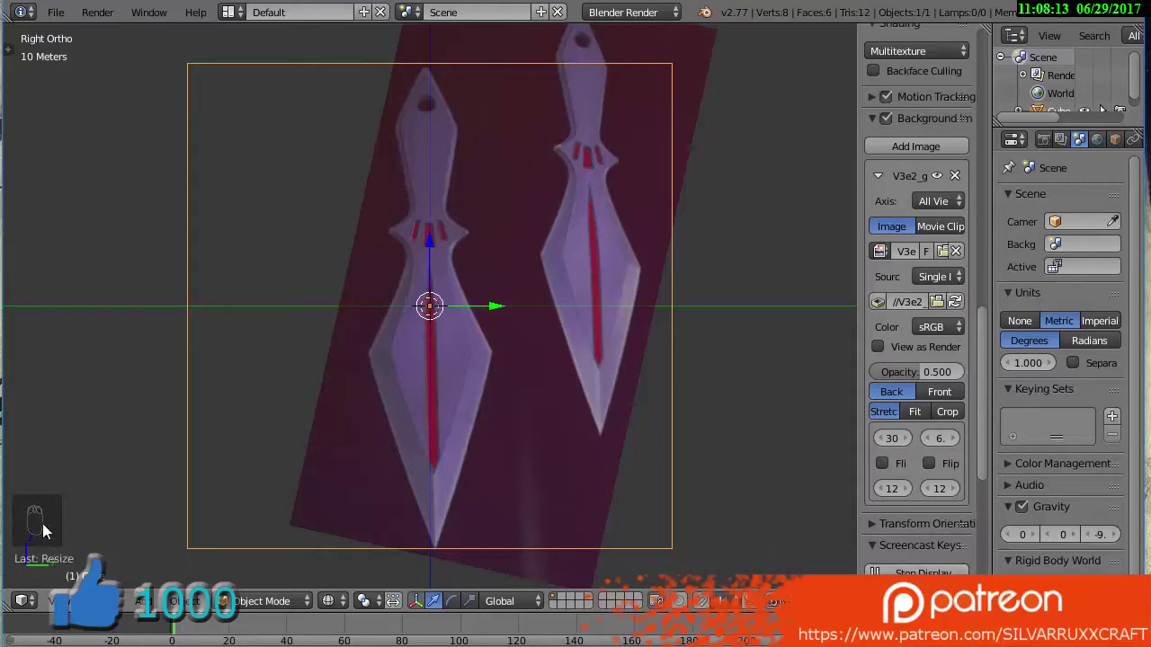
Adjust the Background Images panel for the kunai reference and hide the properties shelf
{"action": "key", "text": "n"}
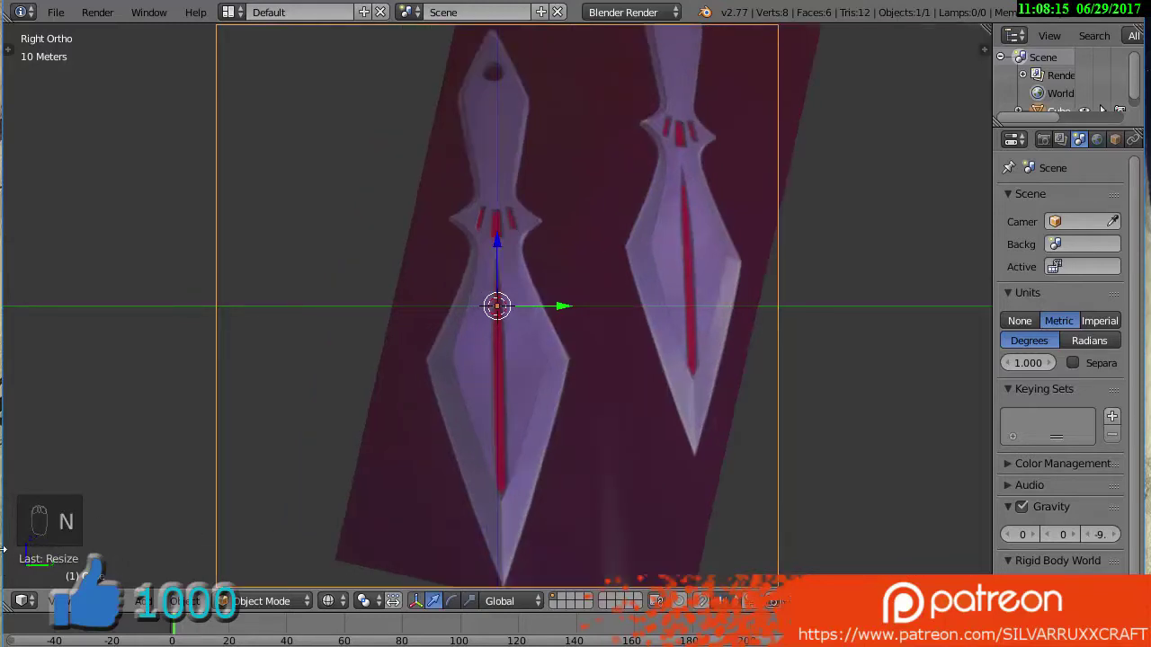
{"action": "key", "text": "s"}
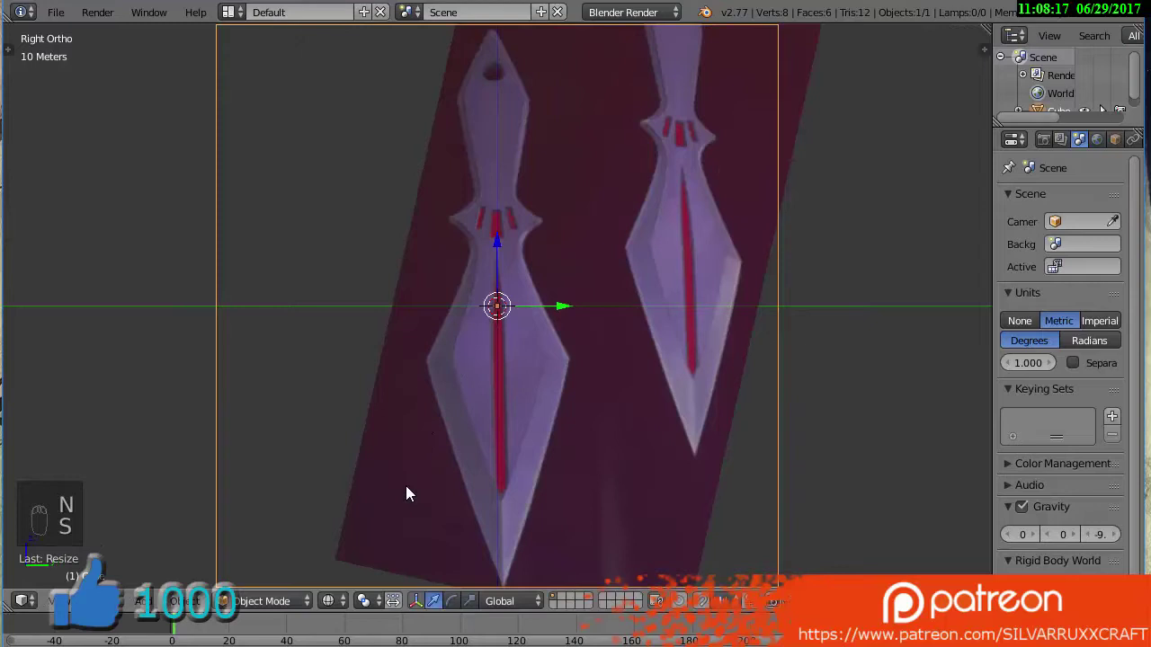
{"action": "key", "text": "a"}
{"action": "key", "text": "a"}
{"action": "key", "text": "a"}
{"action": "key", "text": "a"}
{"action": "key", "text": "a"}
{"action": "key", "text": "n"}
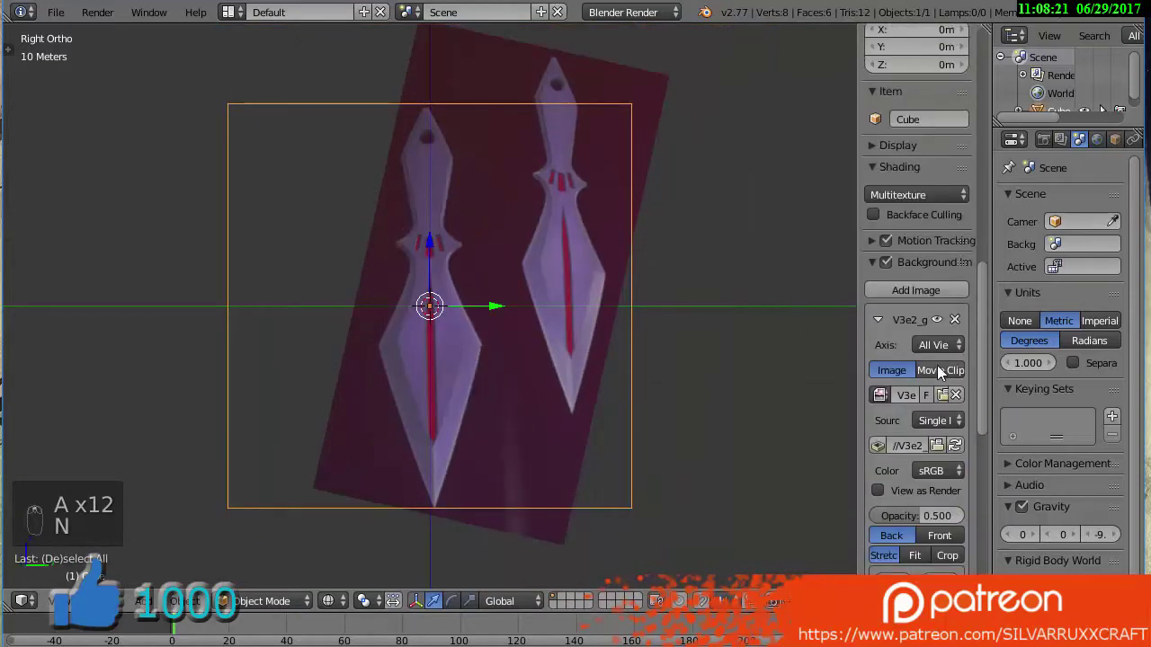
{"action": "left_click_drag", "start_coordinate": [986, 327], "coordinate": [998, 139]}
{"action": "key", "text": "n"}
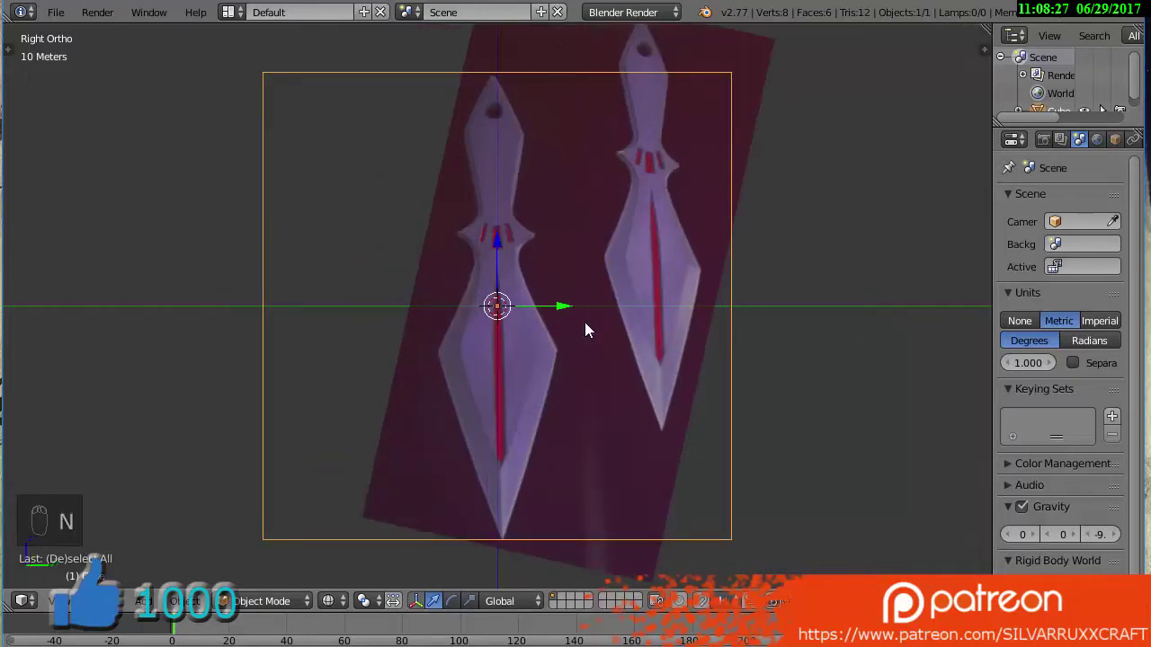
Enter Edit Mode on the cube and orbit to view it
{"action": "key", "text": "a"}
{"action": "key", "text": "a"}
{"action": "left_click_drag", "start_coordinate": [590, 328], "coordinate": [667, 376]}
In top view, scale the cube up to cover the kunai reference image
{"action": "key", "text": "z"}
{"action": "key", "text": "Tab"}
{"action": "key", "text": "KP_3"}
{"action": "key", "text": "KP_7"}
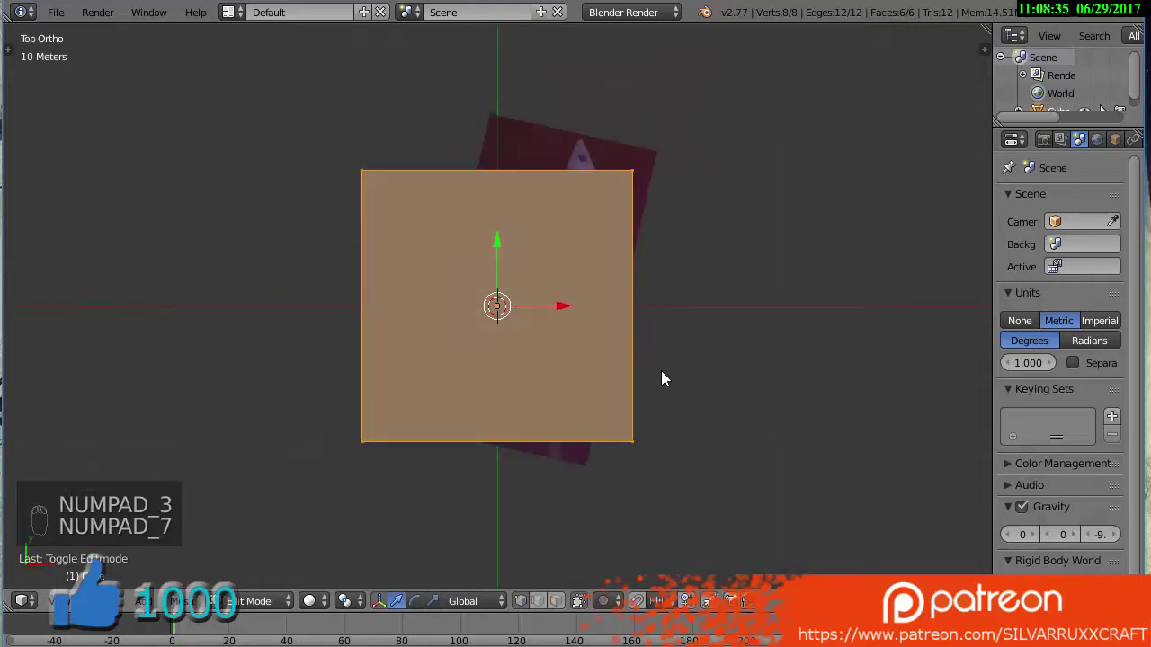
{"action": "key", "text": "z"}
{"action": "left_click_drag", "start_coordinate": [484, 292], "coordinate": [483, 292]}
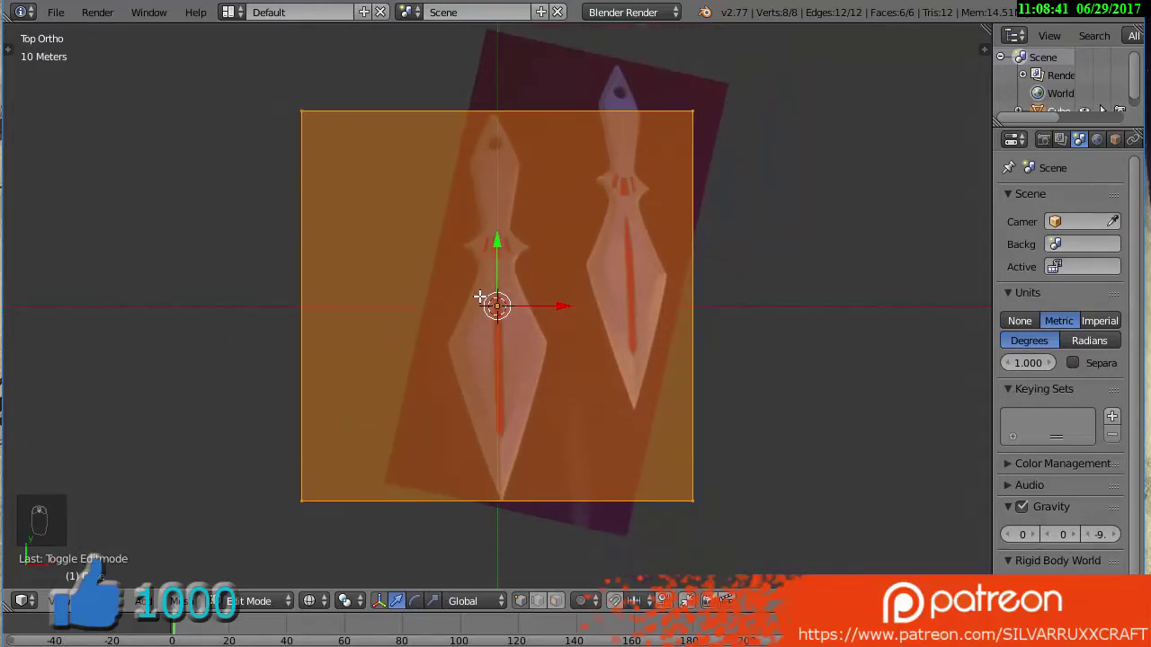
{"action": "key", "text": "z"}
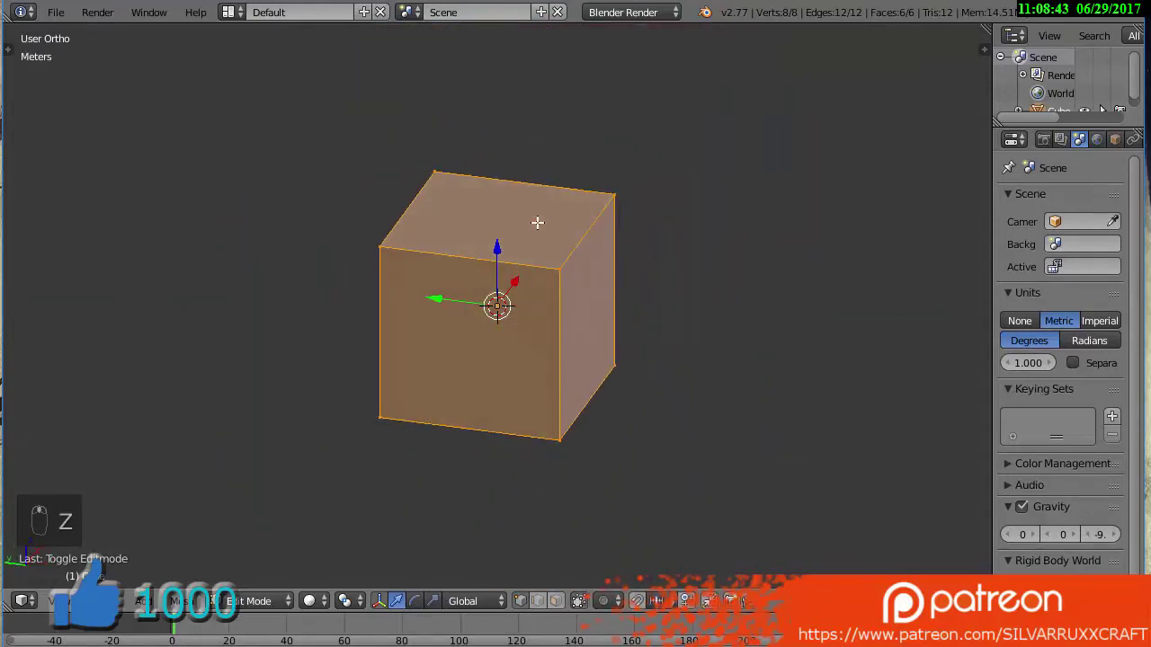
{"action": "key", "text": "KP_7"}
{"action": "key", "text": "z"}
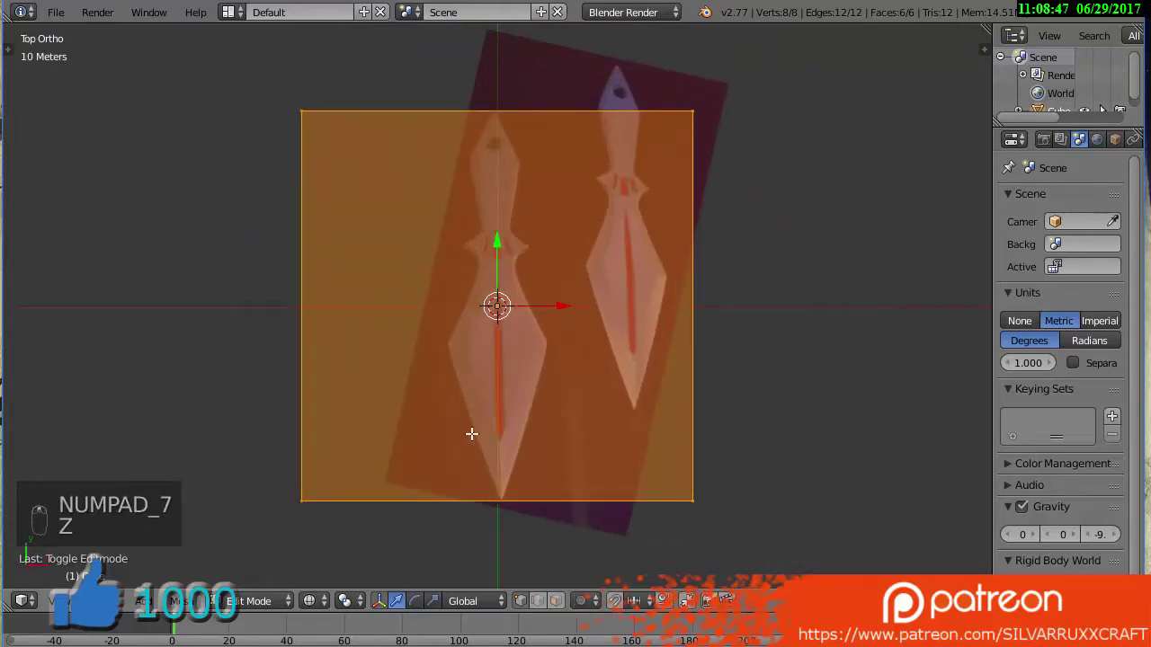
Select and delete one face of the cube
{"action": "key", "text": "ctrl+r"}
{"action": "key", "text": "a"}
{"action": "key", "text": "z"}
{"action": "key", "text": "z"}
{"action": "key", "text": "b"}
{"action": "key", "text": "x"}
{"action": "key", "text": "KP_1"}
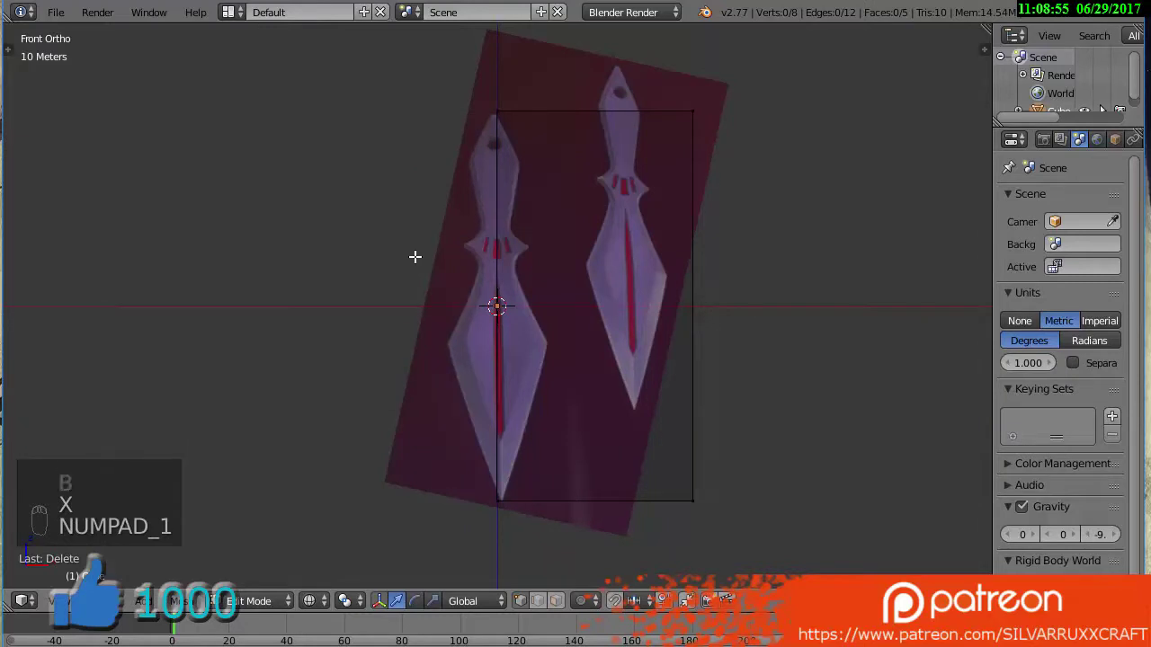
In side view, scale the cube flat on Z into a thin slab
{"action": "key", "text": "KP_3"}
{"action": "key", "text": "z"}
{"action": "key", "text": "s"}
{"action": "key", "text": "a"}
{"action": "key", "text": "s"}
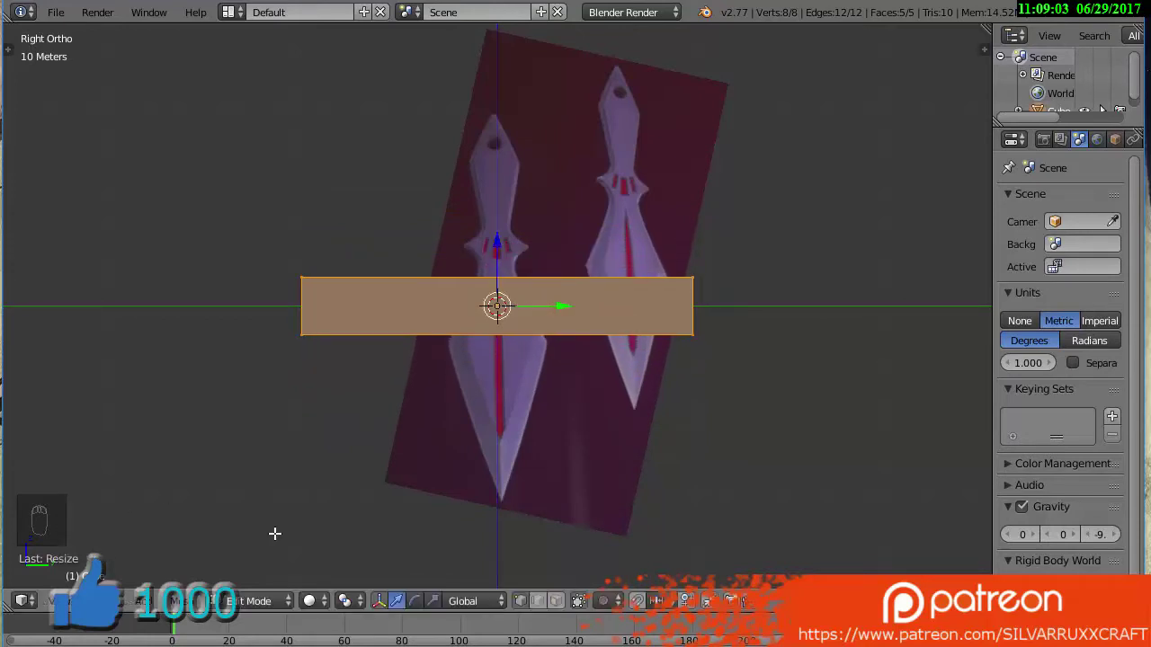
{"action": "key", "text": "s"}
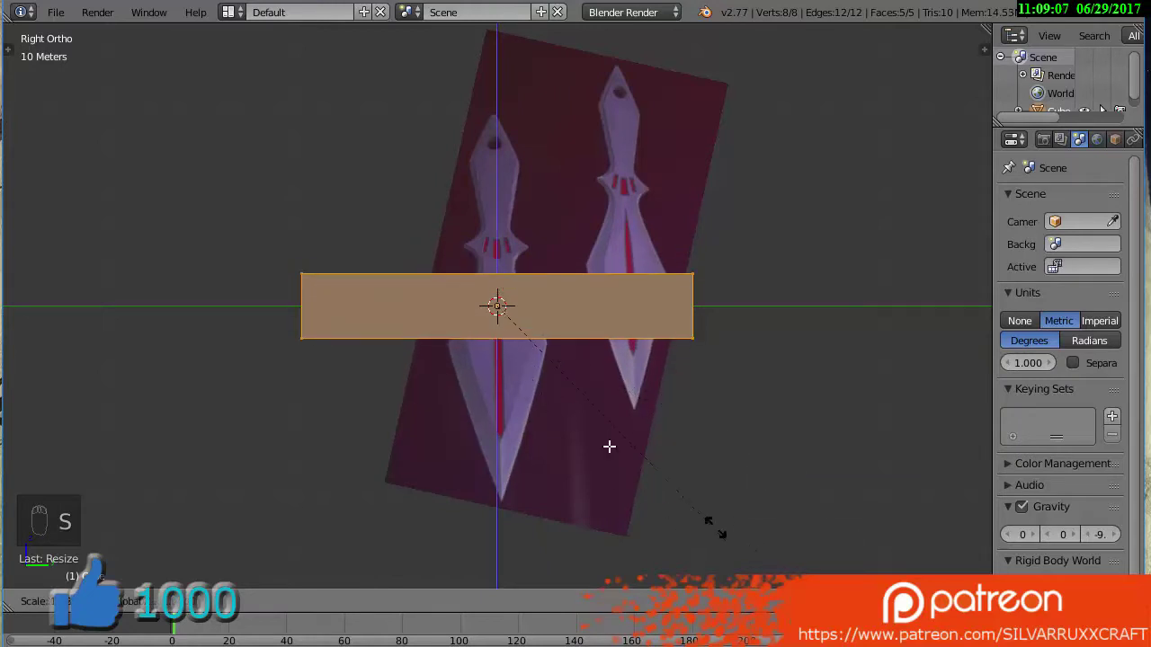
{"action": "key", "text": "KP_1"}
{"action": "key", "text": "KP_7"}
In top view, pull the slab's right side in to the blade's centre-line width
{"action": "key", "text": "z"}
{"action": "key", "text": "a"}
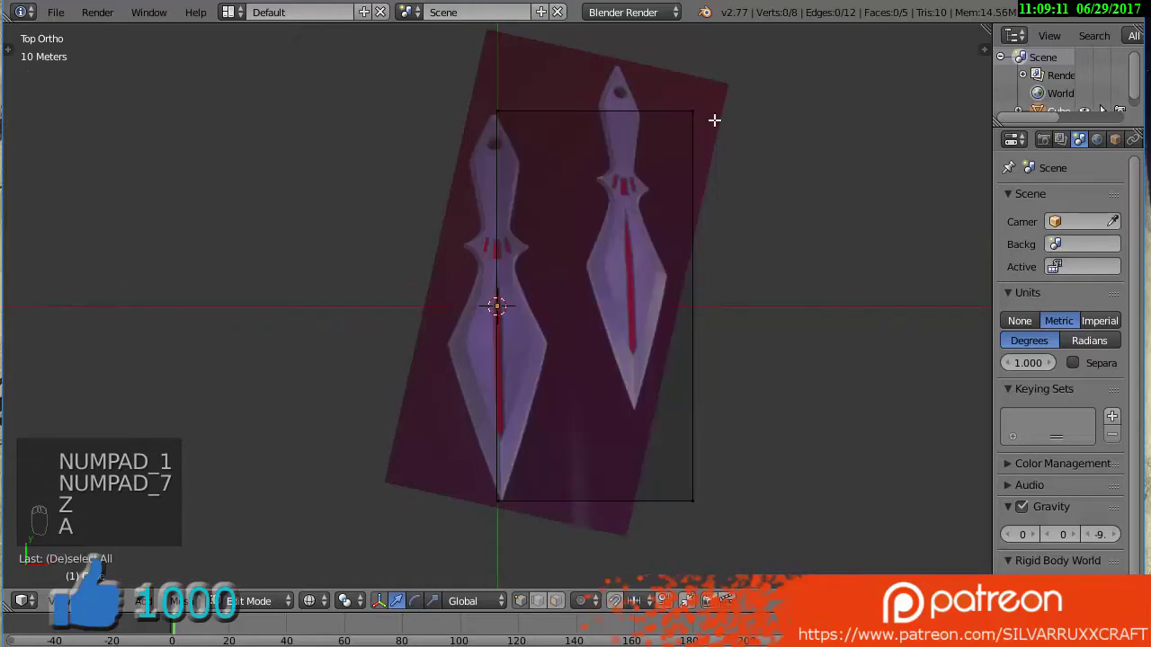
{"action": "key", "text": "n"}
{"action": "key", "text": "n"}
{"action": "key", "text": "b"}
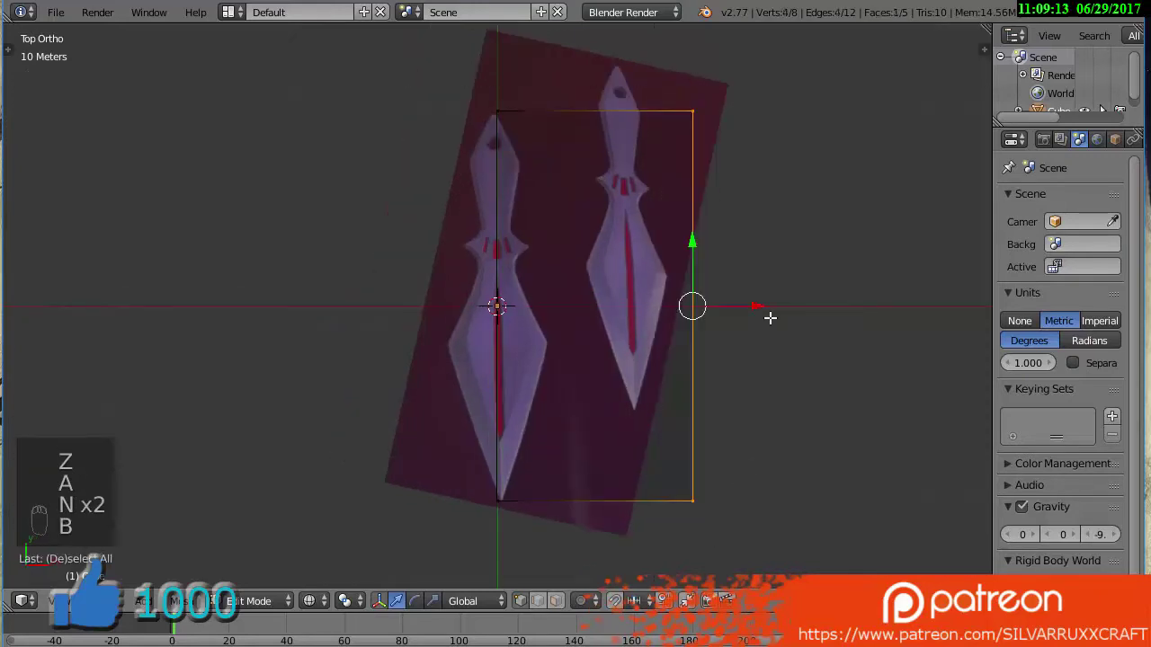
{"action": "left_click_drag", "start_coordinate": [756, 301], "coordinate": [608, 347]}
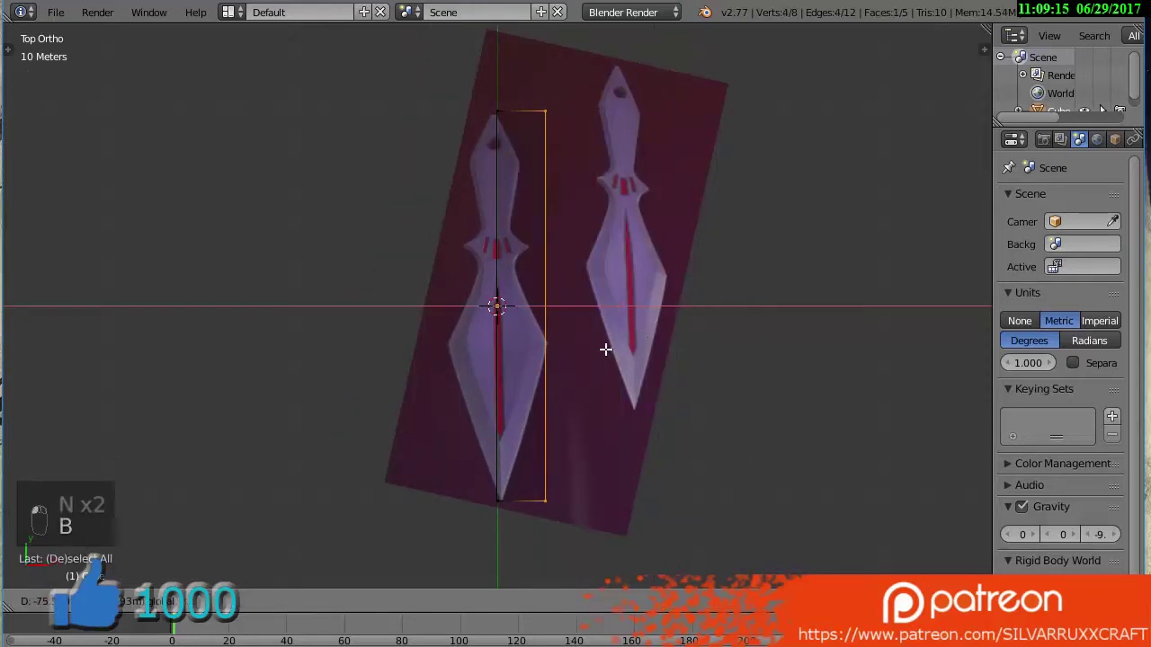
{"action": "left_click", "coordinate": [618, 347]}
Add loop cuts across the slab and move vertices onto the blade outline
{"action": "key", "text": "ctrl+r"}
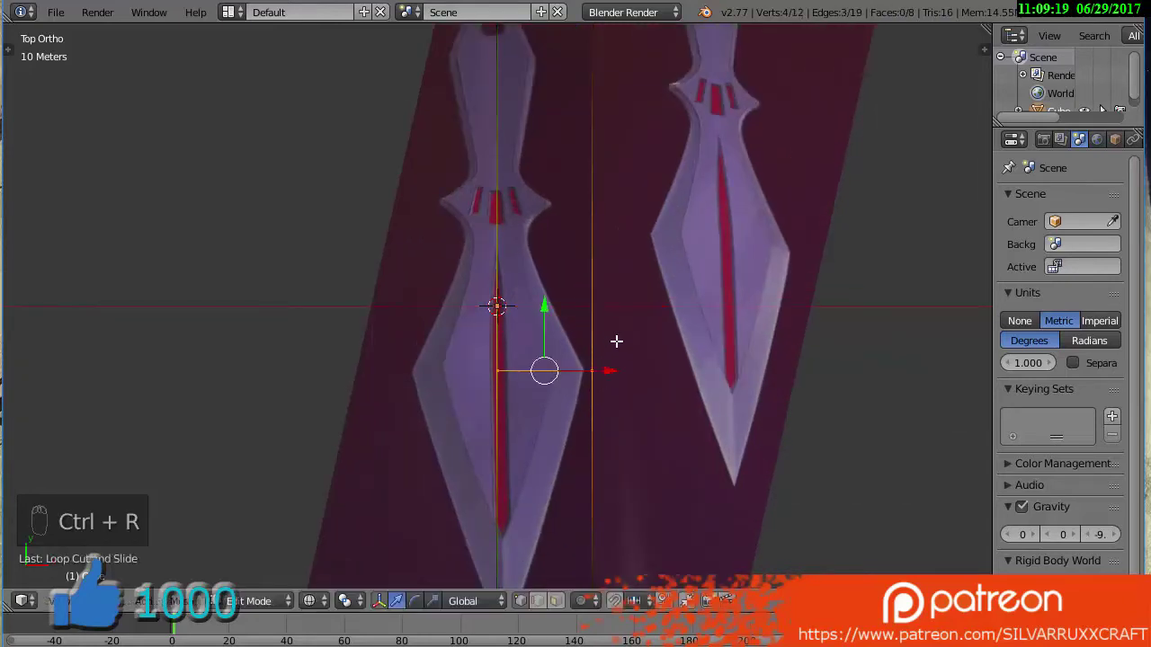
{"action": "key", "text": "ctrl+r"}
{"action": "key", "text": "a"}
{"action": "key", "text": "c"}
{"action": "left_click_drag", "start_coordinate": [616, 78], "coordinate": [567, 169]}
{"action": "key", "text": "a"}
{"action": "key", "text": "c"}
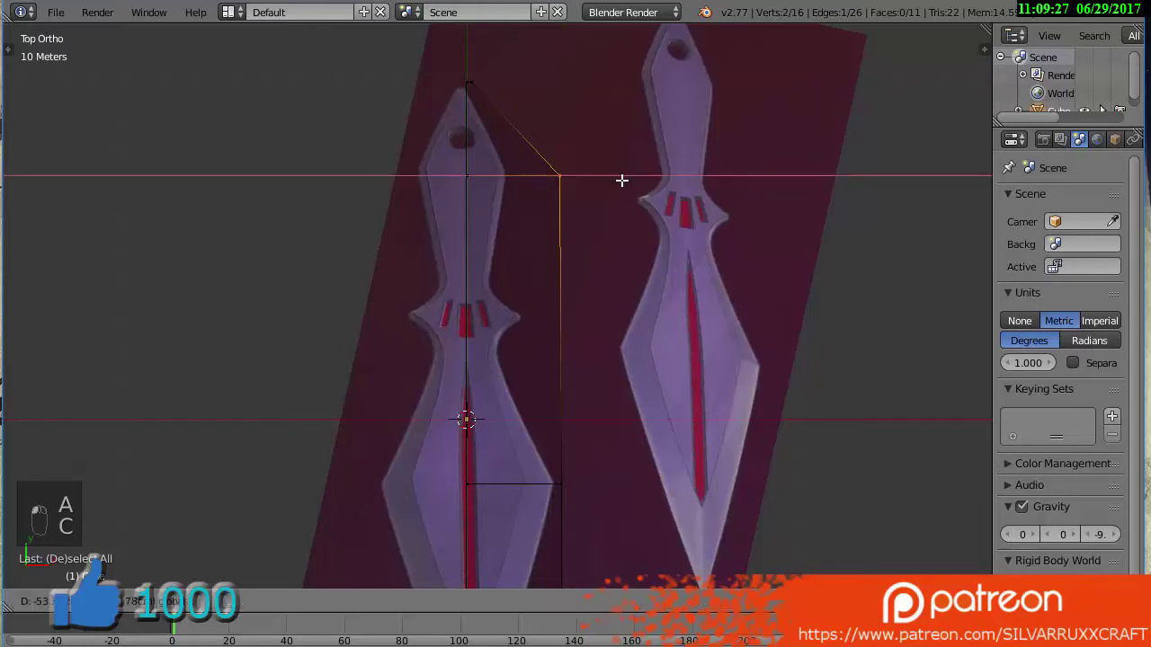
Pull the lower corner down to the blade tip of the reference
{"action": "middle_click", "coordinate": [616, 371]}
{"action": "key", "text": "a"}
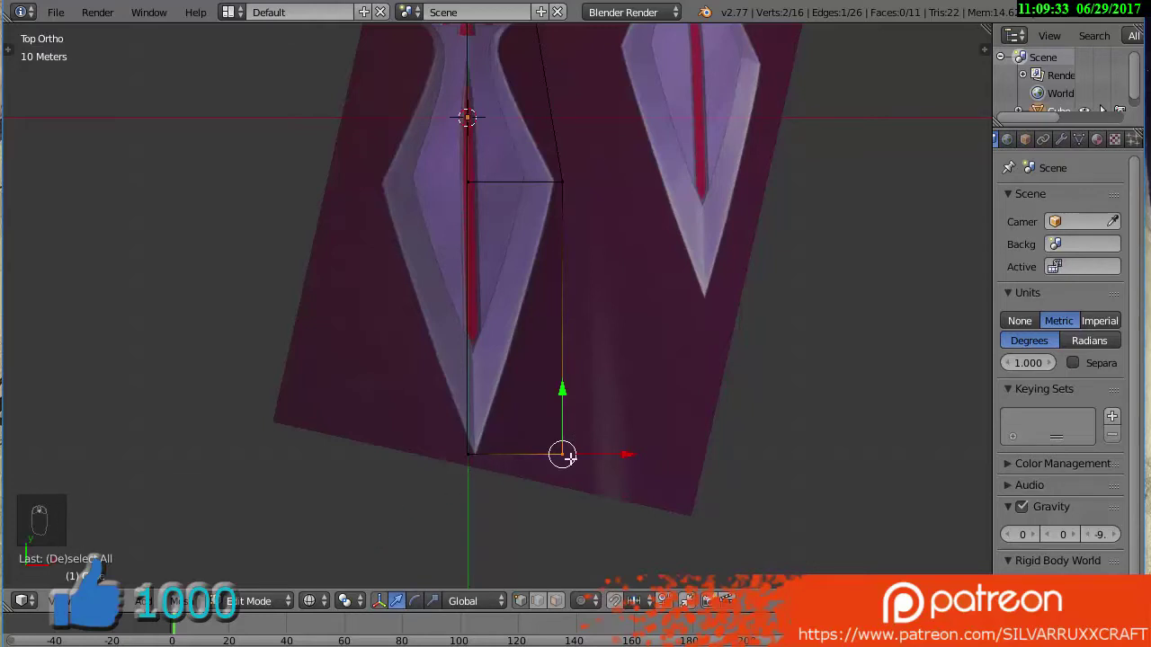
{"action": "left_click_drag", "start_coordinate": [1066, 150], "coordinate": [790, 274]}
Add a Mirror modifier across X with Merge and Clipping enabled
{"action": "left_click_drag", "start_coordinate": [790, 273], "coordinate": [780, 383]}
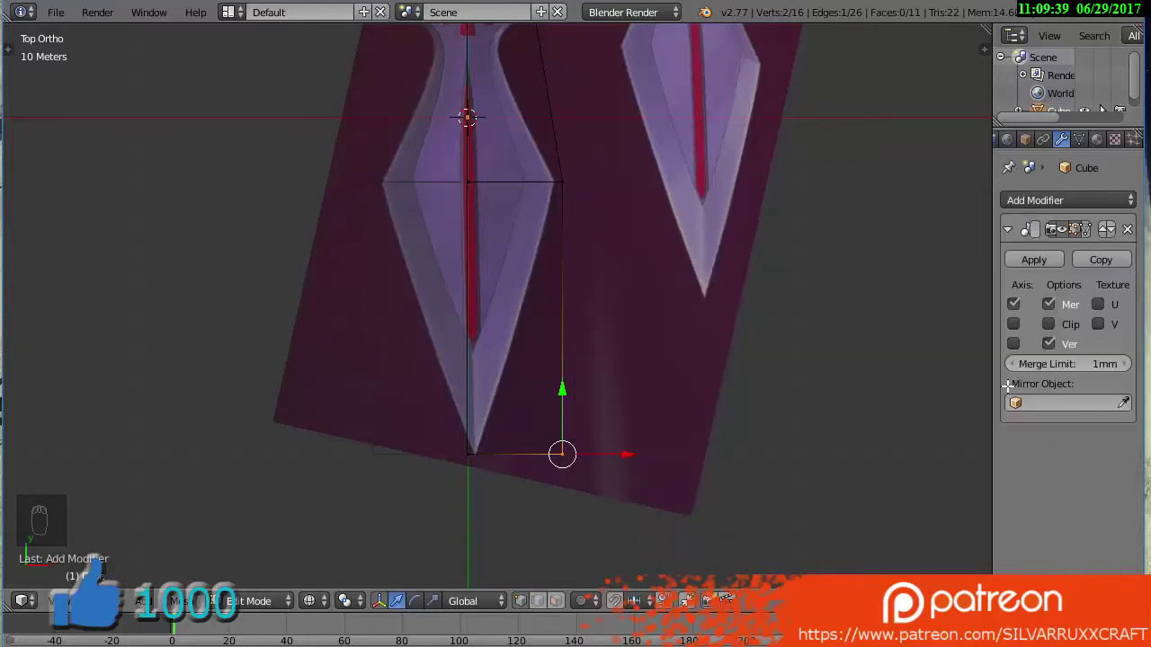
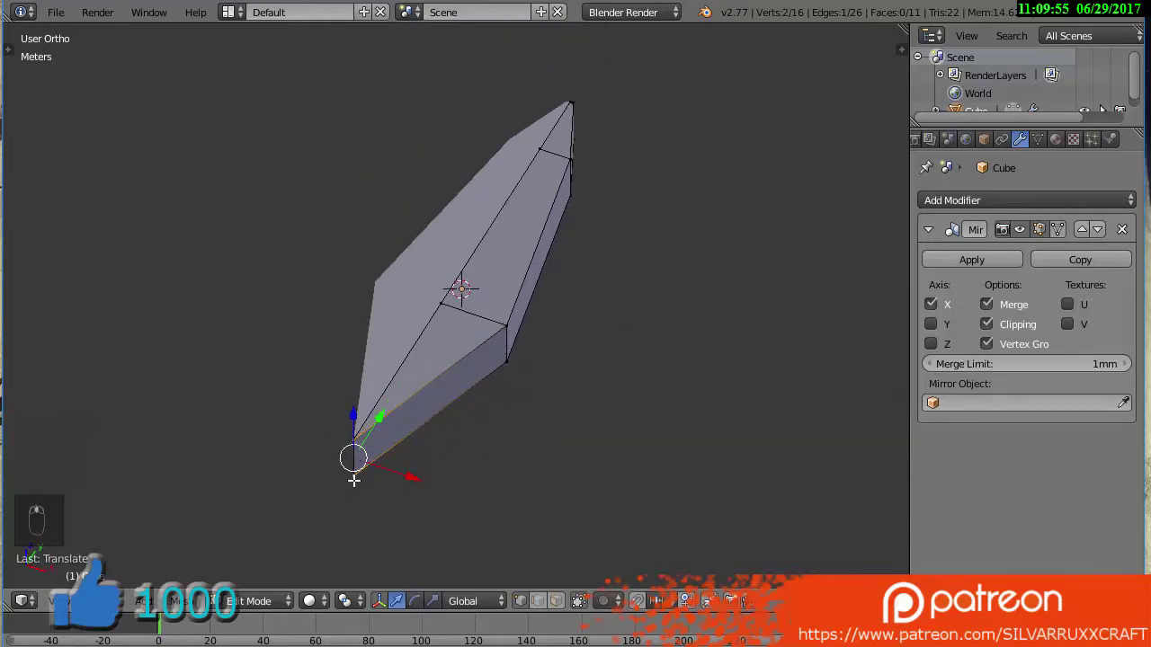
In top view, add a loop cut and move vertices along the blade edge and guard
{"action": "key", "text": "KP_7"}
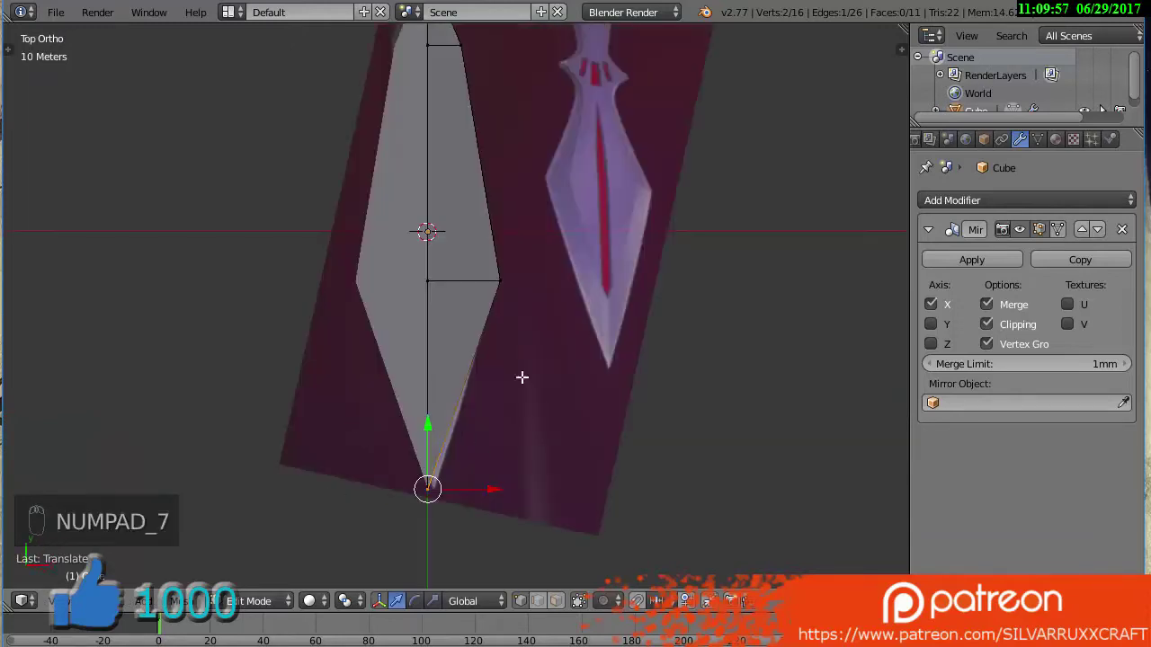
{"action": "key", "text": "z"}
{"action": "key", "text": "a"}
{"action": "key", "text": "c"}
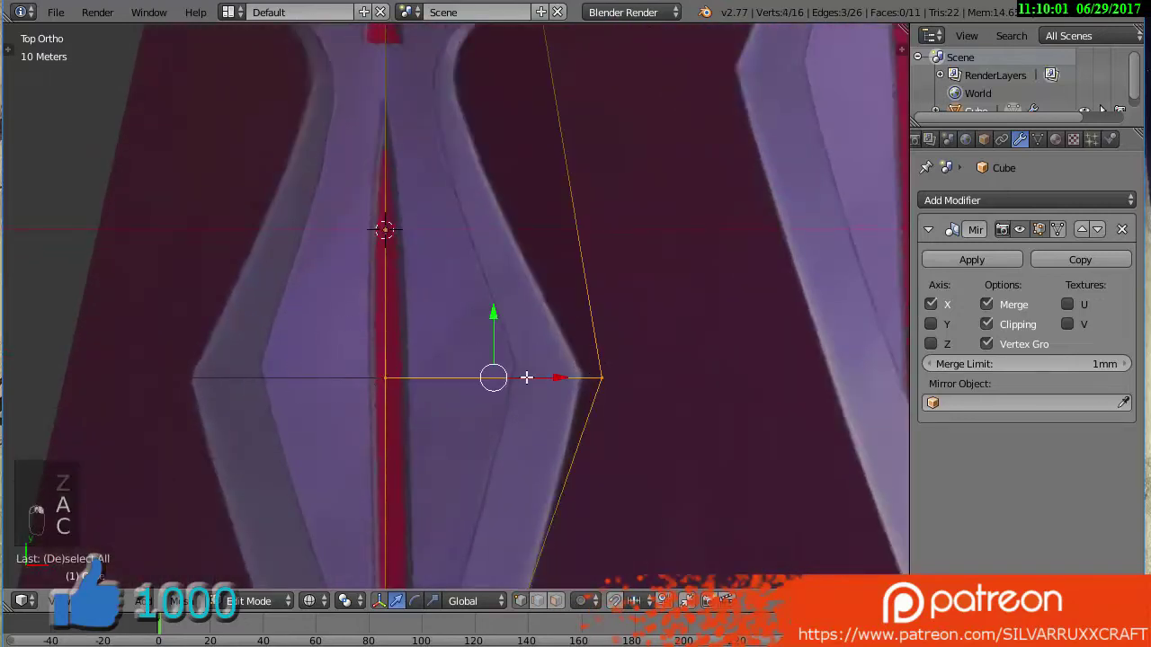
{"action": "left_click_drag", "start_coordinate": [546, 376], "coordinate": [499, 274]}
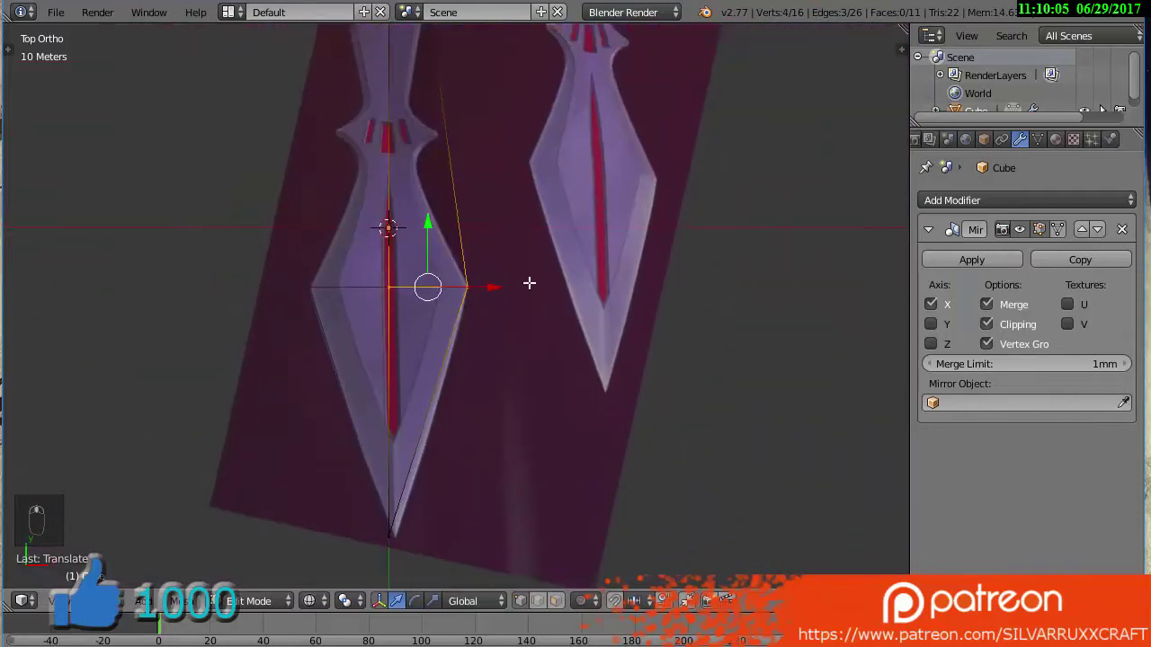
{"action": "key", "text": "ctrl+r"}
{"action": "key", "text": "a"}
{"action": "key", "text": "c"}
{"action": "left_click_drag", "start_coordinate": [555, 378], "coordinate": [521, 370]}
{"action": "left_click_drag", "start_coordinate": [555, 379], "coordinate": [504, 346]}
{"action": "middle_click", "coordinate": [535, 391]}
Add another loop cut and move vertices up toward the ring at the handle top
{"action": "key", "text": "ctrl+r"}
{"action": "left_click", "coordinate": [475, 399]}
{"action": "key", "text": "a"}
{"action": "key", "text": "c"}
{"action": "left_click_drag", "start_coordinate": [529, 396], "coordinate": [447, 455]}
{"action": "middle_click", "coordinate": [449, 398]}
{"action": "key", "text": "a"}
{"action": "key", "text": "c"}
{"action": "left_click_drag", "start_coordinate": [440, 197], "coordinate": [382, 431]}
{"action": "left_click", "coordinate": [382, 431]}
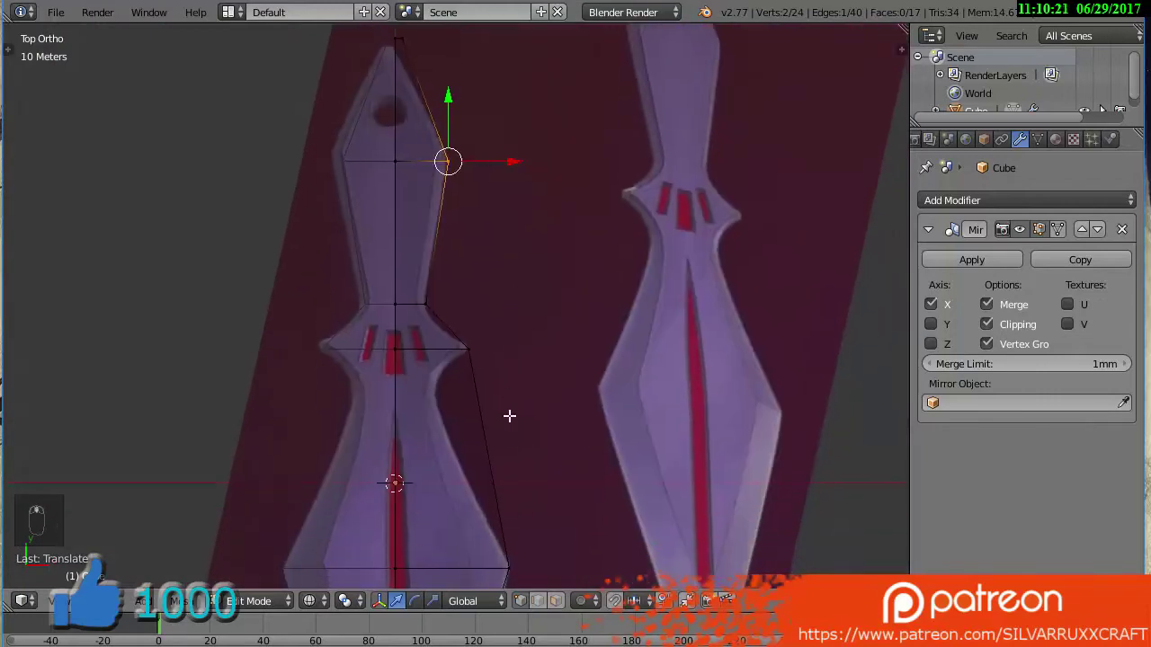
Add loop cuts and drag vertices to trace the guard's edge on the reference
{"action": "key", "text": "ctrl+r"}
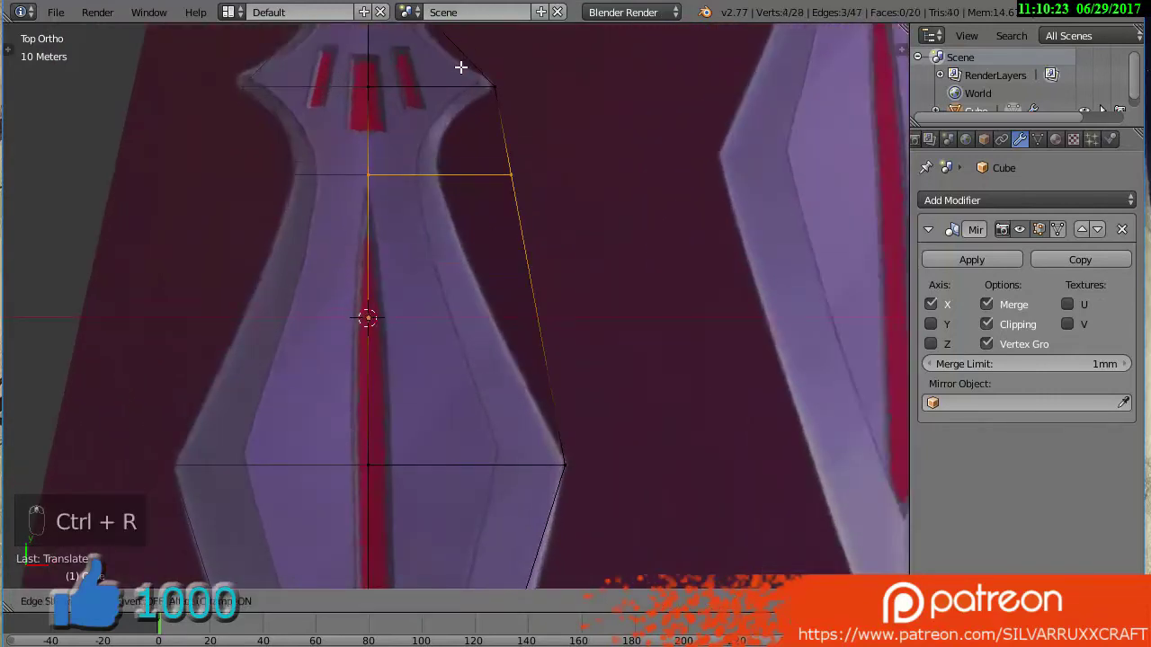
{"action": "key", "text": "a"}
{"action": "key", "text": "c"}
{"action": "left_click_drag", "start_coordinate": [631, 309], "coordinate": [503, 321]}
{"action": "key", "text": "ctrl+r"}
{"action": "key", "text": "a"}
{"action": "key", "text": "c"}
{"action": "key", "text": "c"}
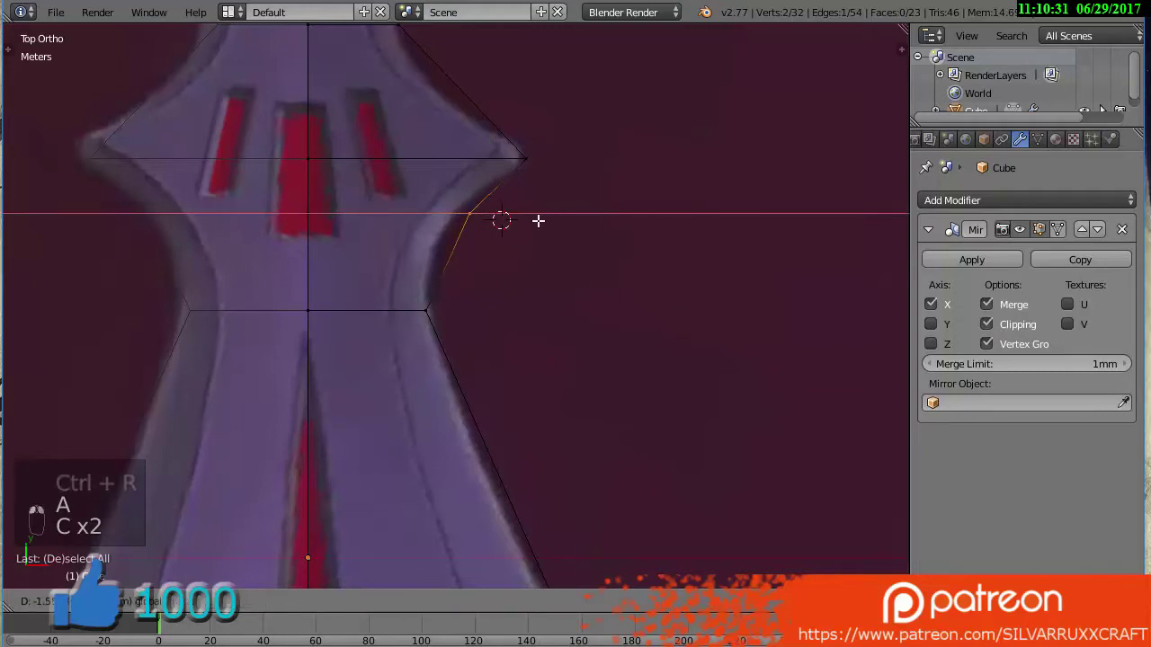
{"action": "left_click_drag", "start_coordinate": [527, 221], "coordinate": [446, 263]}
{"action": "key", "text": "ctrl+r"}
{"action": "key", "text": "c"}
{"action": "key", "text": "a"}
{"action": "key", "text": "c"}
{"action": "left_click_drag", "start_coordinate": [501, 267], "coordinate": [455, 391]}
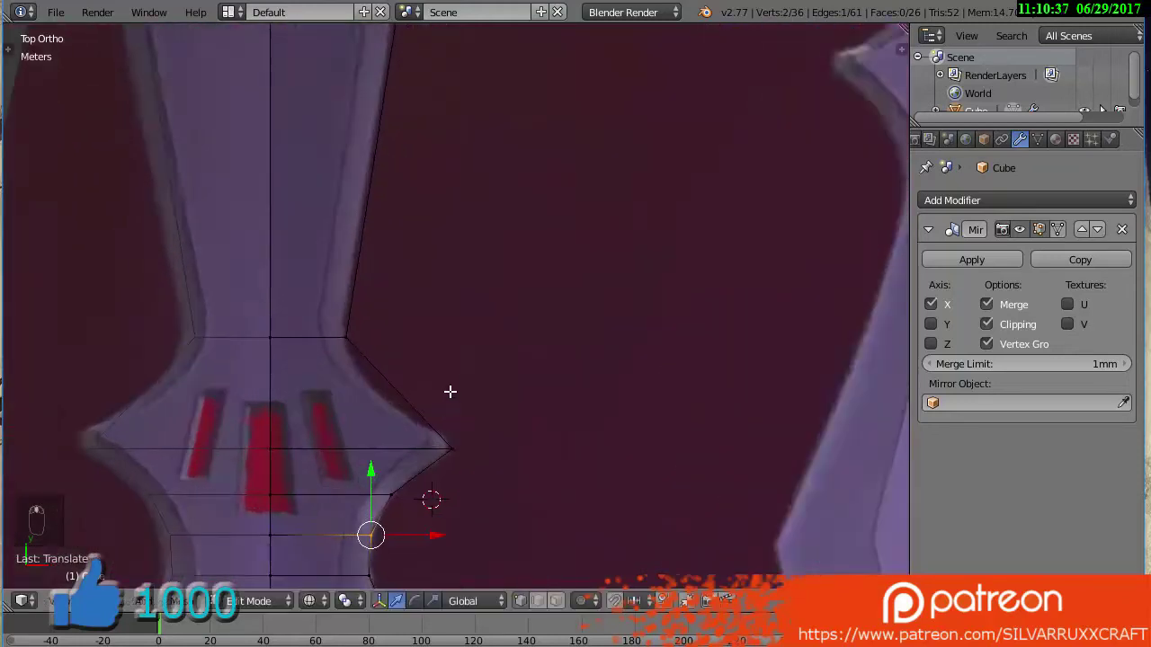
Add further loop cuts and position vertices along the handle outline
{"action": "key", "text": "ctrl+r"}
{"action": "key", "text": "a"}
{"action": "key", "text": "c"}
{"action": "left_click_drag", "start_coordinate": [492, 329], "coordinate": [397, 288]}
{"action": "key", "text": "ctrl+r"}
{"action": "key", "text": "a"}
{"action": "key", "text": "c"}
{"action": "left_click_drag", "start_coordinate": [453, 268], "coordinate": [457, 313]}
{"action": "left_click", "coordinate": [464, 329]}
In front view, delete the faces so only the edge profile remains
{"action": "key", "text": "z"}
{"action": "key", "text": "KP_1"}
{"action": "key", "text": "z"}
{"action": "key", "text": "a"}
{"action": "key", "text": "ctrl+r"}
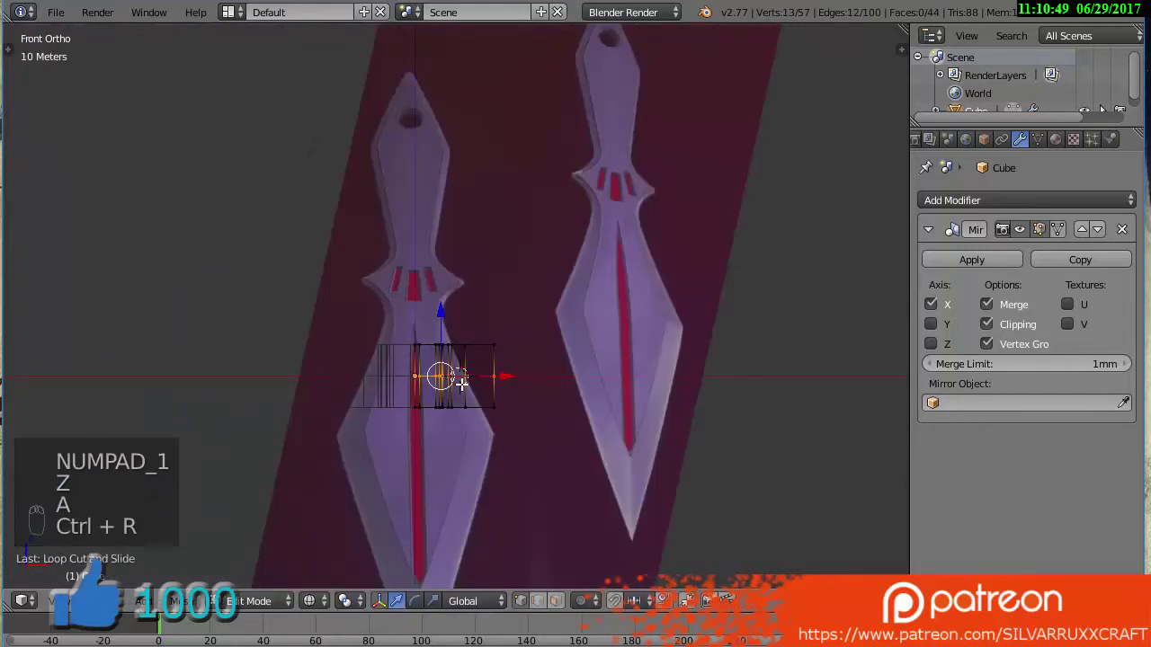
{"action": "key", "text": "a"}
{"action": "key", "text": "c"}
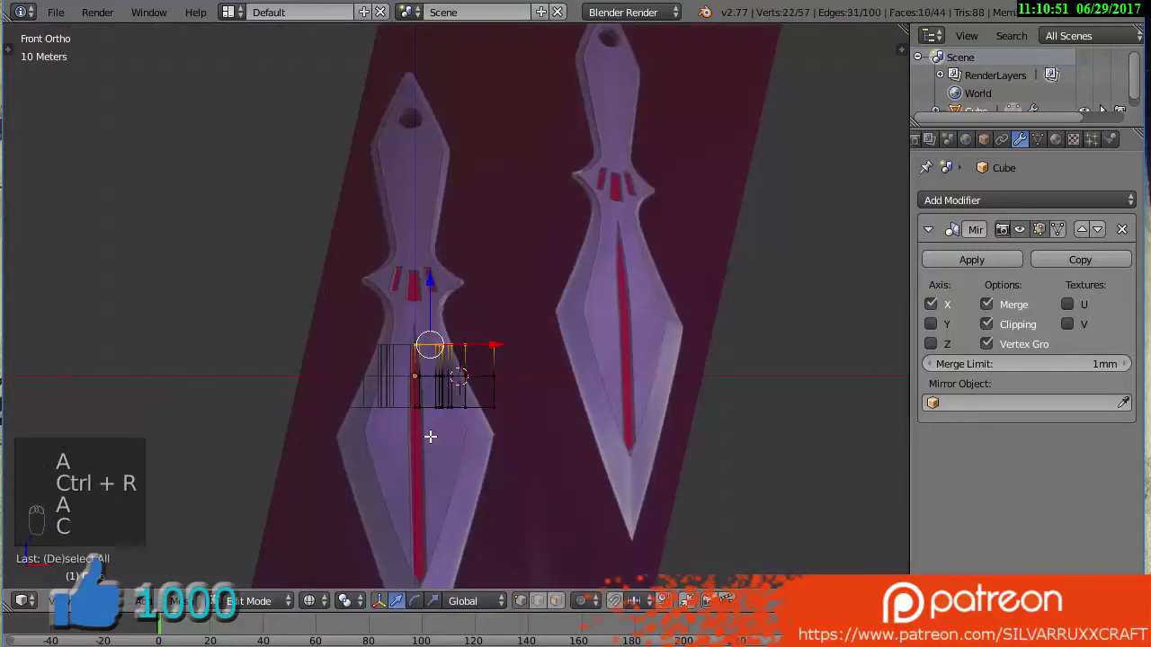
{"action": "key", "text": "a"}
{"action": "key", "text": "c"}
{"action": "left_click_drag", "start_coordinate": [421, 402], "coordinate": [532, 408]}
Delete leftover geometry and tilt the view to inspect the half-blade outline
{"action": "key", "text": "a"}
{"action": "key", "text": "c"}
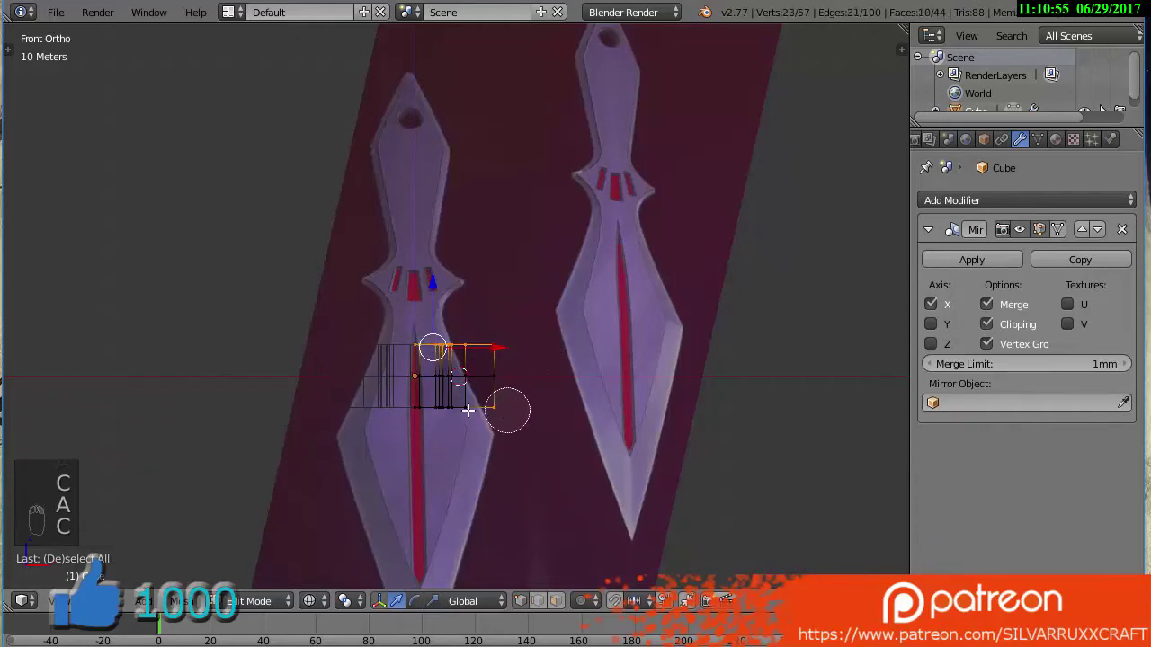
{"action": "key", "text": "x"}
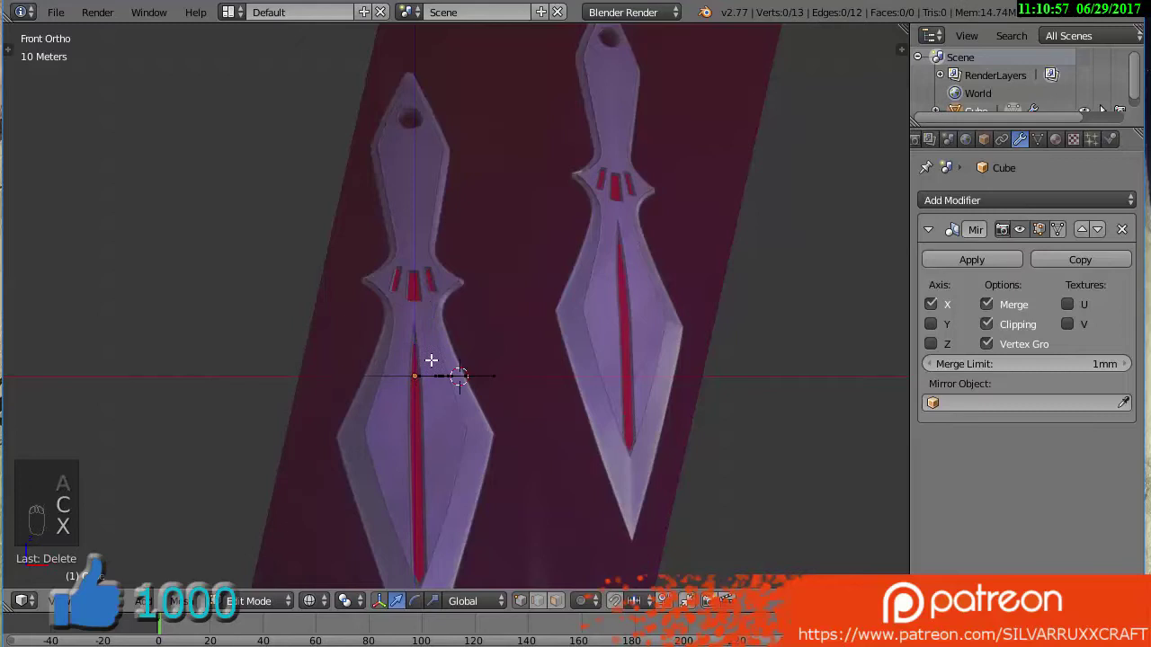
{"action": "key", "text": "KP_7"}
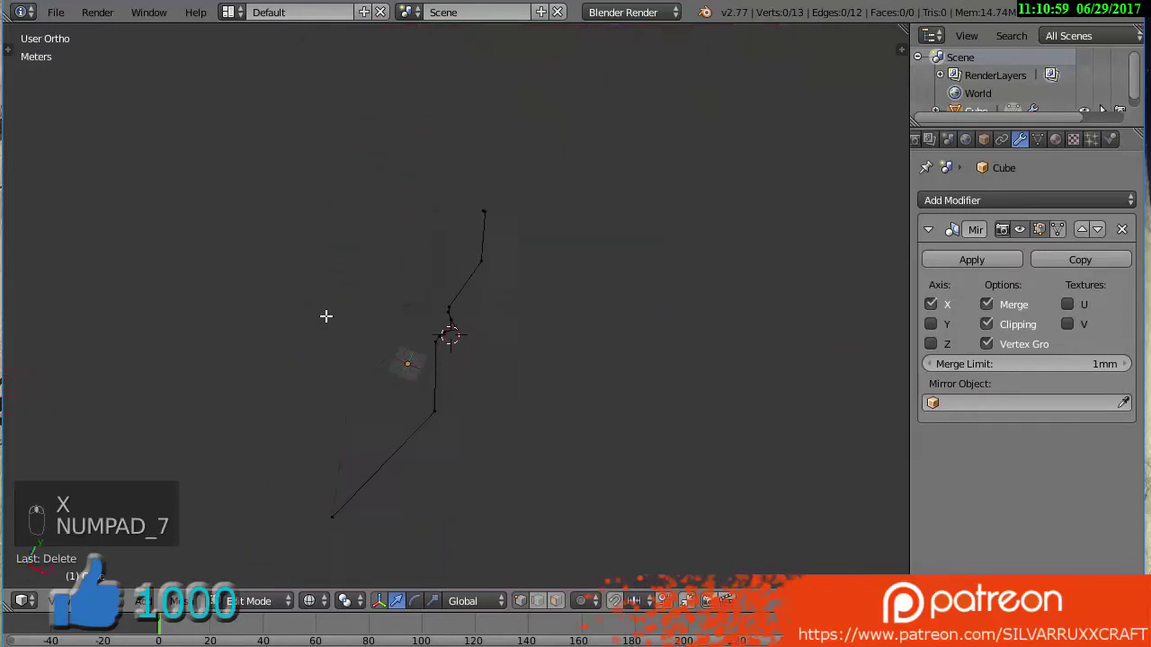
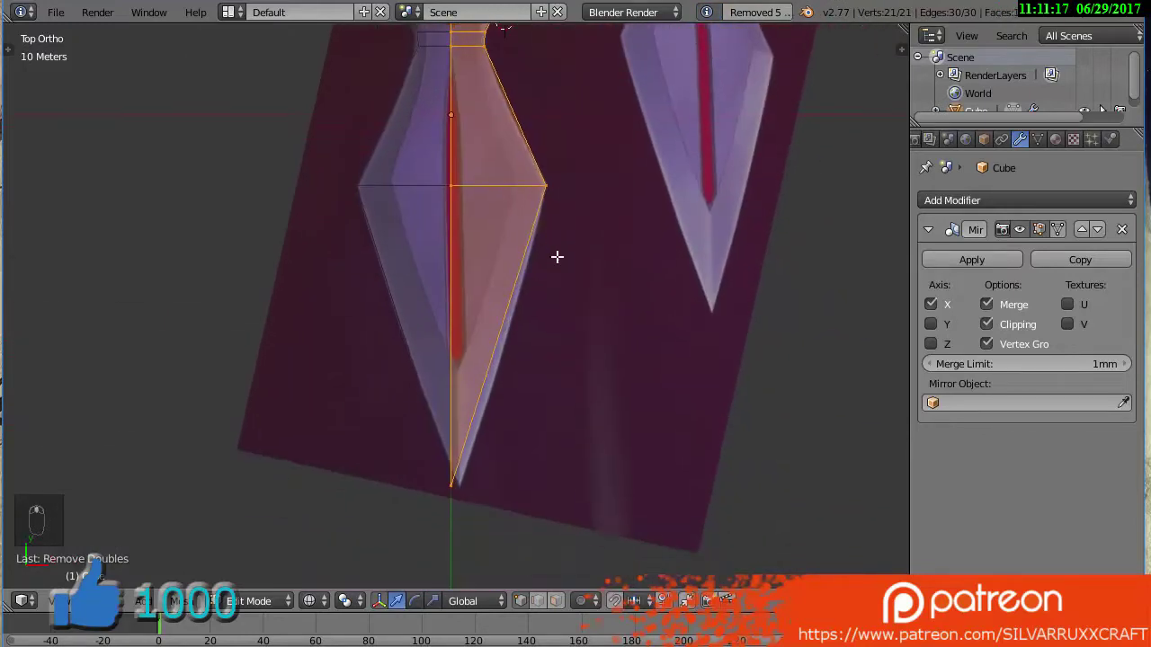
{"action": "middle_click", "coordinate": [495, 411]}
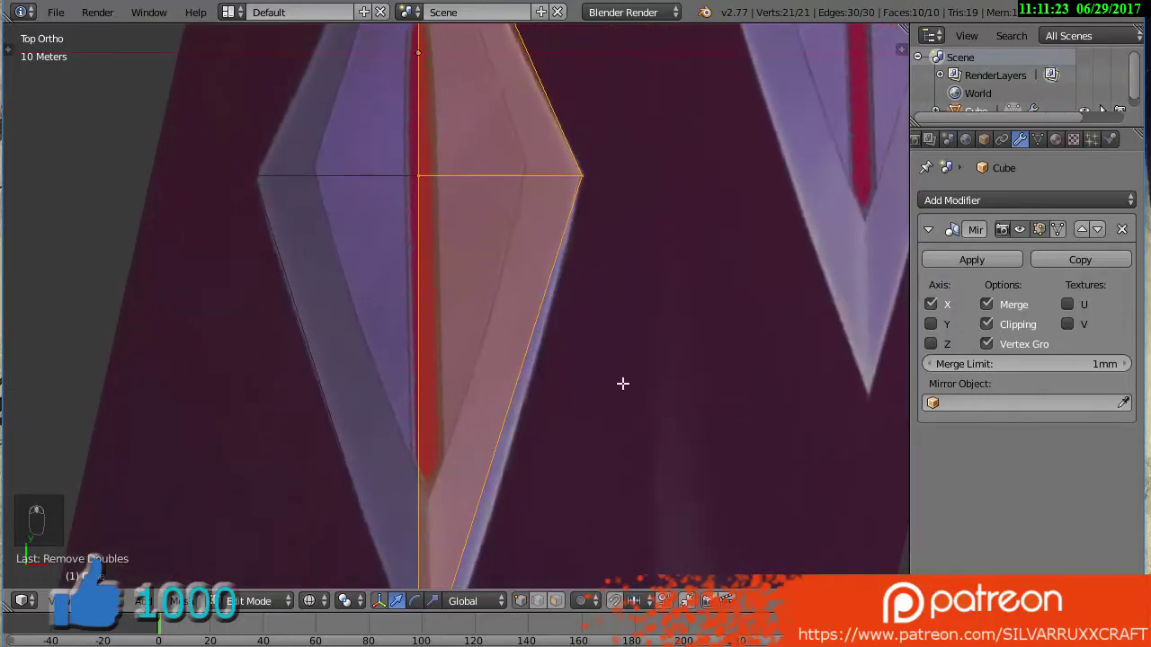
Inset the blade faces to create a second ring of rim vertices
{"action": "key", "text": "i"}
{"action": "key", "text": "ctrl+z"}
{"action": "key", "text": "i"}
{"action": "key", "text": "z"}
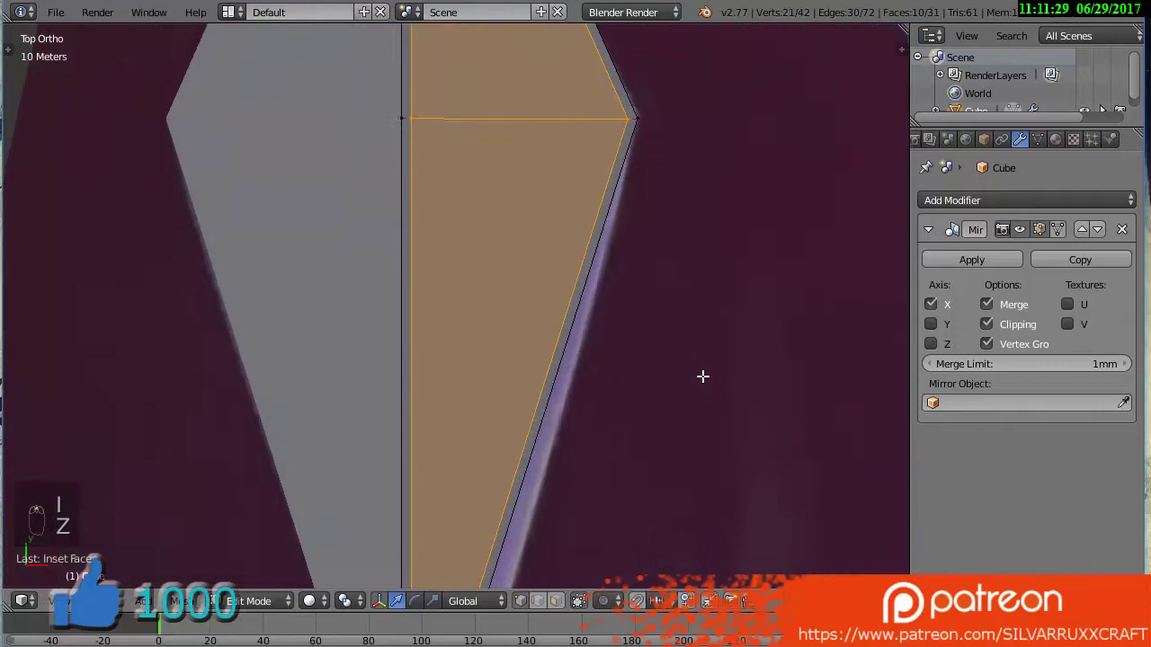
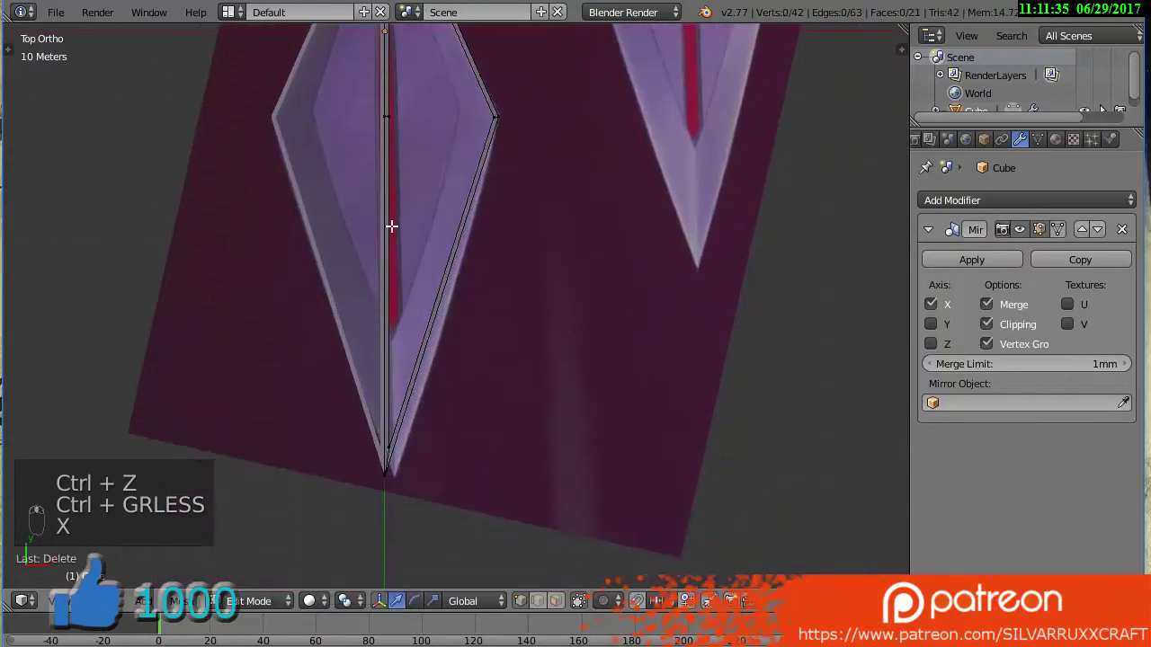
Delete the extra rim geometry and bring the blade tip into view
{"action": "key", "text": "c"}
{"action": "left_click", "coordinate": [369, 140]}
{"action": "key", "text": "c"}
{"action": "left_click", "coordinate": [335, 378]}
{"action": "key", "text": "c"}
{"action": "key", "text": "c"}
{"action": "key", "text": "x"}
{"action": "left_click", "coordinate": [310, 251]}
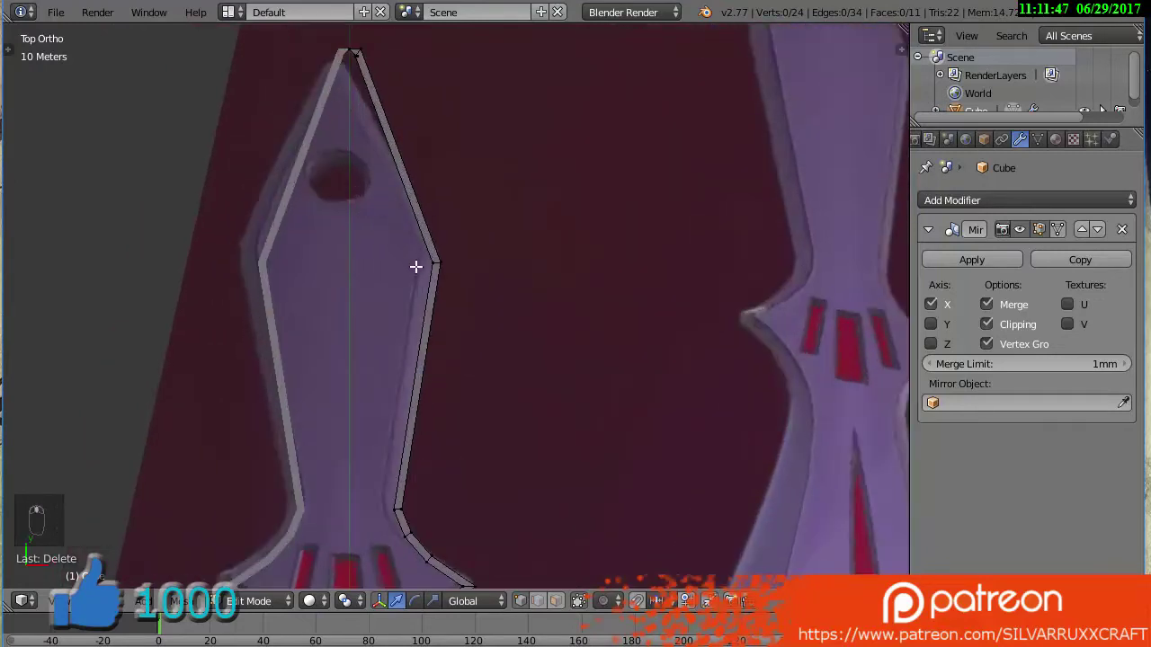
{"action": "left_click_drag", "start_coordinate": [426, 279], "coordinate": [429, 488]}
Move the rim vertex at the blade tip along the edge onto the reference
{"action": "key", "text": "g"}
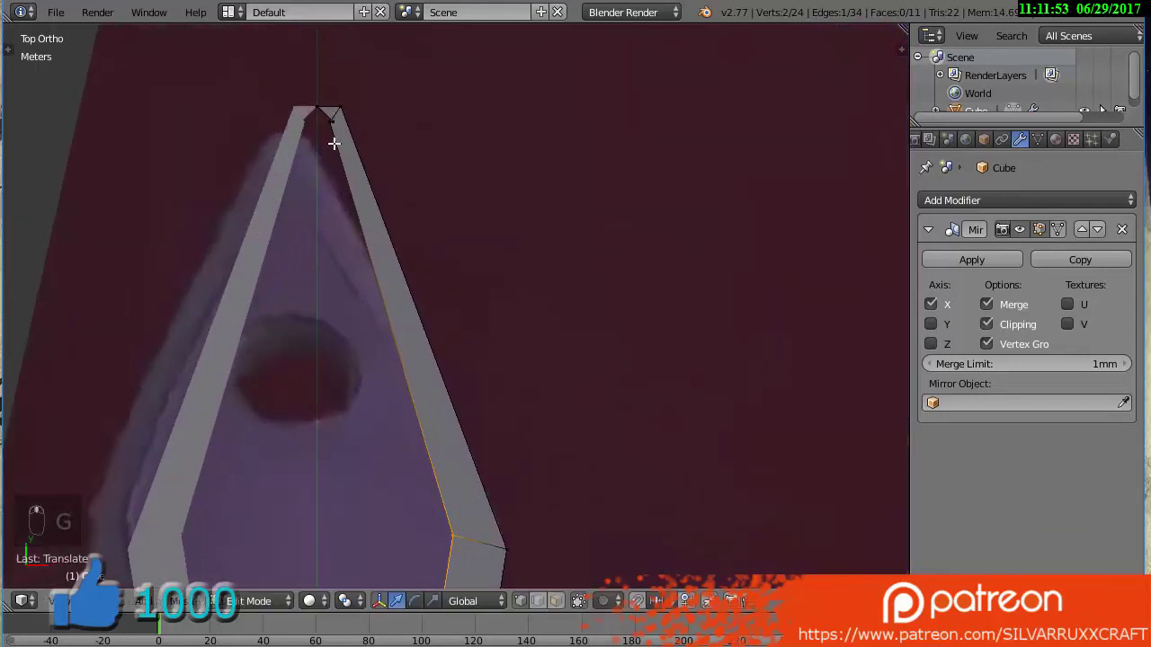
{"action": "left_click_drag", "start_coordinate": [331, 123], "coordinate": [341, 157]}
{"action": "key", "text": "g"}
{"action": "key", "text": "g"}
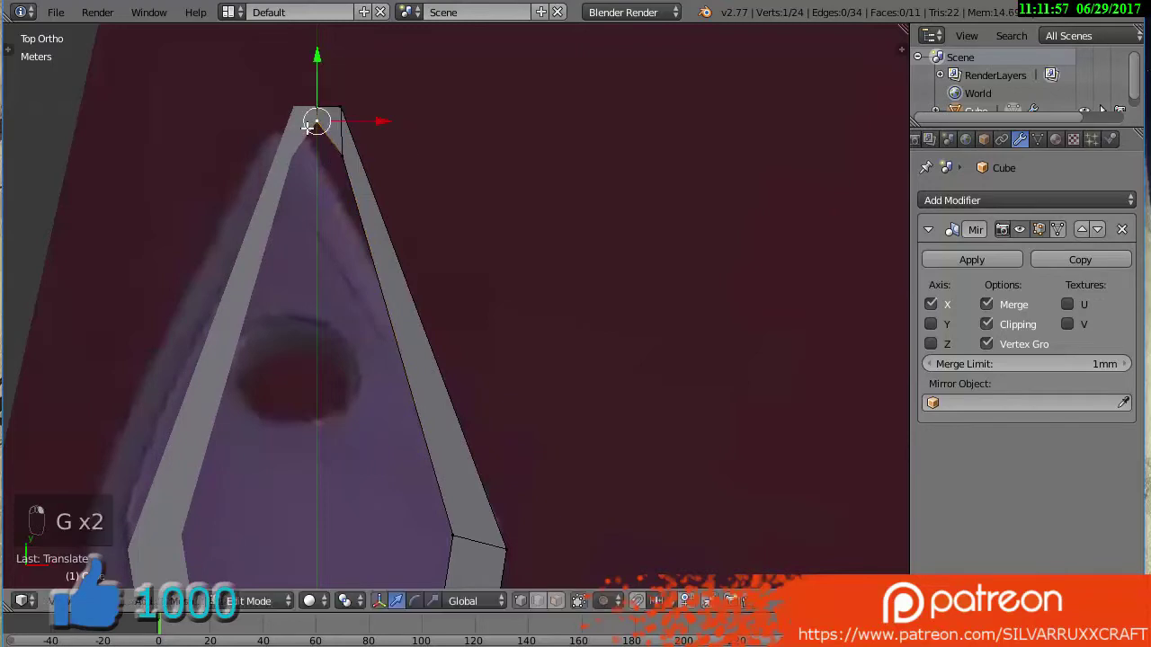
{"action": "key", "text": "g"}
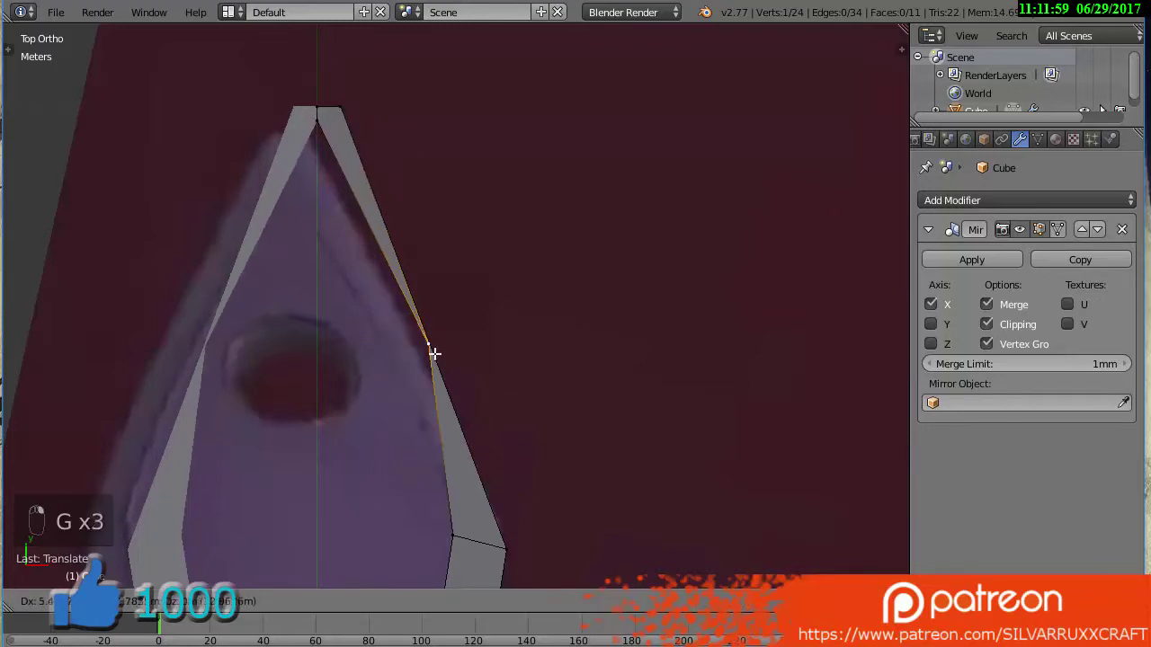
{"action": "key", "text": "ctrl+z"}
{"action": "left_click", "coordinate": [592, 405]}
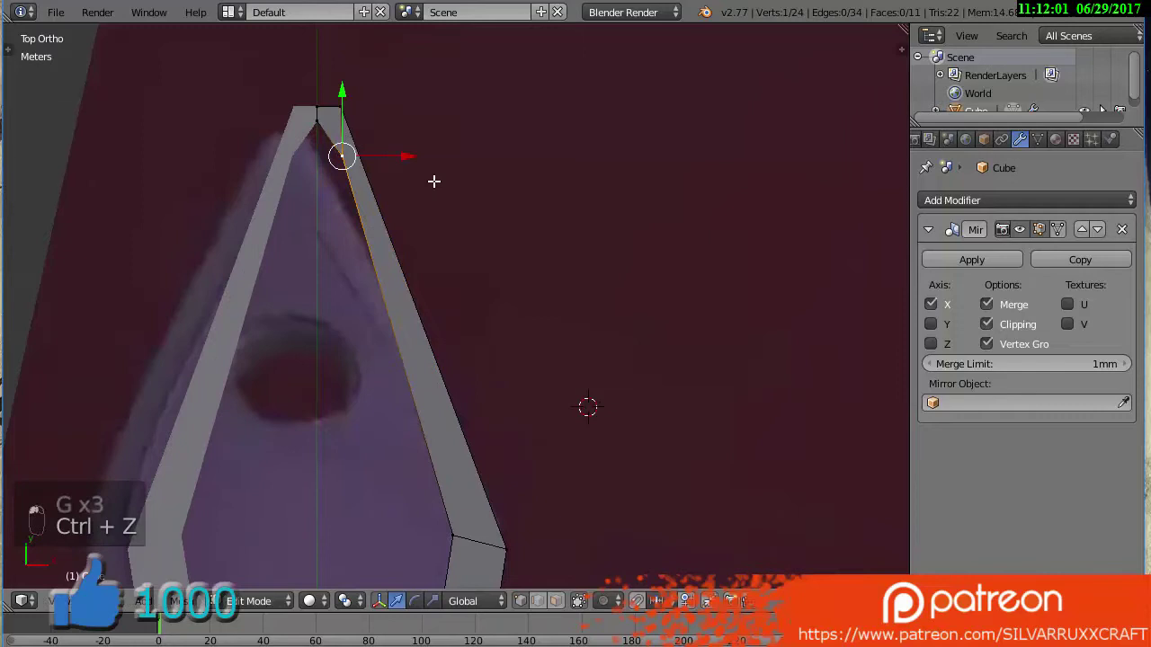
Move the rim and guard corner vertices to follow the reference outline
{"action": "left_click", "coordinate": [398, 164]}
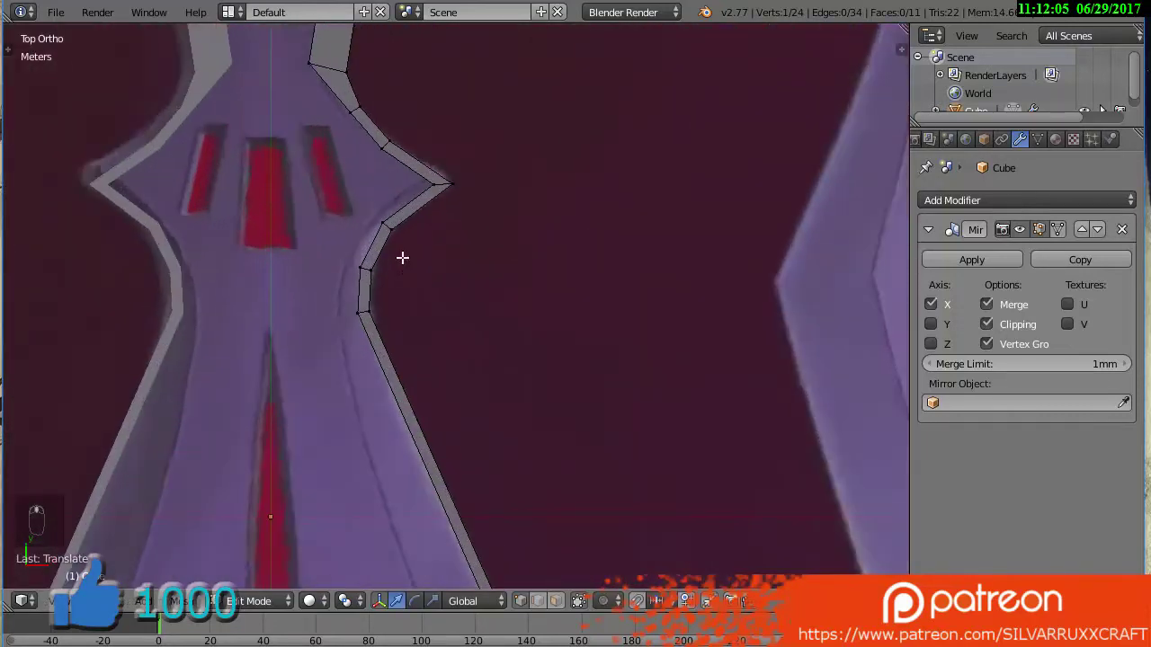
{"action": "key", "text": "g"}
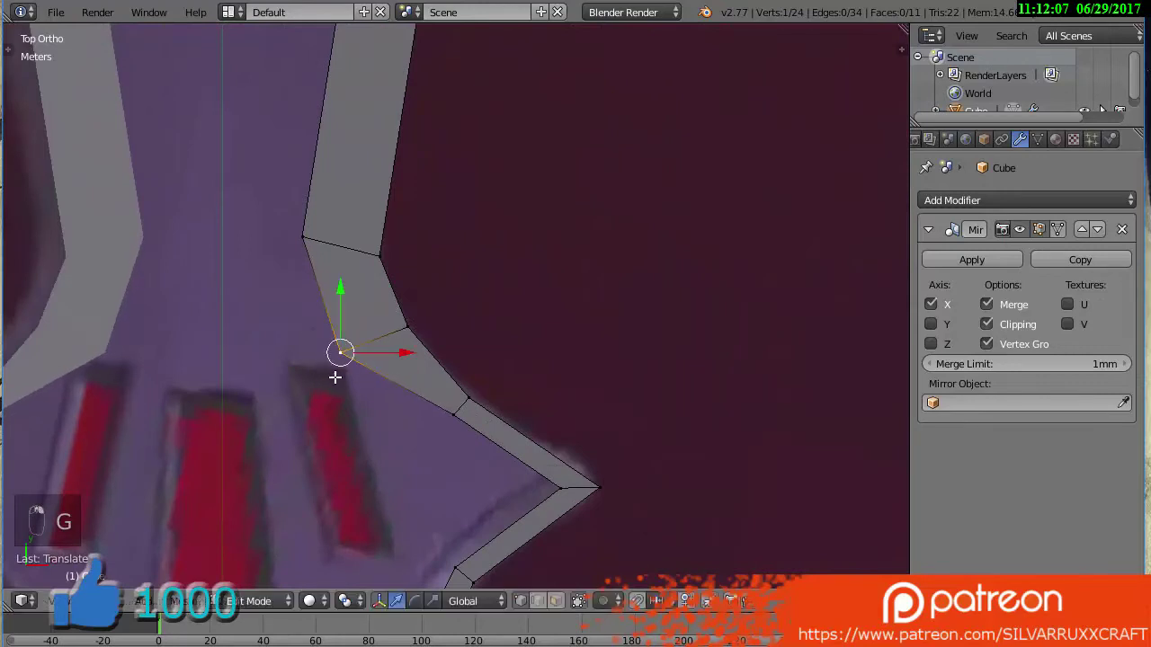
{"action": "key", "text": "g"}
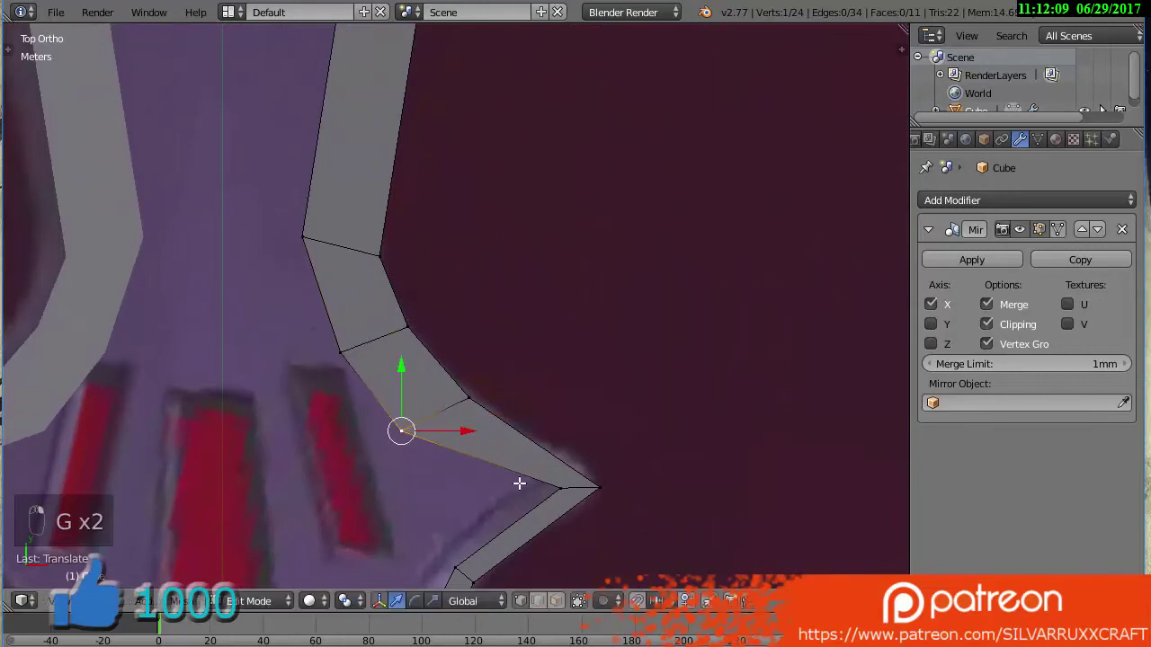
{"action": "key", "text": "g"}
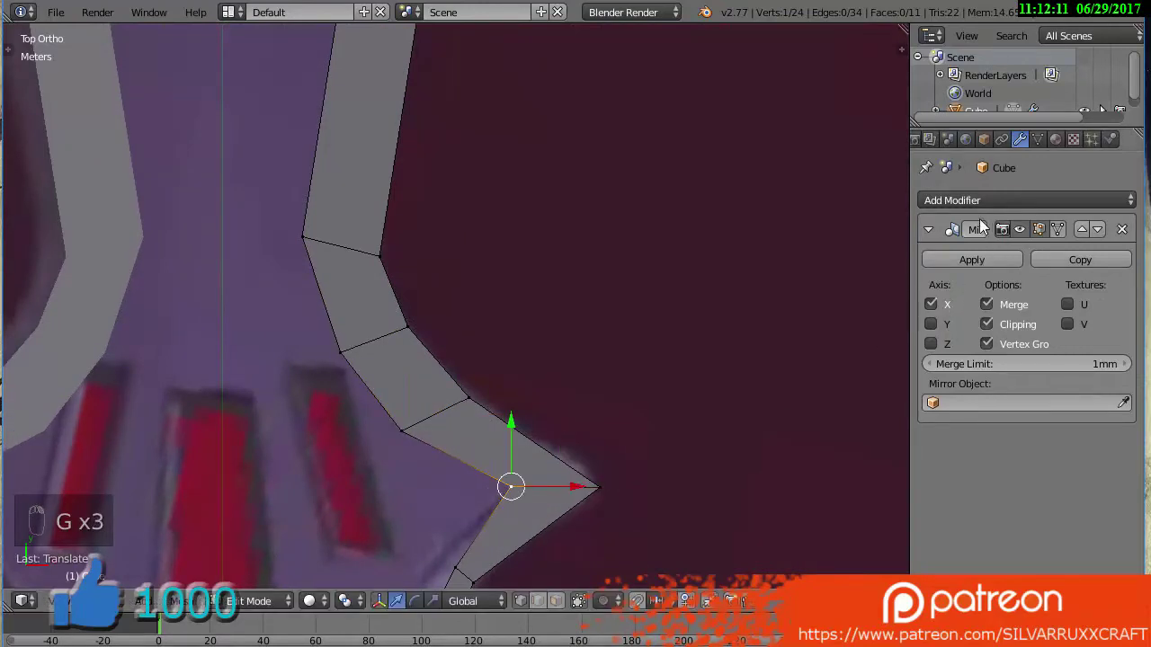
Add a Subdivision Surface modifier to the knife and hide its effect while editing
{"action": "left_click_drag", "start_coordinate": [971, 210], "coordinate": [794, 405]}
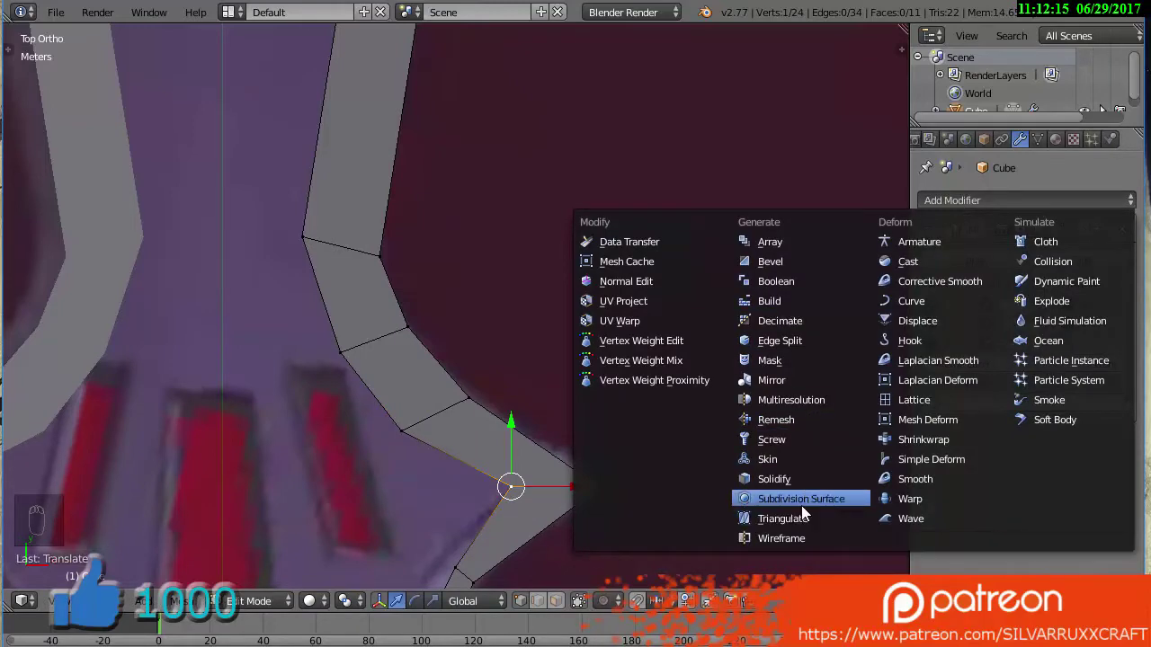
{"action": "middle_click", "coordinate": [719, 474]}
{"action": "key", "text": "Tab"}
{"action": "key", "text": "z"}
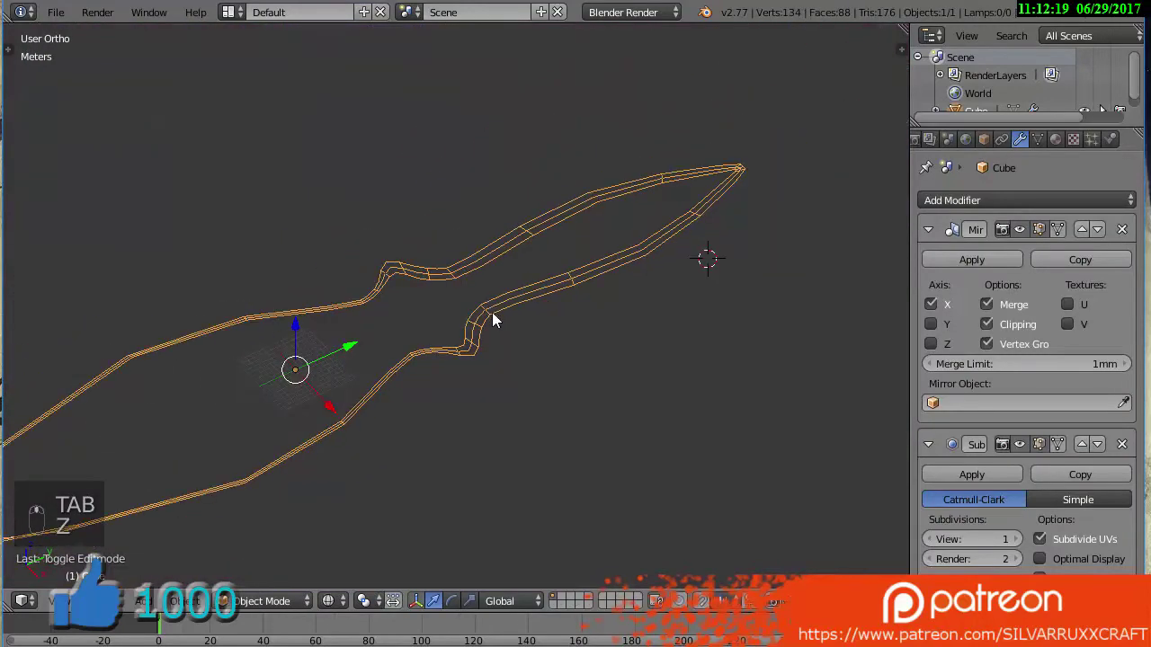
{"action": "key", "text": "Tab"}
{"action": "key", "text": "KP_7"}
{"action": "key", "text": "z"}
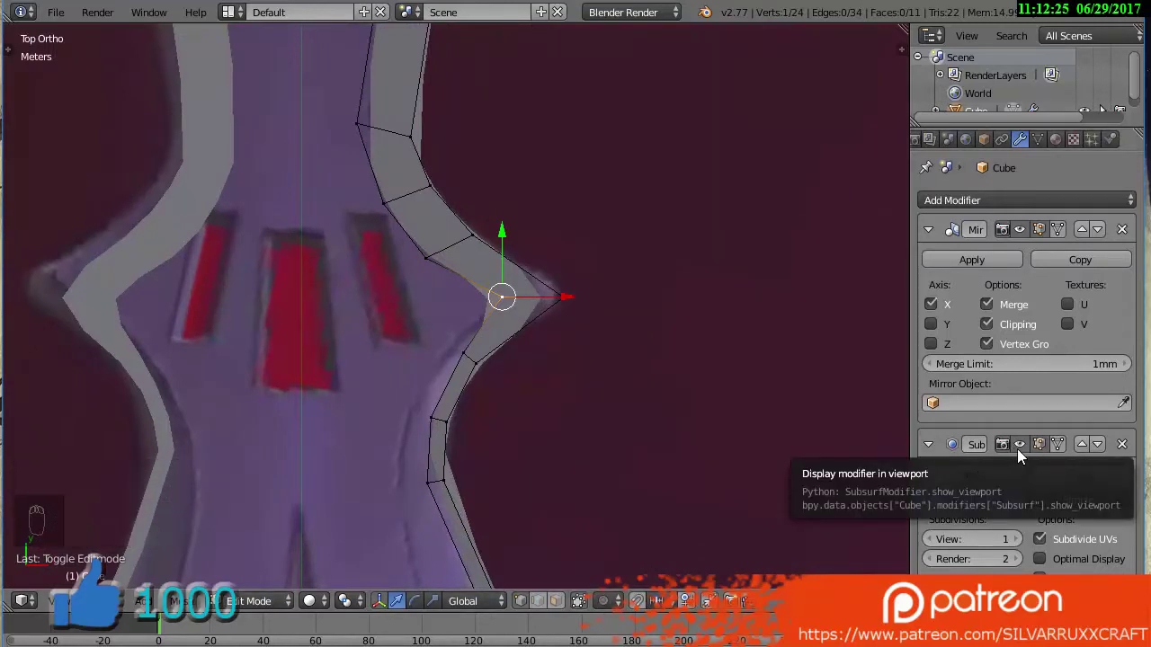
{"action": "left_click_drag", "start_coordinate": [1025, 454], "coordinate": [452, 359]}
{"action": "middle_click", "coordinate": [452, 359]}
Move the blade's widest corner vertex outward so the rim points at the guard
{"action": "key", "text": "g"}
{"action": "key", "text": "g"}
{"action": "key", "text": "g"}
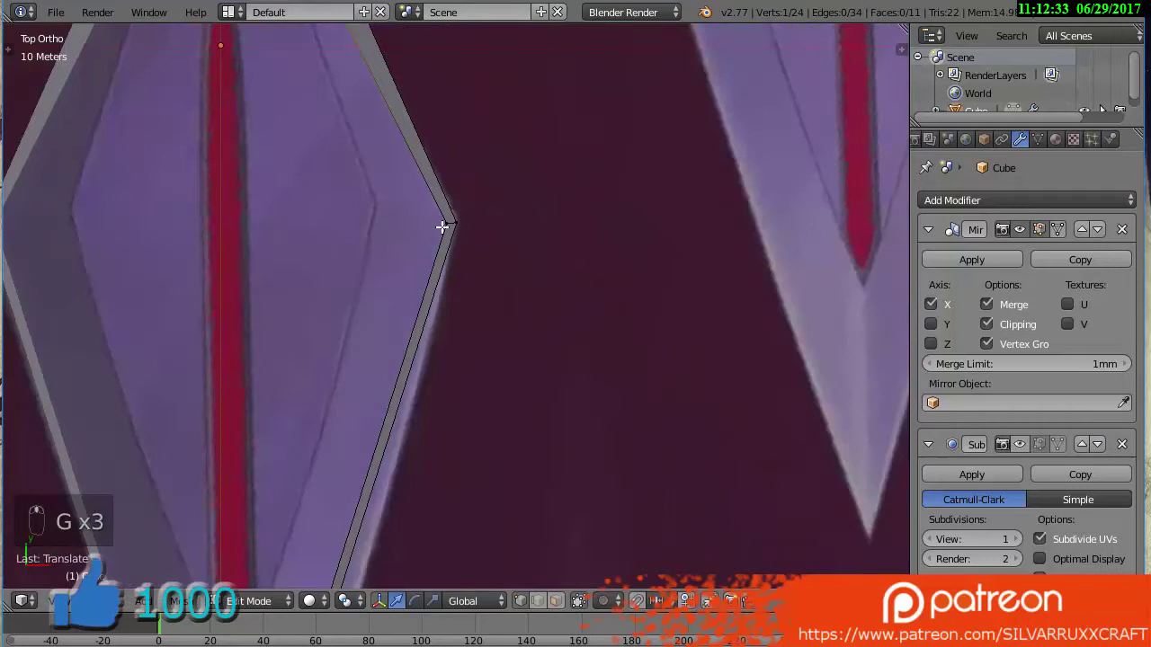
{"action": "key", "text": "g"}
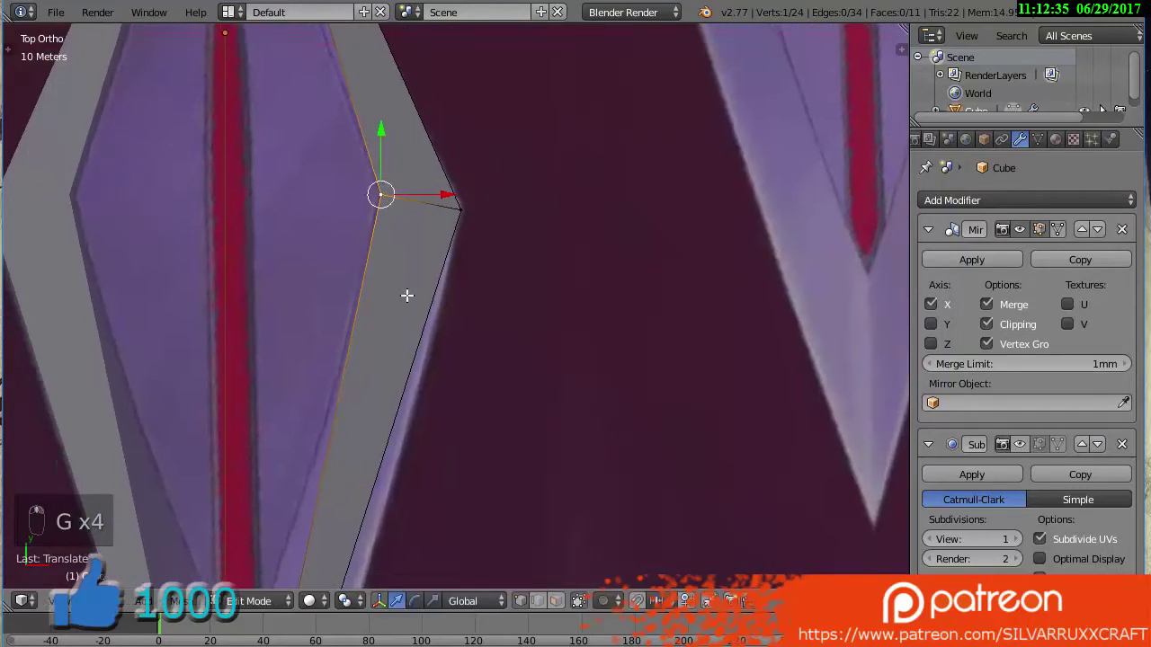
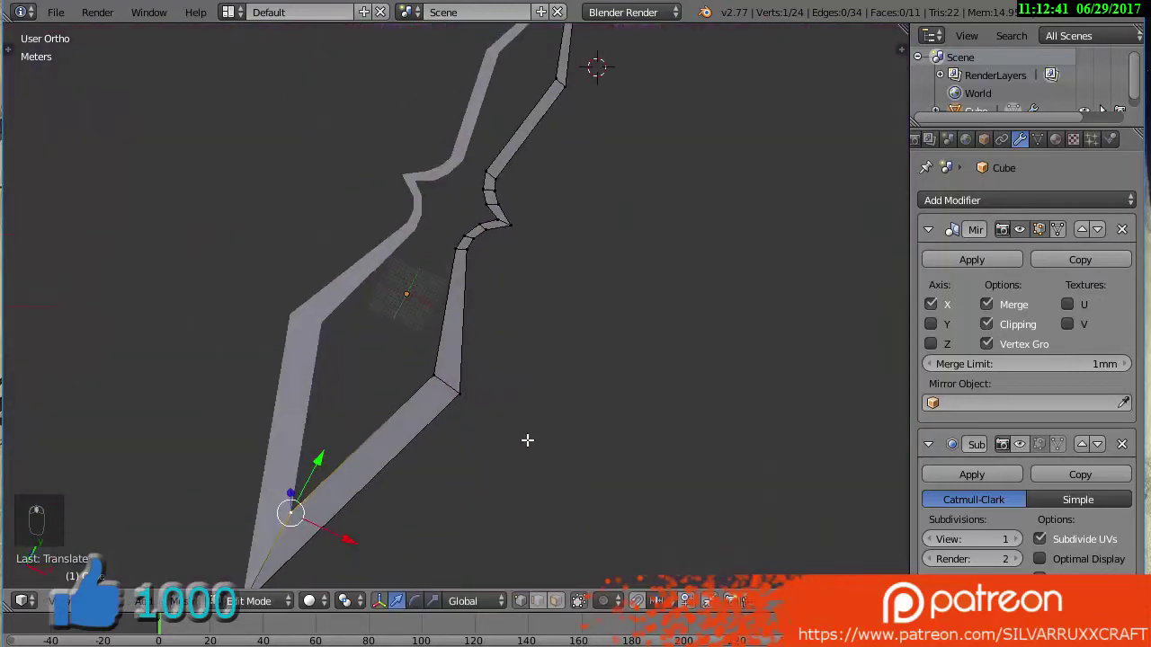
Extrude the rim's outer edge loop downward into a side wall
{"action": "left_click_drag", "start_coordinate": [385, 392], "coordinate": [394, 385]}
{"action": "key", "text": "KP_1"}
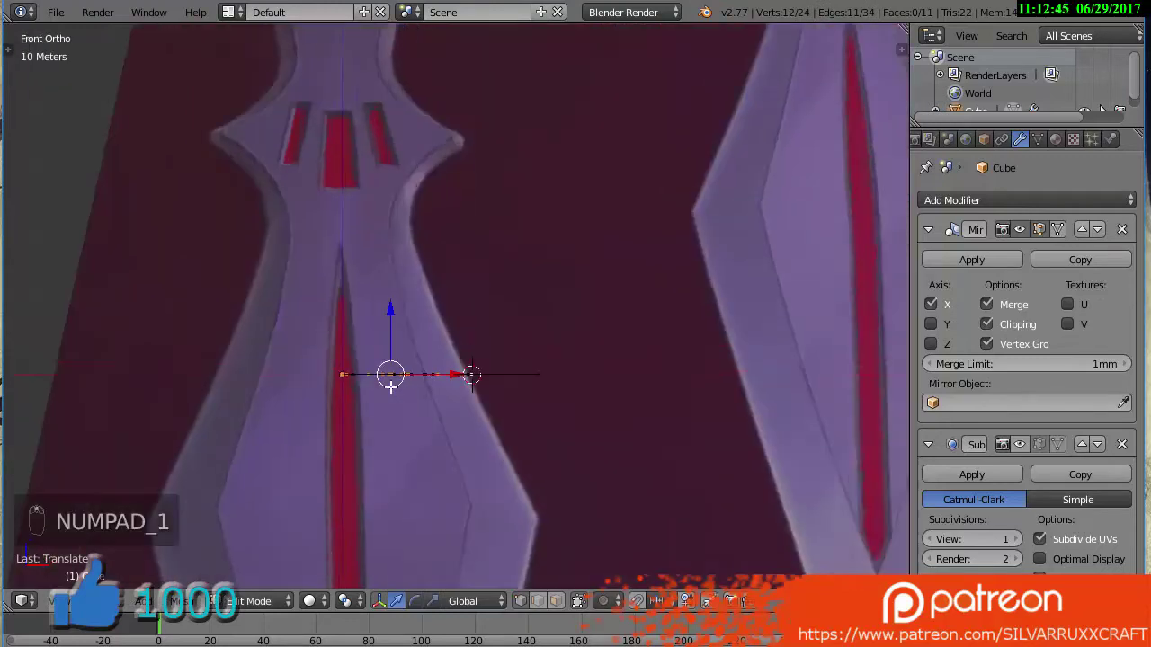
{"action": "middle_click", "coordinate": [411, 407]}
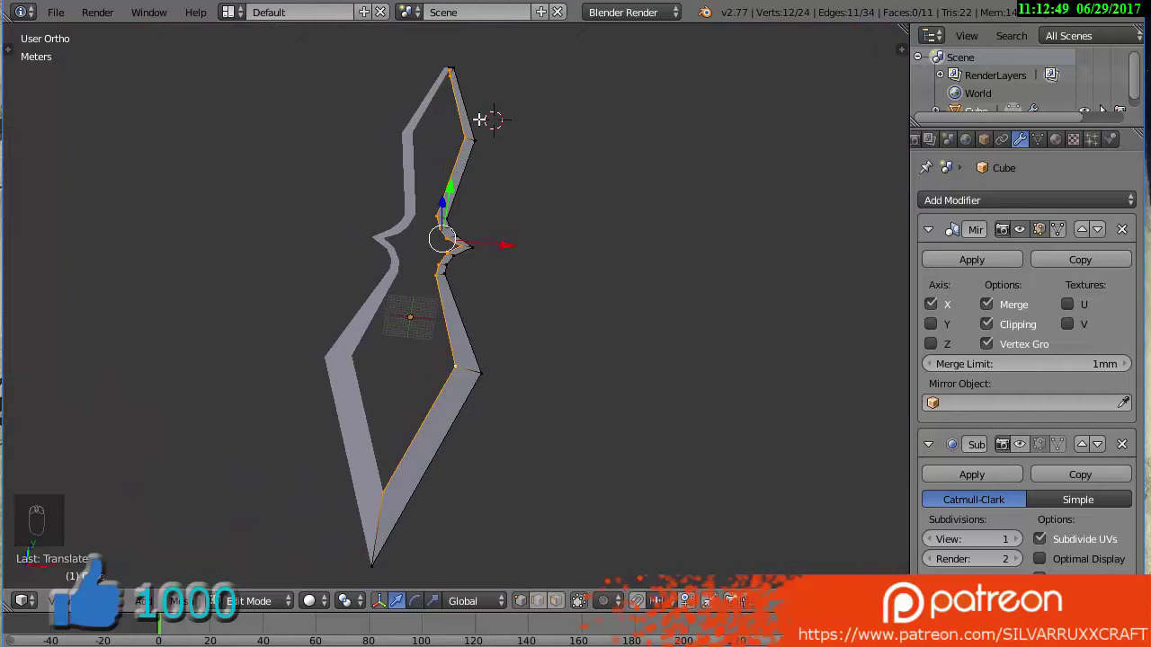
{"action": "key", "text": "KP_4"}
{"action": "key", "text": "KP_1"}
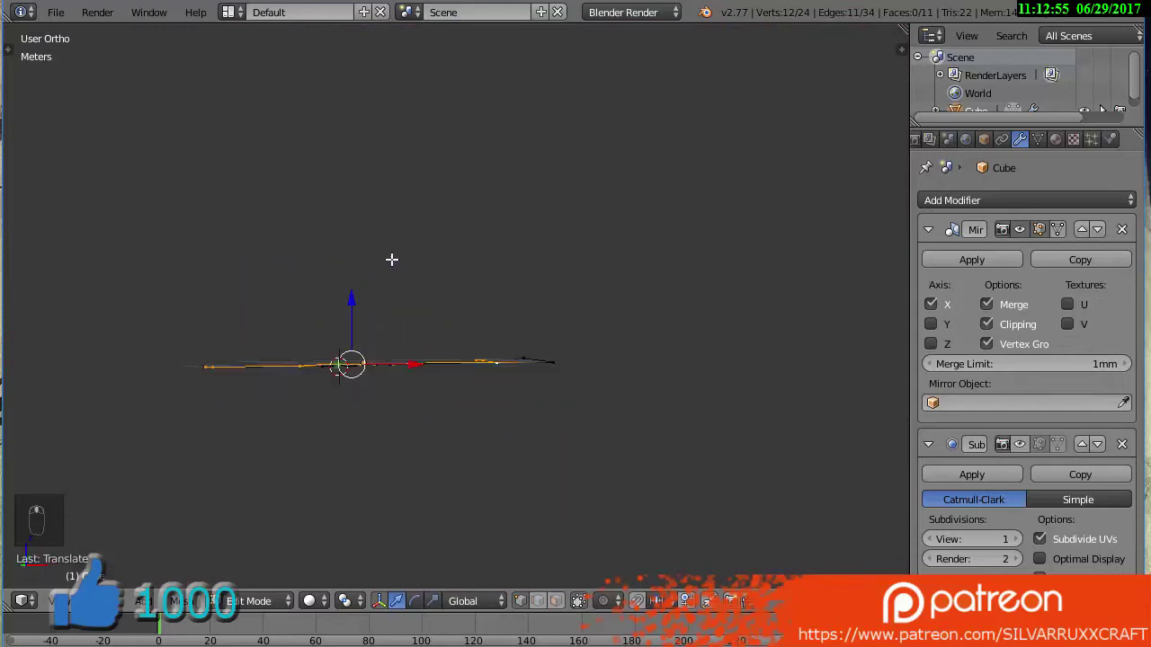
{"action": "left_click_drag", "start_coordinate": [351, 295], "coordinate": [391, 262]}
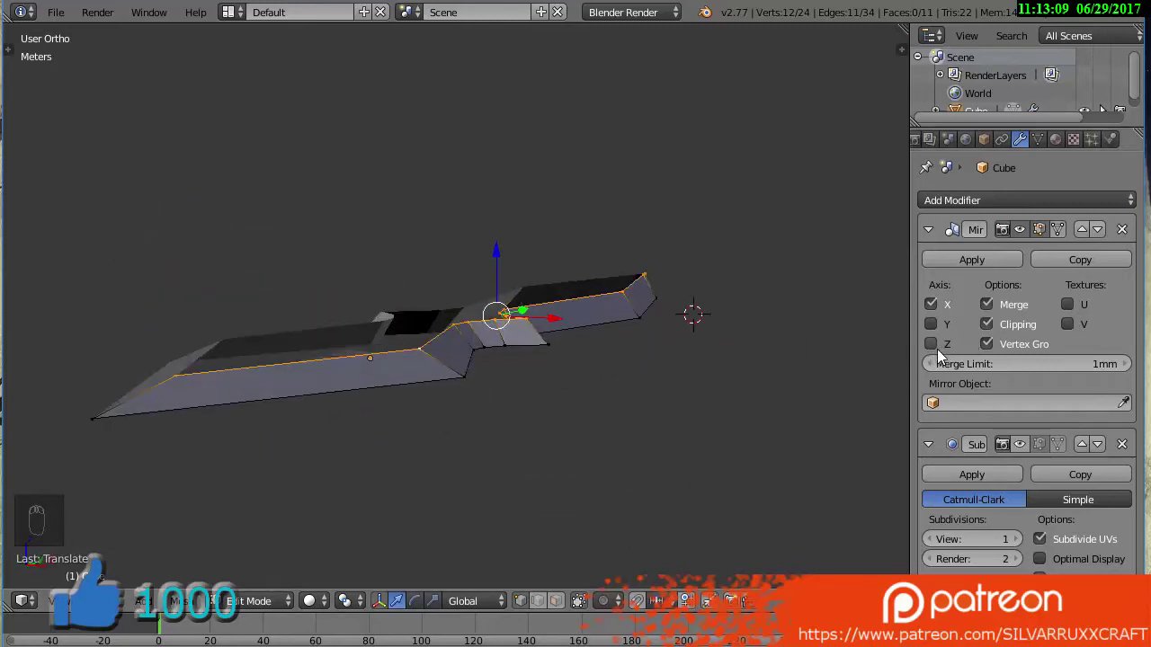
Enable Z as a second axis on the Mirror modifier for a double-sided kunai
{"action": "left_click_drag", "start_coordinate": [912, 343], "coordinate": [891, 300]}
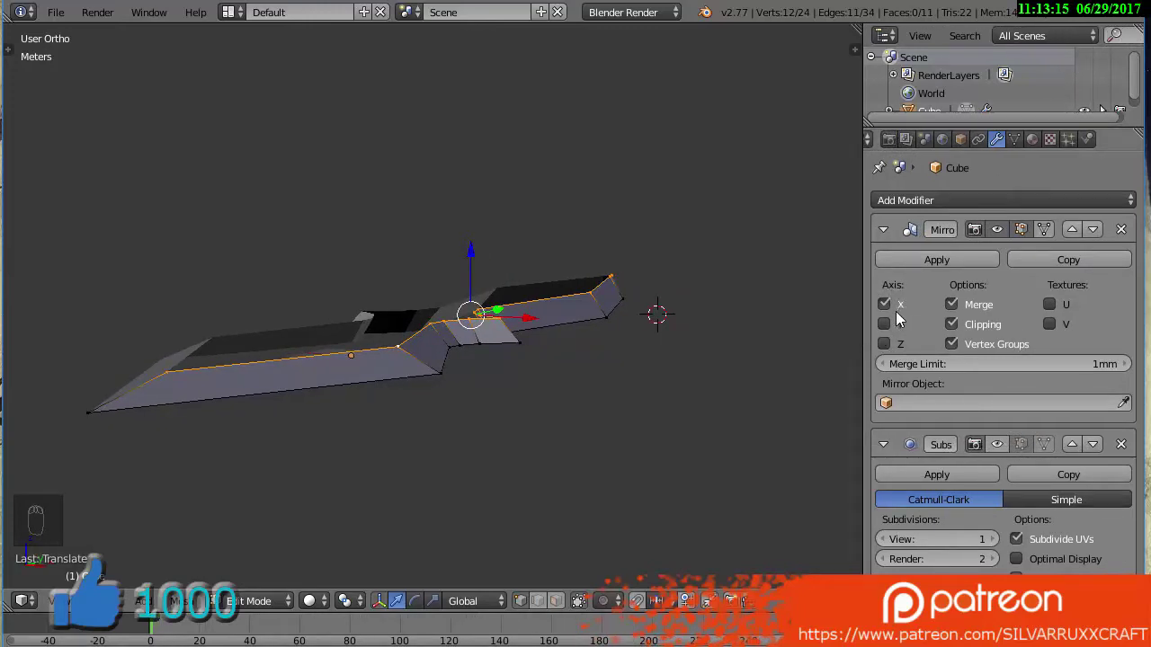
{"action": "left_click_drag", "start_coordinate": [880, 333], "coordinate": [813, 360]}
{"action": "left_click_drag", "start_coordinate": [839, 398], "coordinate": [763, 373]}
{"action": "key", "text": "Tab"}
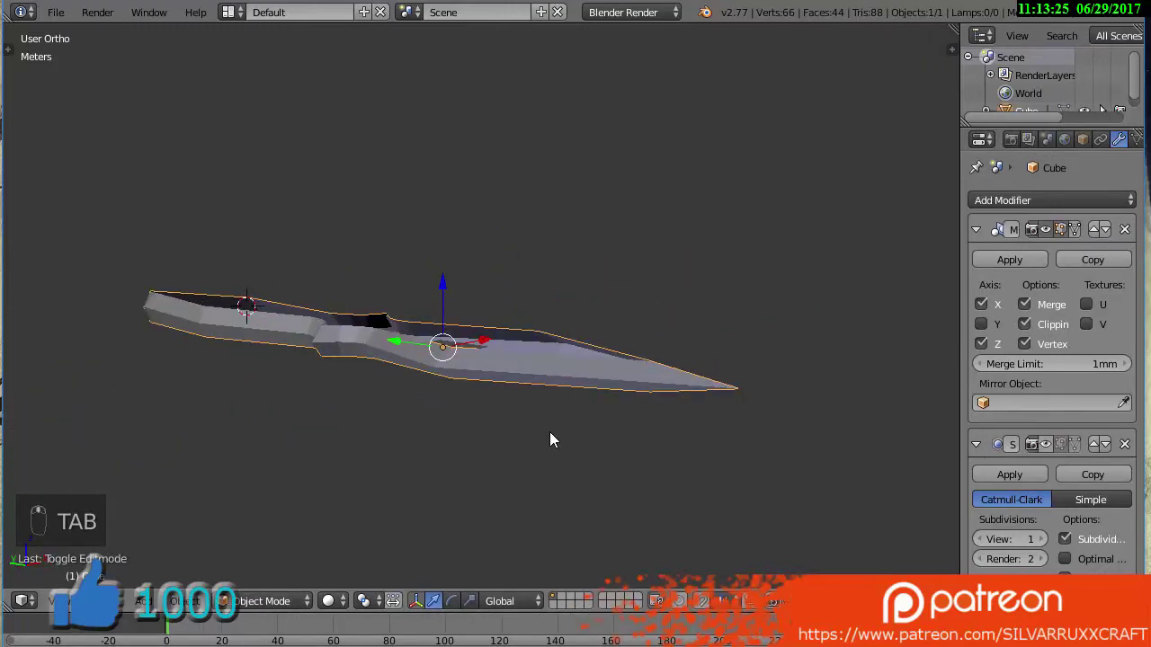
{"action": "key", "text": "KP_5"}
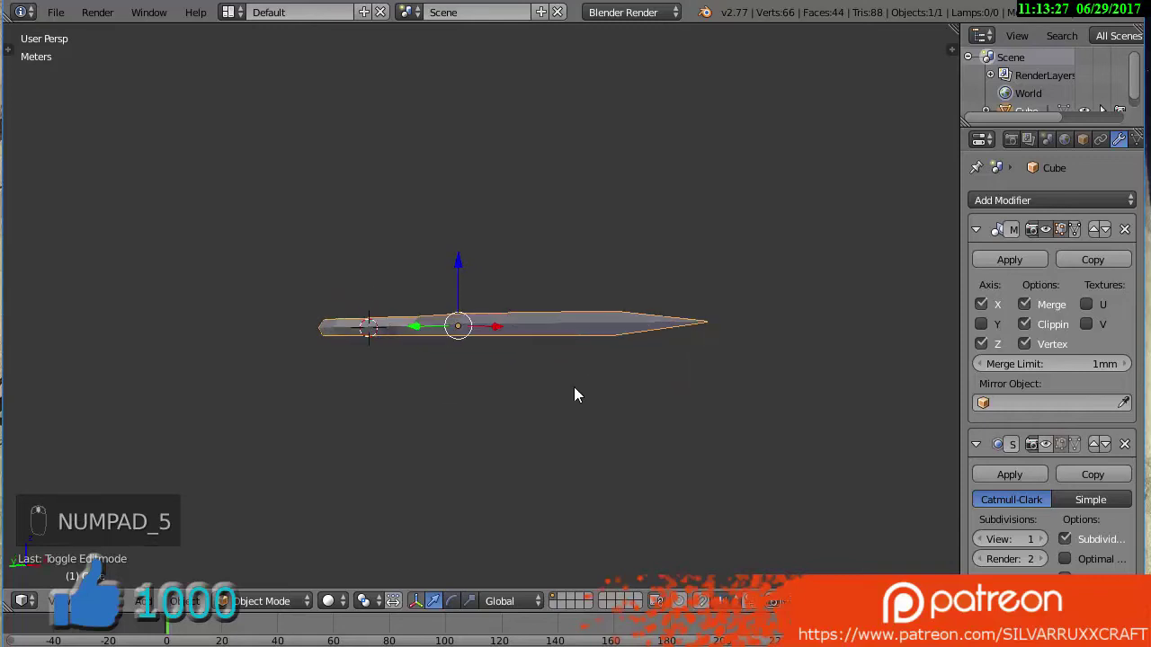
{"action": "left_click_drag", "start_coordinate": [610, 343], "coordinate": [487, 266]}
{"action": "left_click_drag", "start_coordinate": [487, 265], "coordinate": [326, 427]}
{"action": "middle_click", "coordinate": [416, 355]}
{"action": "middle_click", "coordinate": [322, 329]}
{"action": "key", "text": "KP_5"}
{"action": "key", "text": "KP_3"}
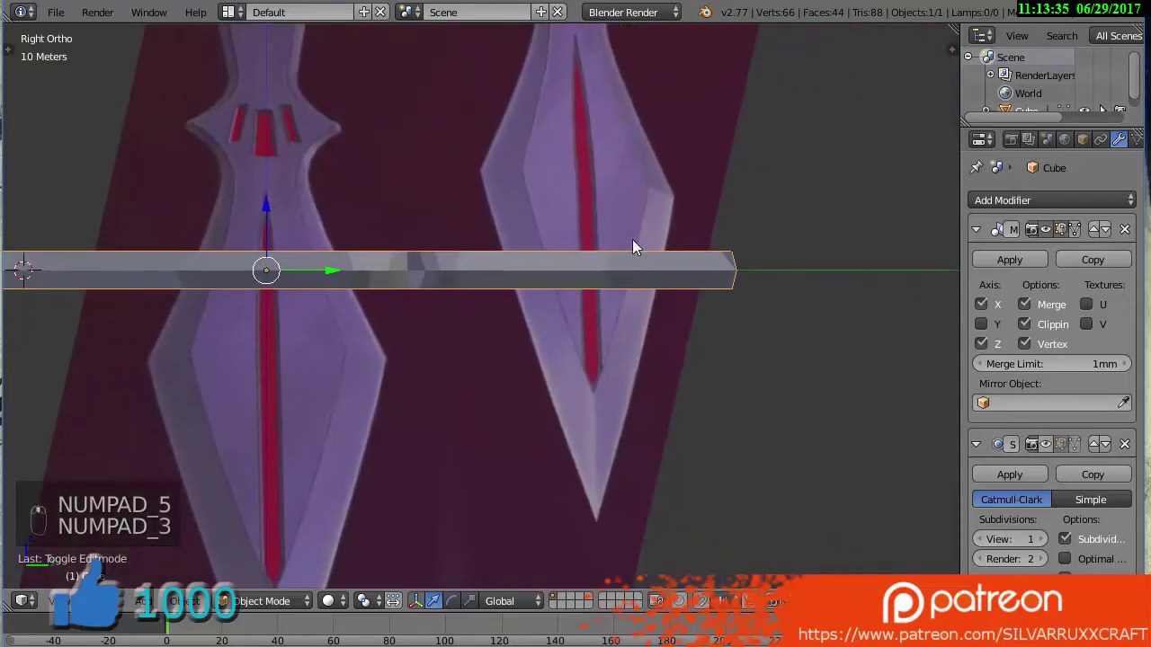
{"action": "key", "text": "Tab"}
{"action": "left_click_drag", "start_coordinate": [675, 355], "coordinate": [605, 294]}
{"action": "left_click", "coordinate": [605, 295]}
{"action": "left_click_drag", "start_coordinate": [594, 367], "coordinate": [509, 318]}
{"action": "left_click_drag", "start_coordinate": [543, 341], "coordinate": [460, 222]}
From the side view, pull the tip vertices together toward a single point
{"action": "key", "text": "KP_3"}
{"action": "key", "text": "z"}
{"action": "key", "text": "c"}
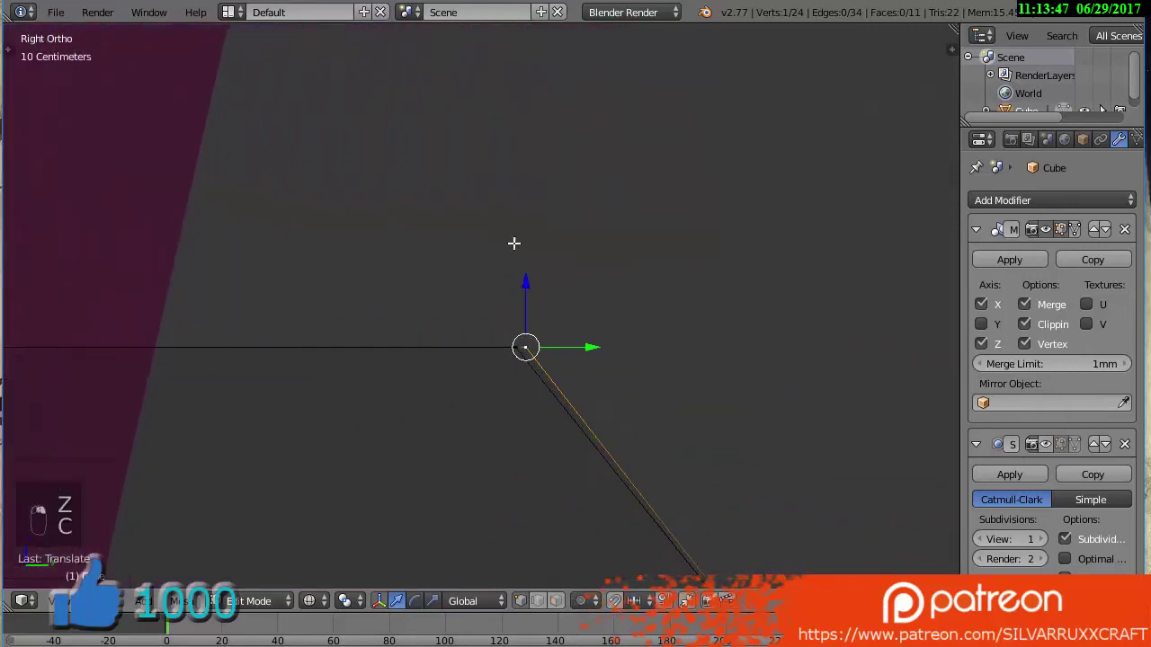
{"action": "key", "text": "c"}
{"action": "left_click_drag", "start_coordinate": [607, 215], "coordinate": [606, 215]}
{"action": "key", "text": "s"}
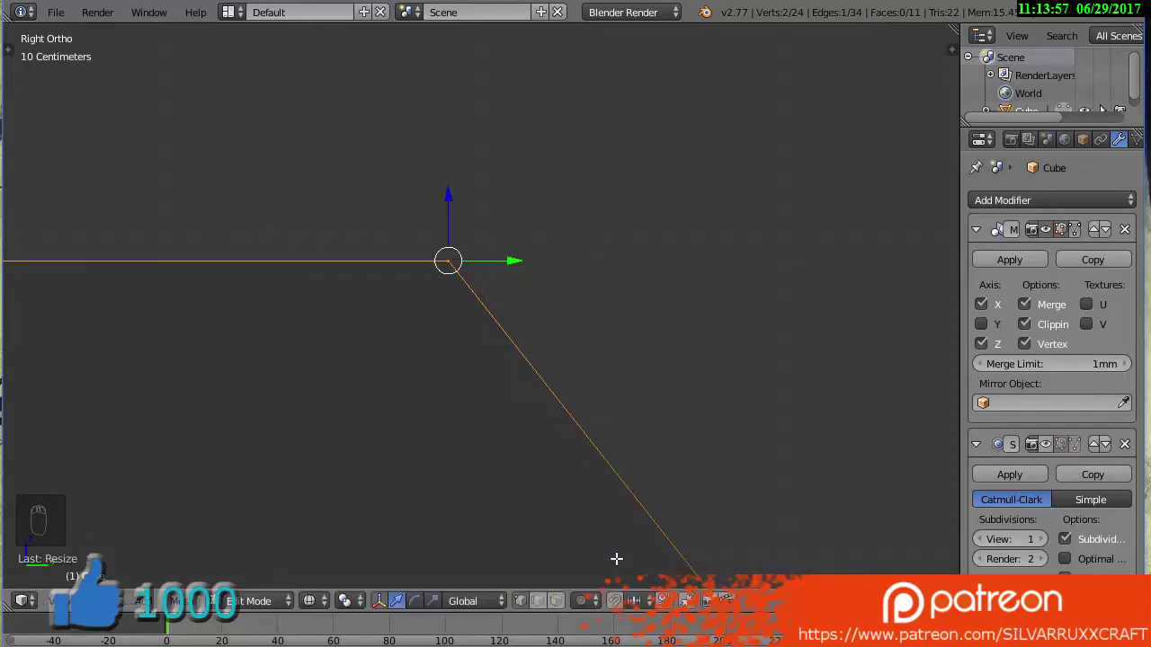
From the top view, move the tip's profile vertex onto the mirror axis
{"action": "middle_click", "coordinate": [456, 533]}
{"action": "key", "text": "z"}
{"action": "middle_click", "coordinate": [480, 368]}
{"action": "key", "text": "KP_7"}
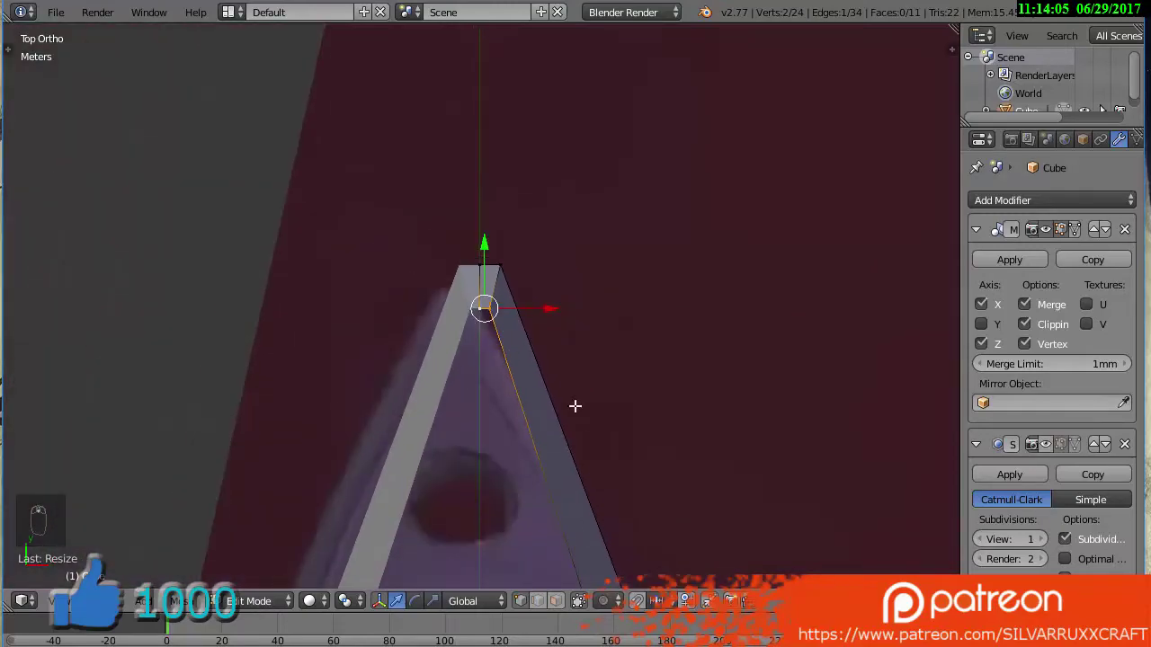
{"action": "middle_click", "coordinate": [459, 275]}
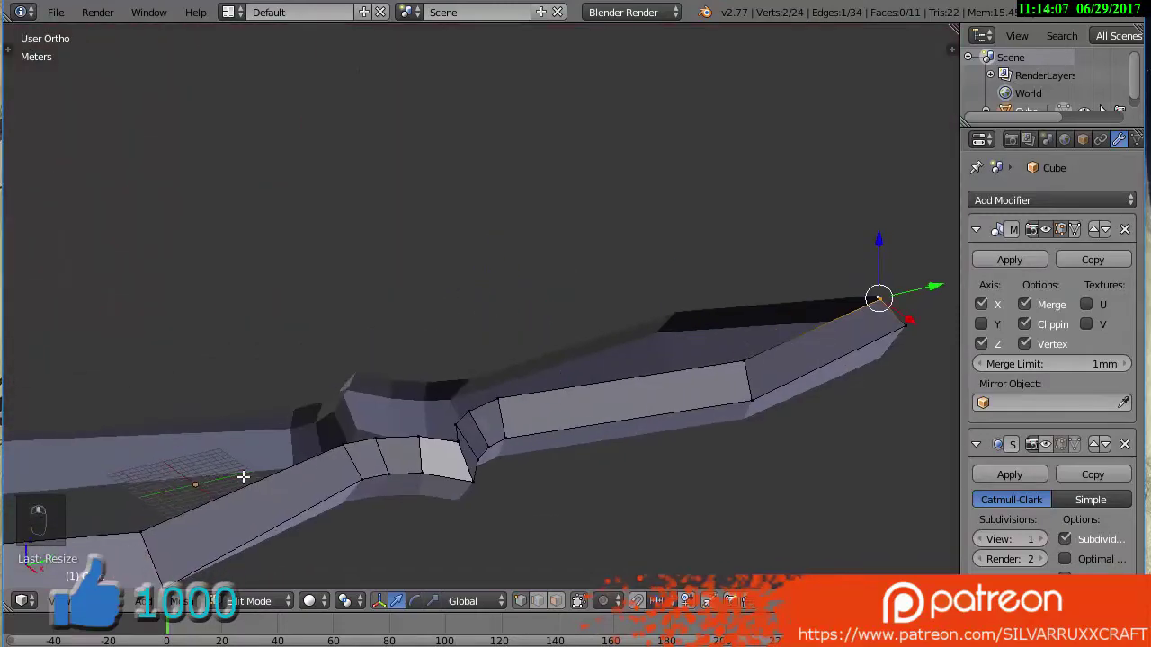
Duplicate a vertex near the guard and line up a top-down view of the red grooves
{"action": "key", "text": "KP_7"}
{"action": "key", "text": "KP_4"}
{"action": "key", "text": "KP_1"}
{"action": "key", "text": "KP_7"}
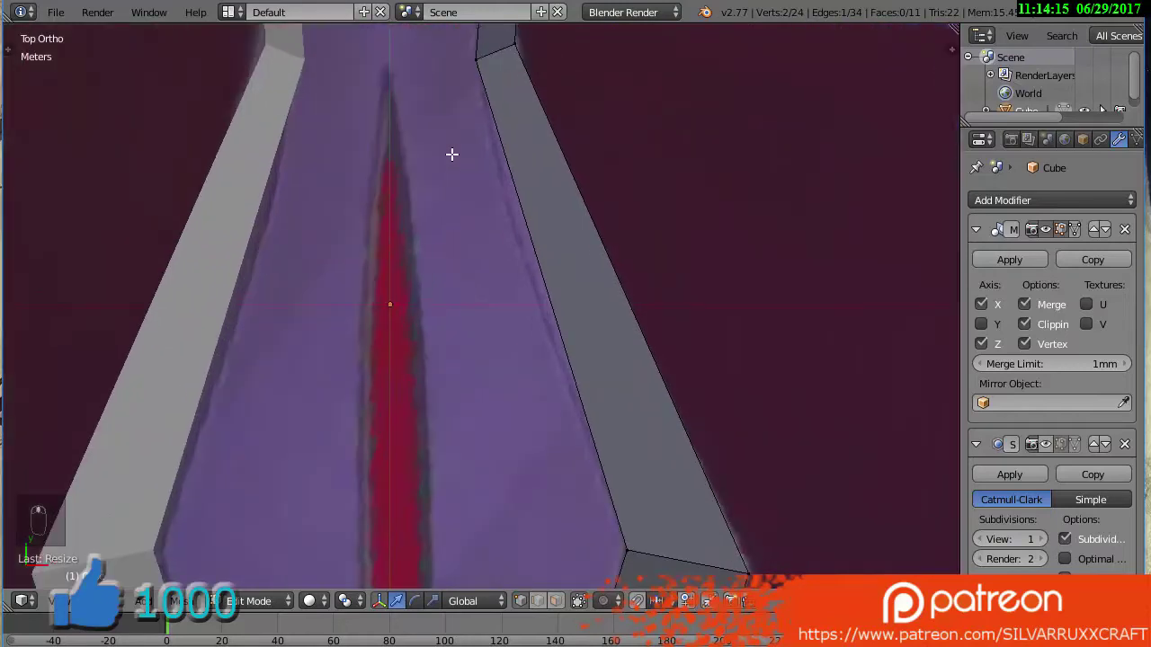
{"action": "left_click_drag", "start_coordinate": [522, 168], "coordinate": [559, 172]}
{"action": "key", "text": "shift+d"}
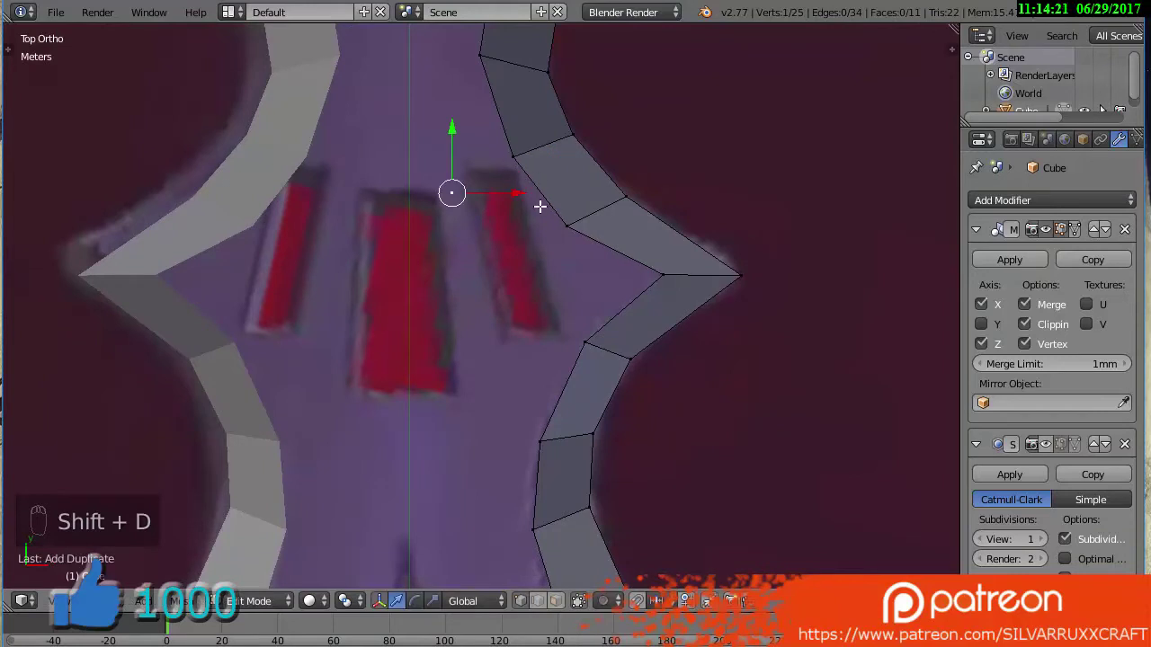
{"action": "key", "text": "g"}
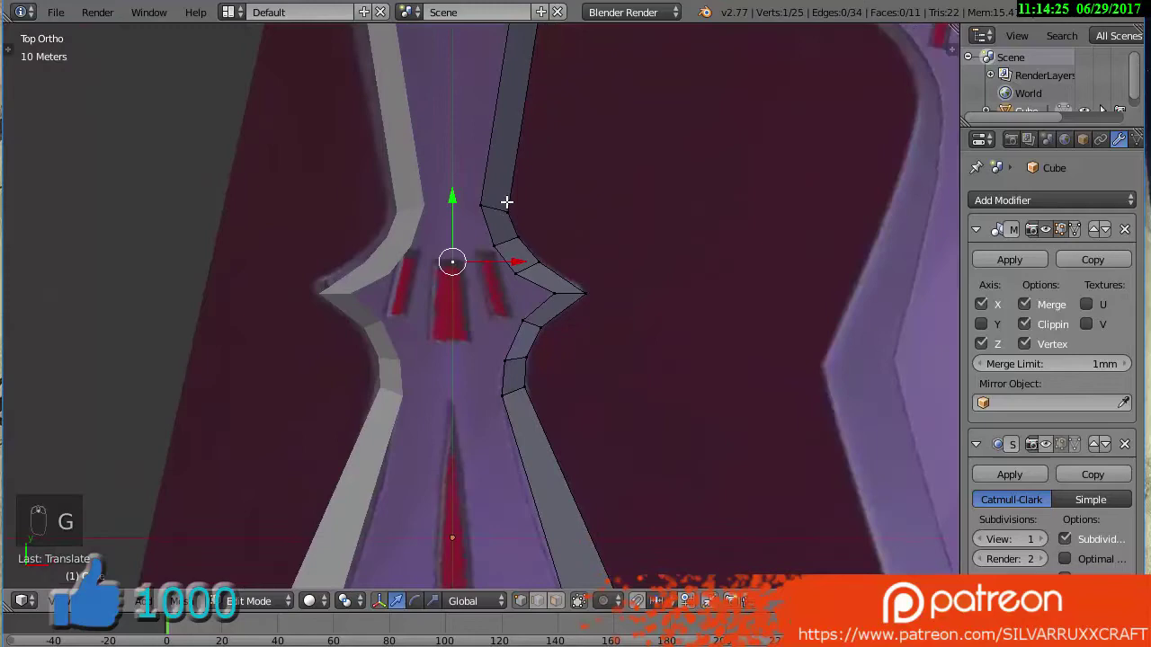
{"action": "key", "text": "KP_1"}
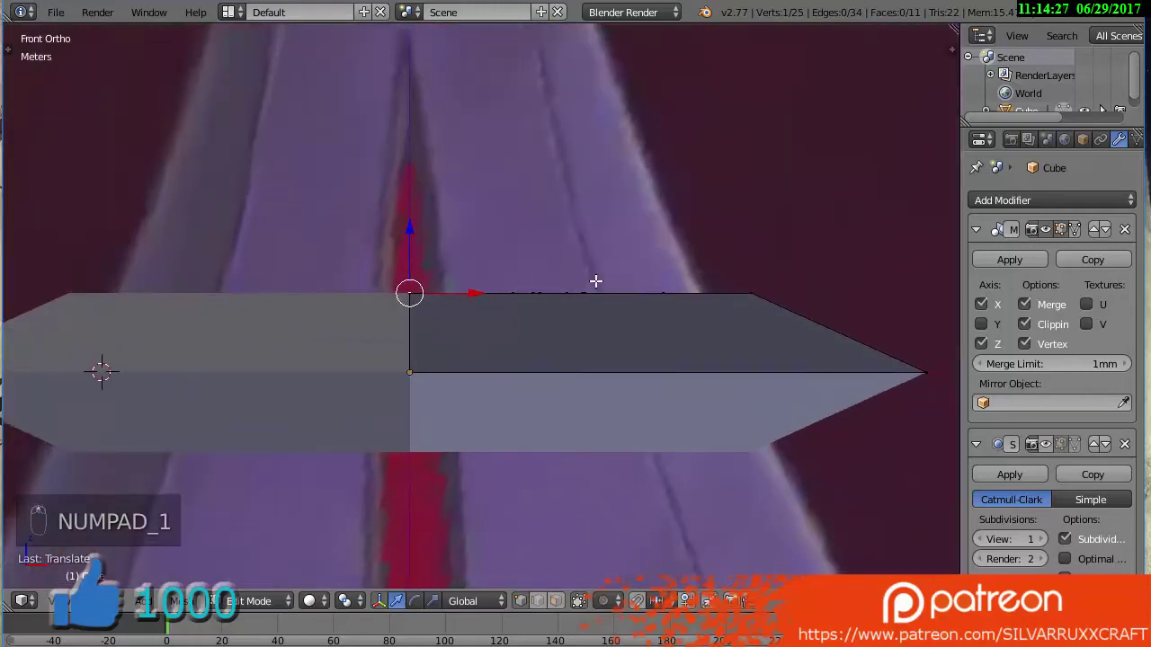
{"action": "key", "text": "KP_7"}
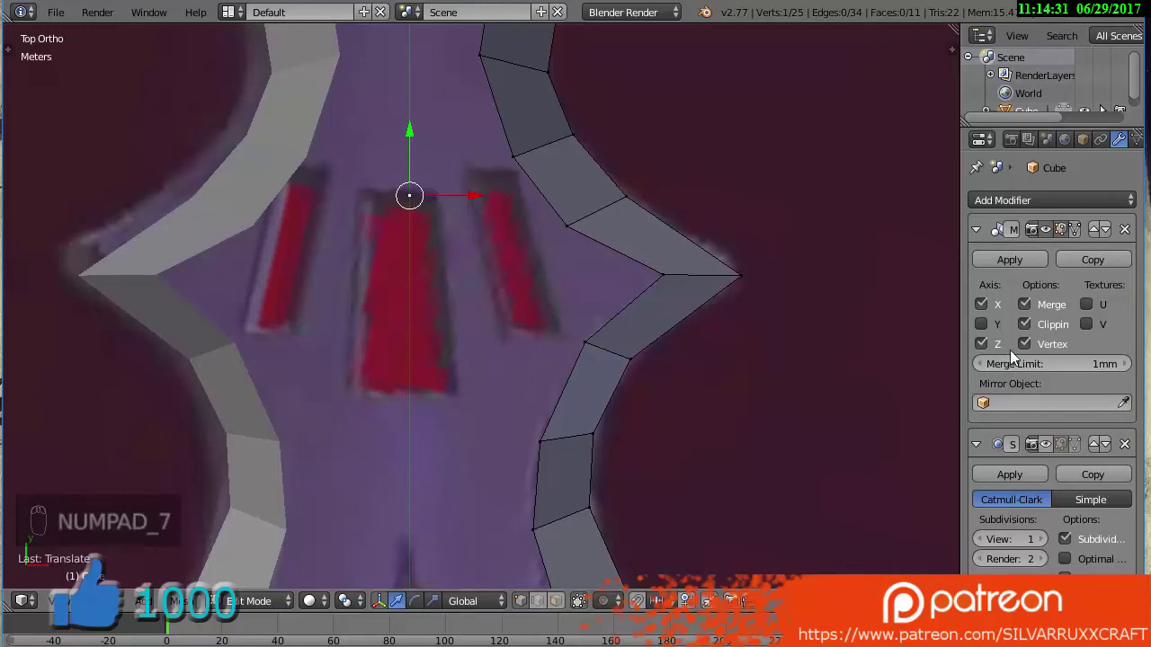
Extrude new vertices around the corners of the middle guard groove
{"action": "left_click_drag", "start_coordinate": [1033, 333], "coordinate": [444, 217]}
{"action": "key", "text": "g"}
{"action": "key", "text": "ctrl+z"}
{"action": "key", "text": "e"}
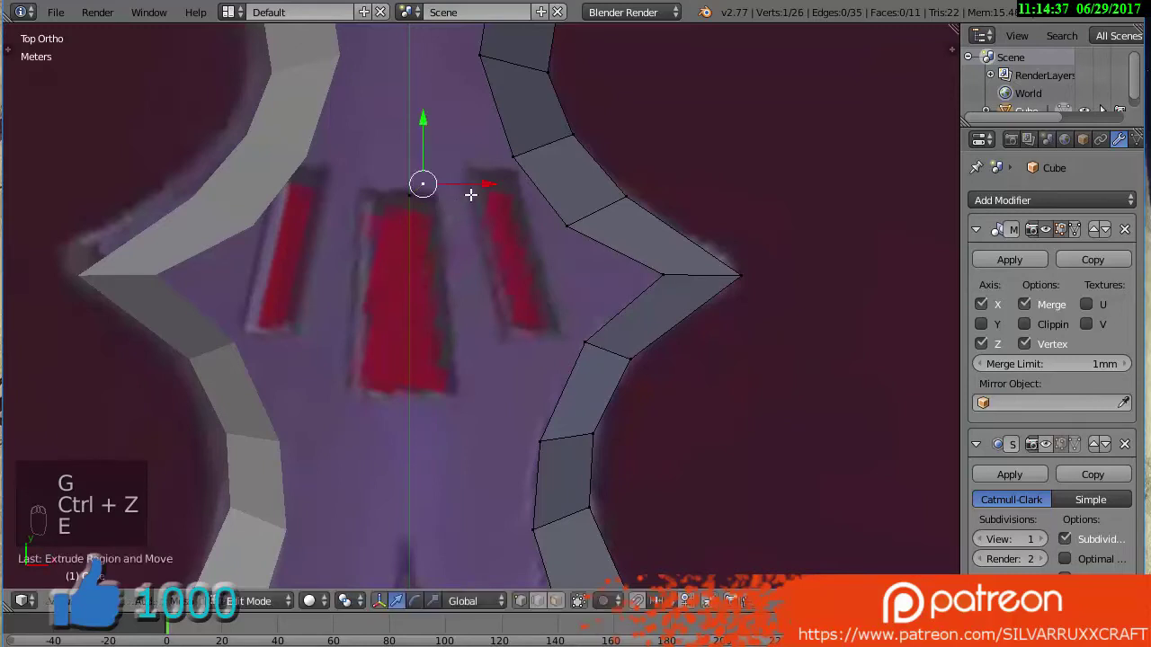
{"action": "key", "text": "g"}
{"action": "key", "text": "ctrl+z"}
{"action": "key", "text": "ctrl+z"}
{"action": "key", "text": "e"}
{"action": "left_click_drag", "start_coordinate": [470, 195], "coordinate": [455, 150]}
{"action": "key", "text": "e"}
{"action": "key", "text": "g"}
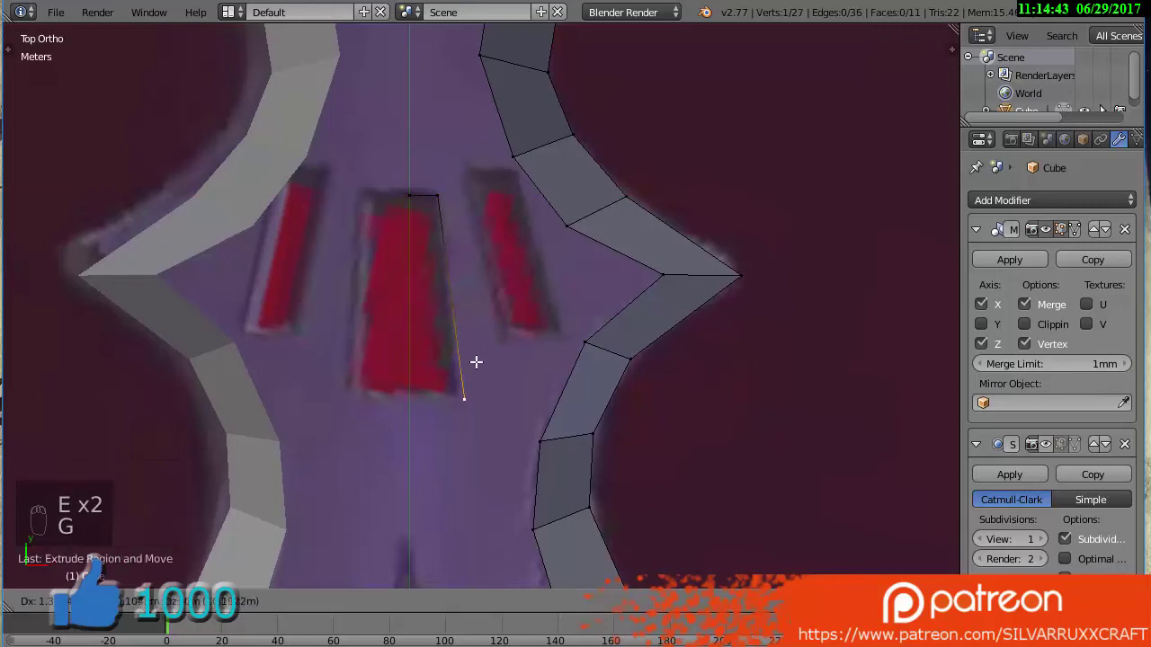
{"action": "left_click_drag", "start_coordinate": [1050, 325], "coordinate": [511, 395]}
{"action": "key", "text": "e"}
{"action": "left_click_drag", "start_coordinate": [511, 394], "coordinate": [453, 194]}
{"action": "left_click_drag", "start_coordinate": [452, 193], "coordinate": [536, 361]}
Outline the right groove with four vertices and fill it with a slanted face
{"action": "key", "text": "shift+d"}
{"action": "key", "text": "e"}
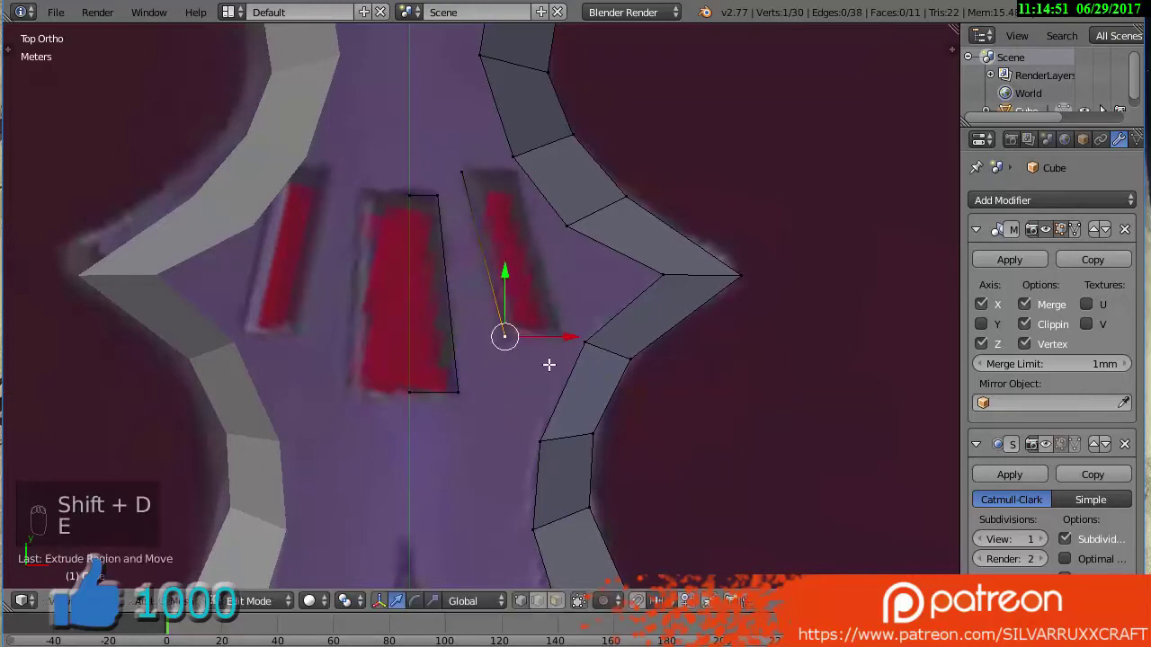
{"action": "key", "text": "ctrl+l"}
{"action": "key", "text": "e"}
{"action": "left_click_drag", "start_coordinate": [547, 249], "coordinate": [548, 264]}
{"action": "key", "text": "ctrl+l"}
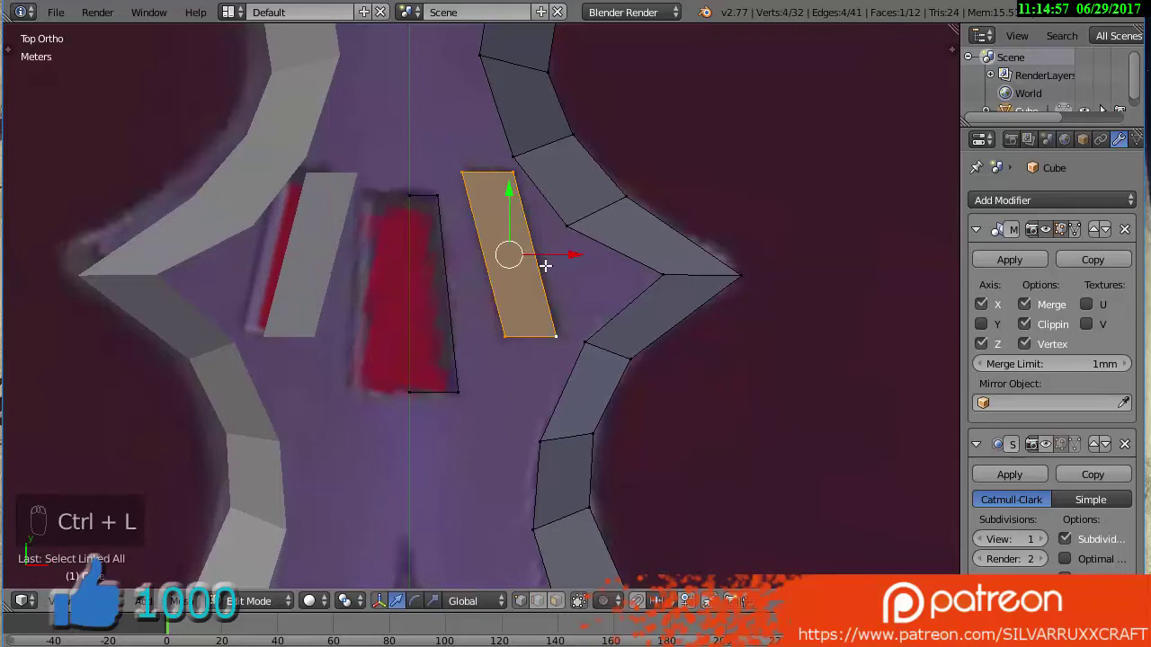
Duplicate a groove vertex toward the blade and select a blade-edge vertex
{"action": "left_click_drag", "start_coordinate": [572, 253], "coordinate": [519, 258]}
{"action": "left_click_drag", "start_coordinate": [518, 258], "coordinate": [502, 234]}
{"action": "left_click_drag", "start_coordinate": [501, 234], "coordinate": [472, 321]}
{"action": "key", "text": "shift+d"}
{"action": "left_click_drag", "start_coordinate": [472, 321], "coordinate": [508, 335]}
{"action": "right_click", "coordinate": [509, 335]}
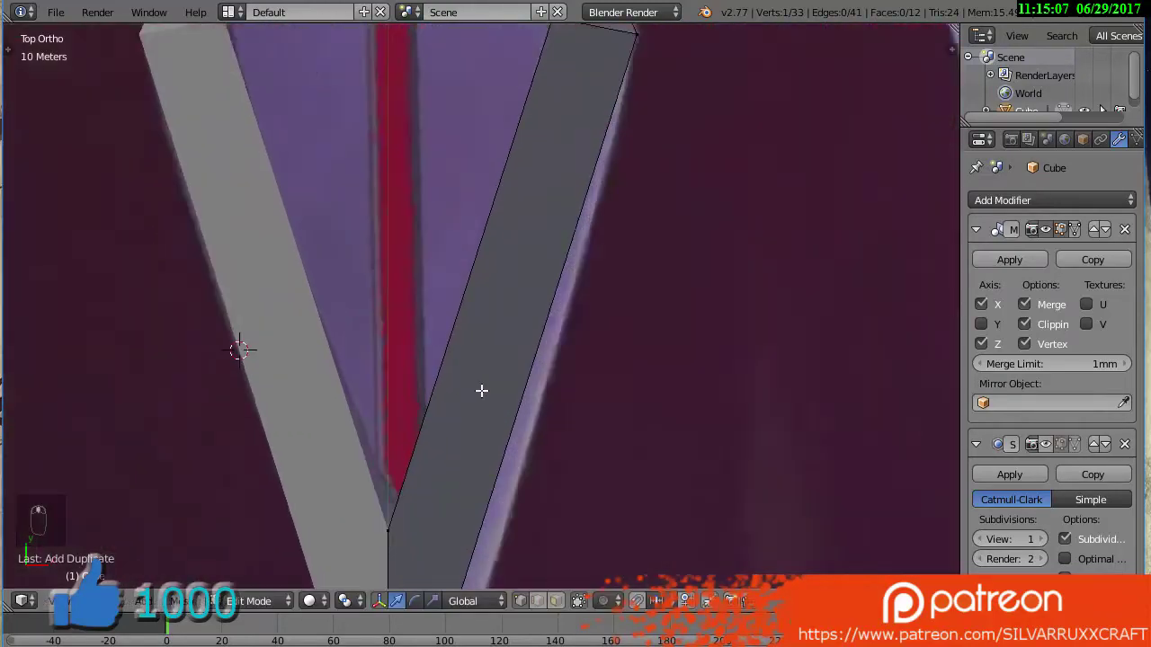
Extrude new vertices down the blade's central red groove and fill a guard face
{"action": "key", "text": "ctrl+r"}
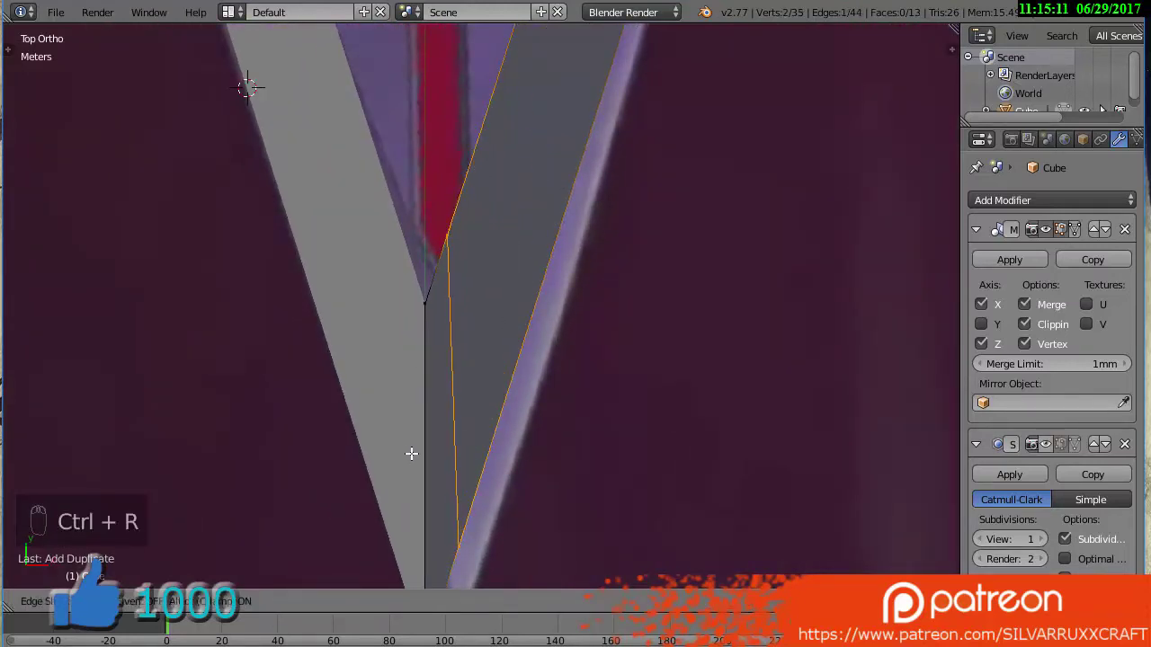
{"action": "right_click", "coordinate": [467, 221]}
{"action": "left_click_drag", "start_coordinate": [479, 168], "coordinate": [486, 156]}
{"action": "key", "text": "e"}
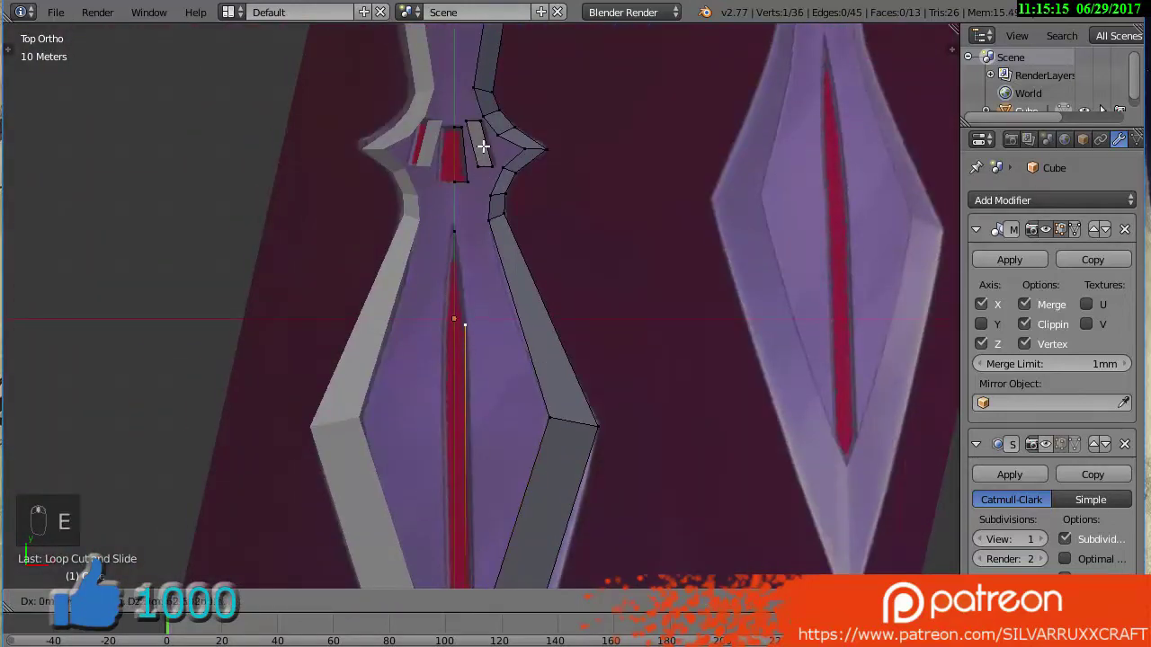
{"action": "key", "text": "e"}
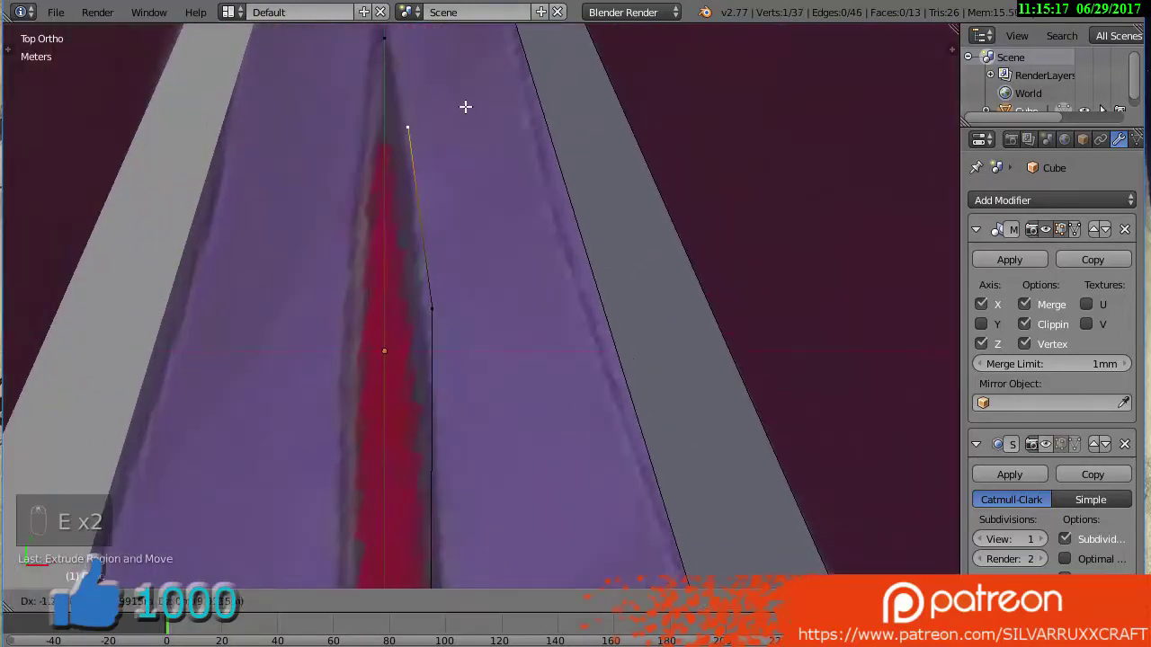
{"action": "key", "text": "f"}
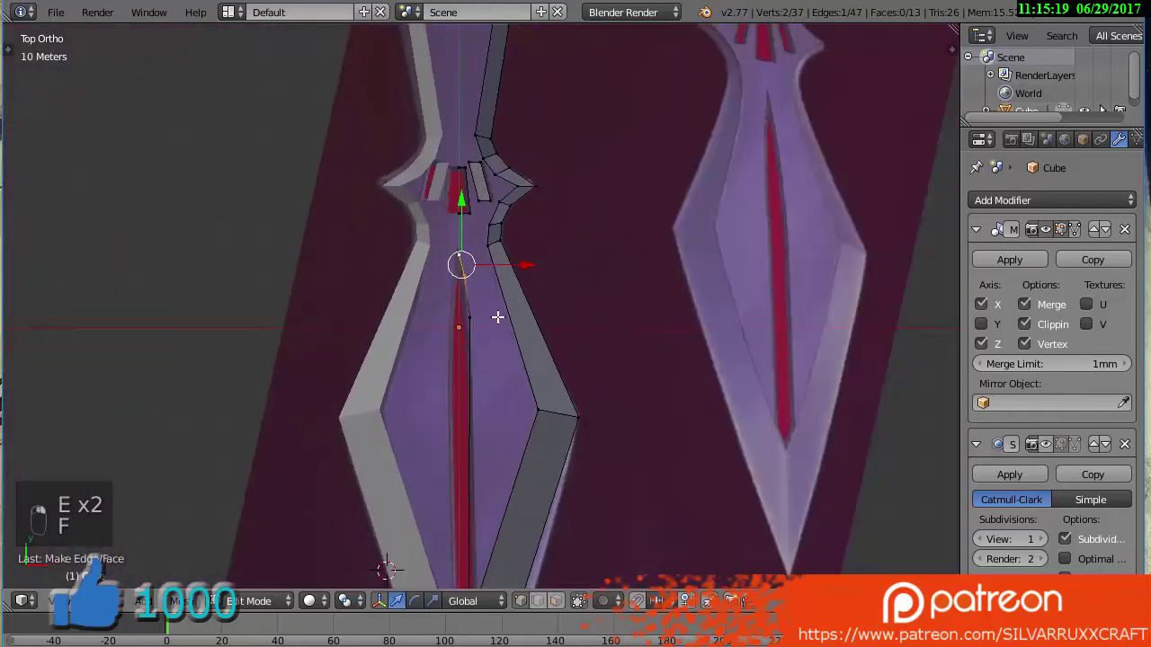
Leave editing and review the whole mirrored knife in wireframe
{"action": "key", "text": "z"}
{"action": "key", "text": "Tab"}
{"action": "key", "text": "a"}
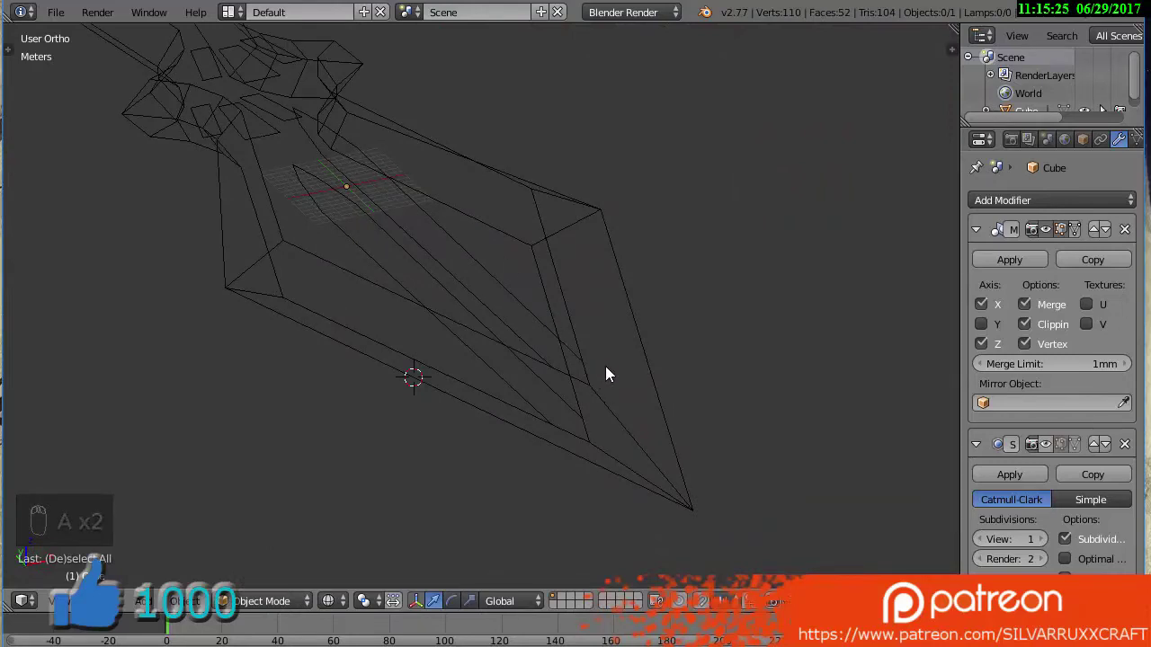
Back in solid edit mode, fill faces over the guard grooves and recalculate normals
{"action": "key", "text": "KP_7"}
{"action": "key", "text": "z"}
{"action": "key", "text": "Tab"}
{"action": "left_click_drag", "start_coordinate": [497, 332], "coordinate": [461, 282]}
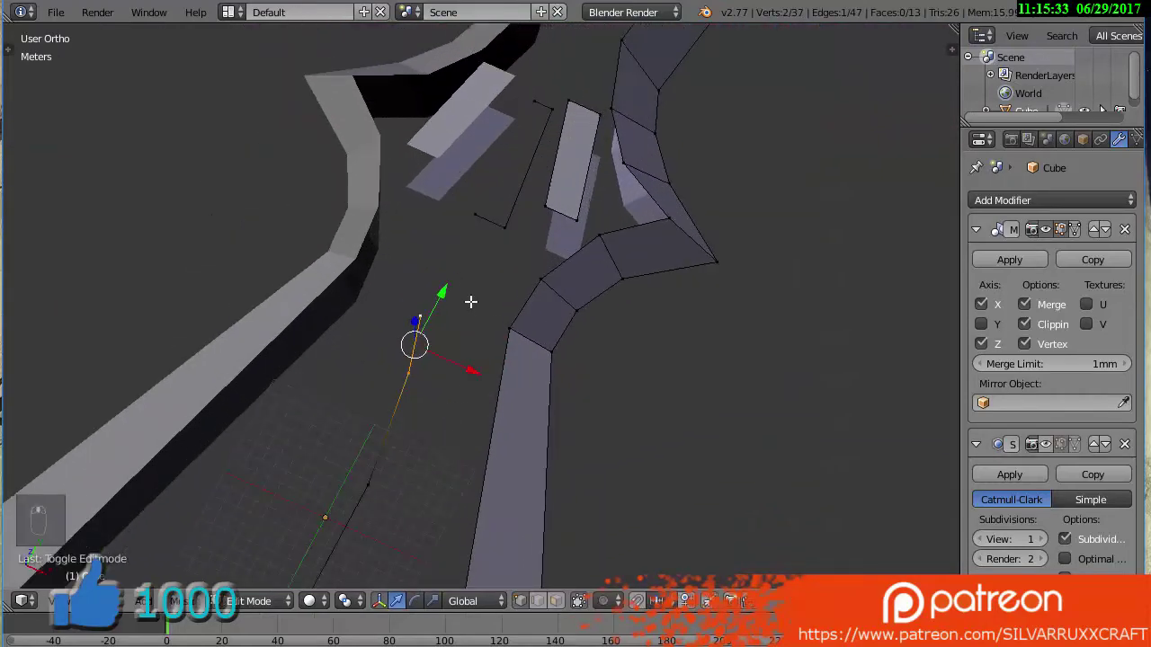
{"action": "left_click_drag", "start_coordinate": [479, 393], "coordinate": [461, 418]}
{"action": "key", "text": "f"}
{"action": "key", "text": "a"}
{"action": "key", "text": "a"}
{"action": "key", "text": "ctrl+n"}
{"action": "key", "text": "a"}
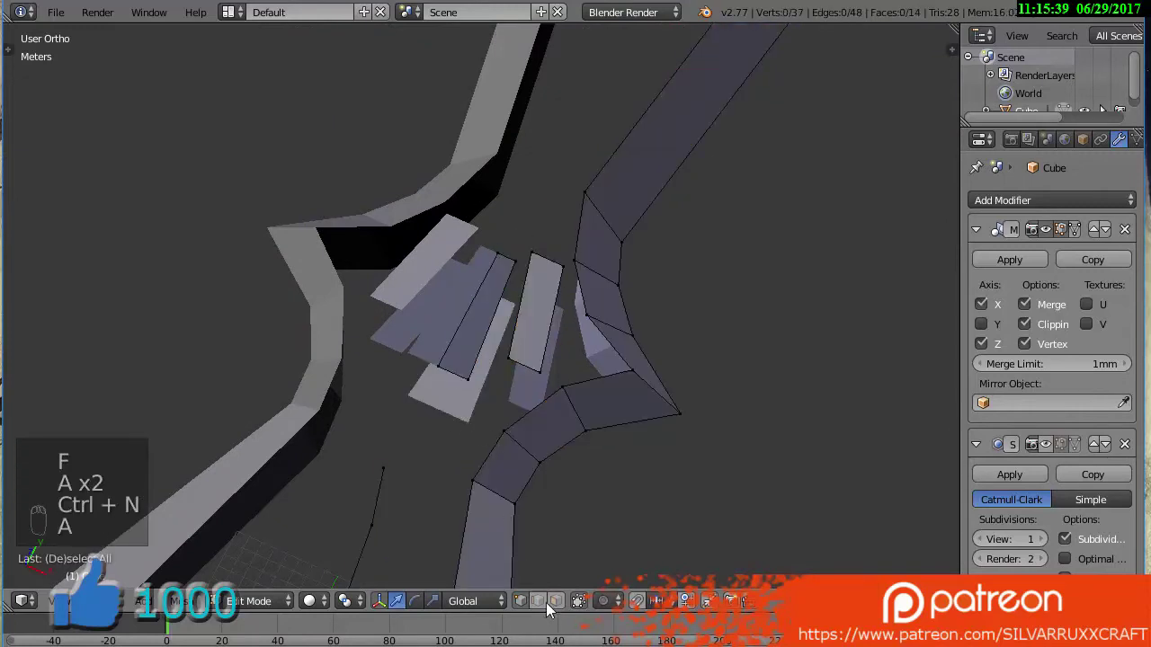
Extrude and select the vertices running along the blade's central groove
{"action": "left_click_drag", "start_coordinate": [562, 599], "coordinate": [519, 319]}
{"action": "left_click_drag", "start_coordinate": [502, 327], "coordinate": [516, 585]}
{"action": "middle_click", "coordinate": [518, 602]}
{"action": "left_click", "coordinate": [463, 230]}
{"action": "middle_click", "coordinate": [418, 319]}
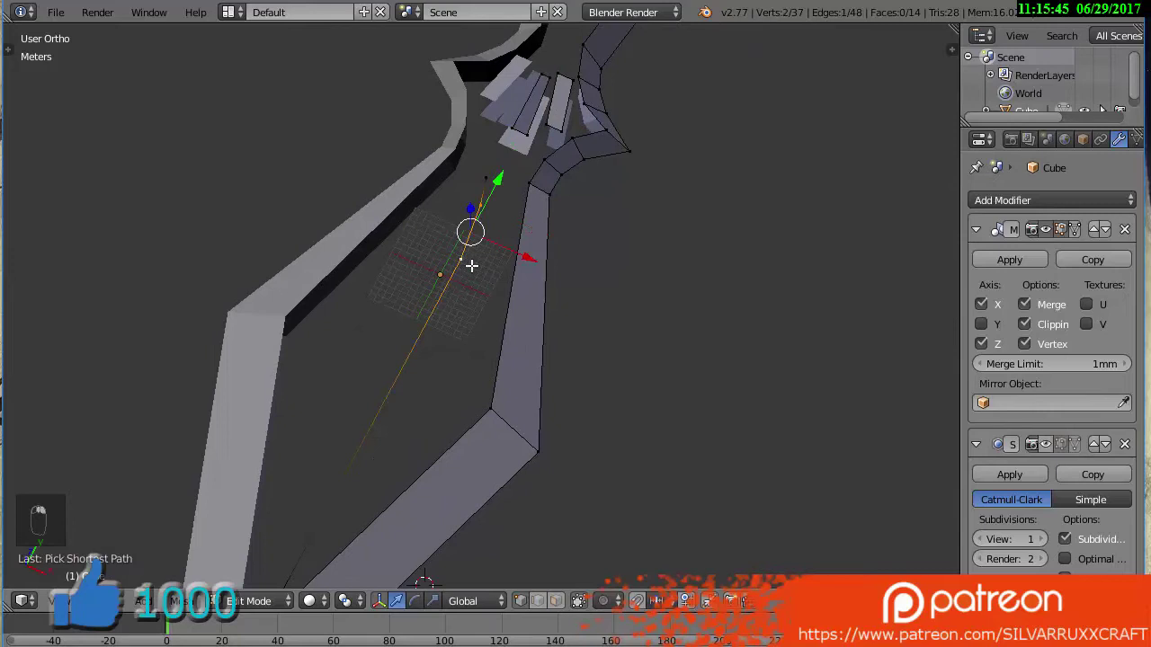
{"action": "key", "text": "e"}
{"action": "right_click", "coordinate": [529, 252]}
{"action": "left_click_drag", "start_coordinate": [528, 251], "coordinate": [516, 183]}
{"action": "right_click", "coordinate": [495, 208]}
Fill a long thin strip of faces along the central groove
{"action": "key", "text": "f"}
{"action": "key", "text": "c"}
{"action": "key", "text": "f"}
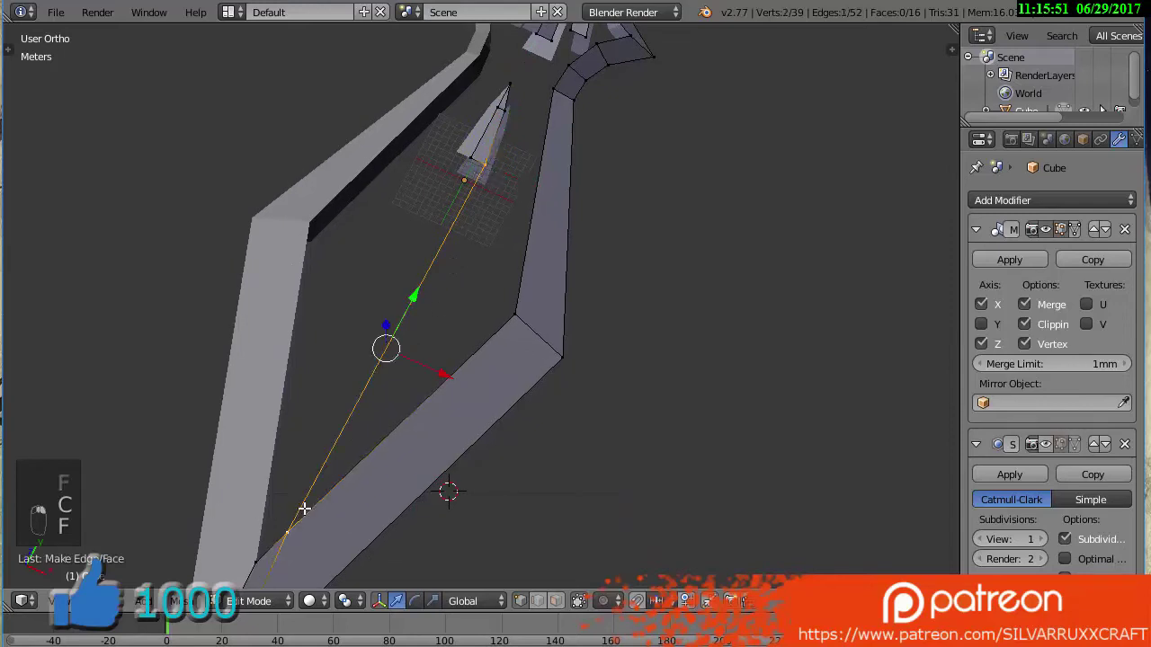
{"action": "key", "text": "f"}
{"action": "key", "text": "c"}
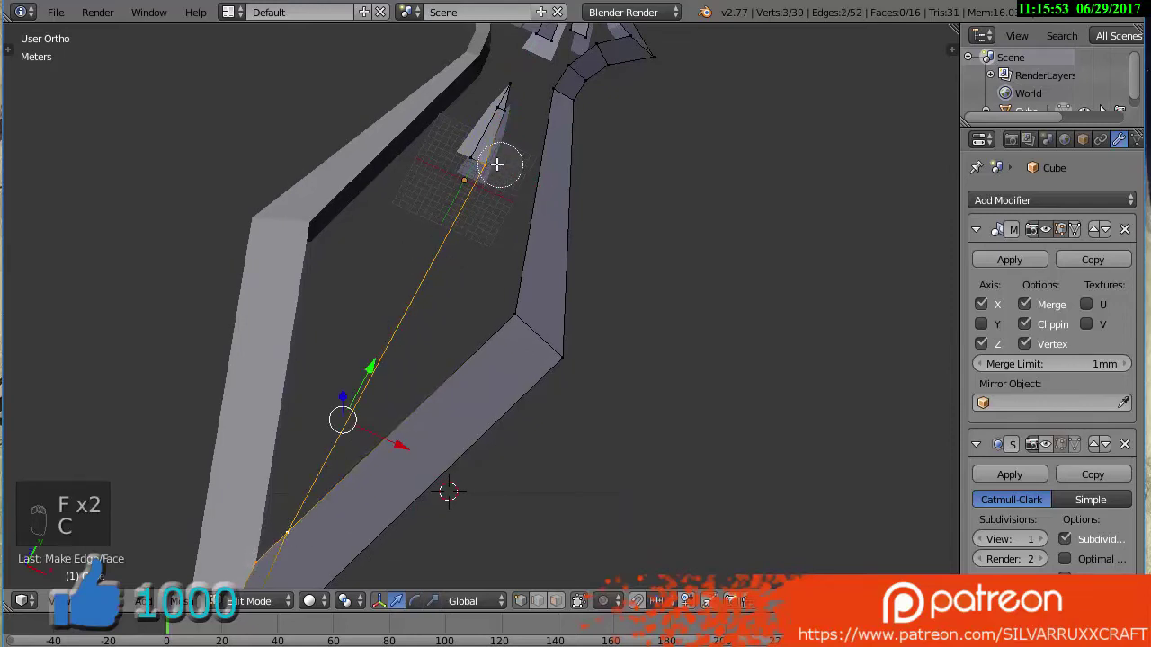
{"action": "key", "text": "f"}
{"action": "key", "text": "a"}
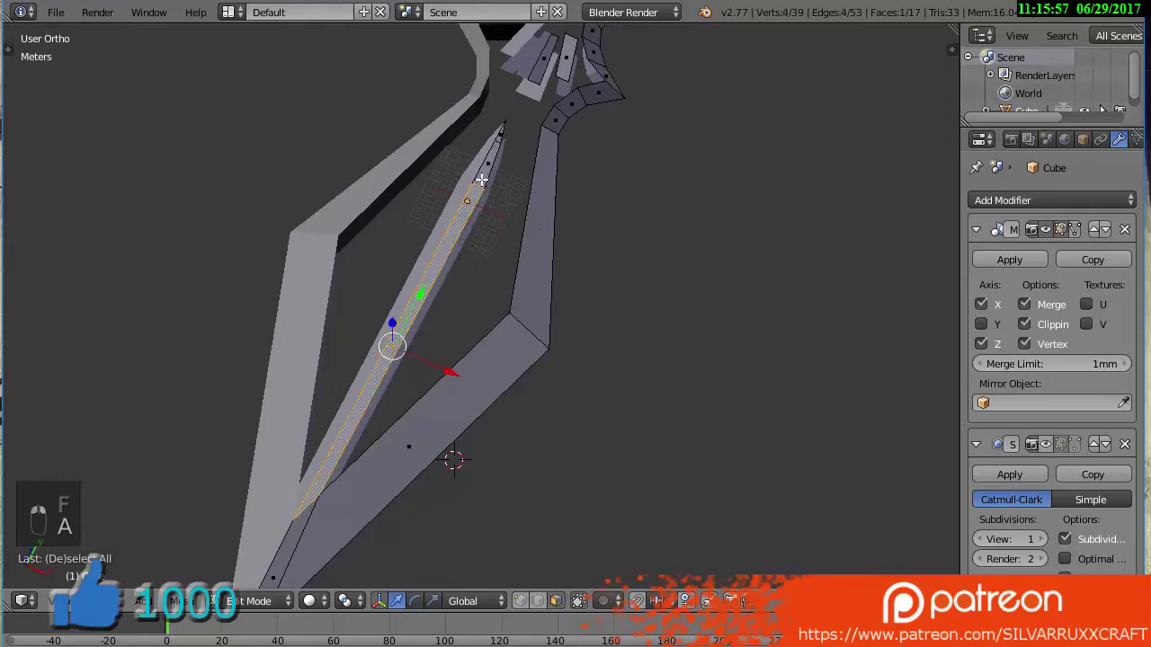
Extrude the guard and groove faces downward in front view to give them depth
{"action": "key", "text": "c"}
{"action": "key", "text": "c"}
{"action": "key", "text": "KP_1"}
{"action": "key", "text": "z"}
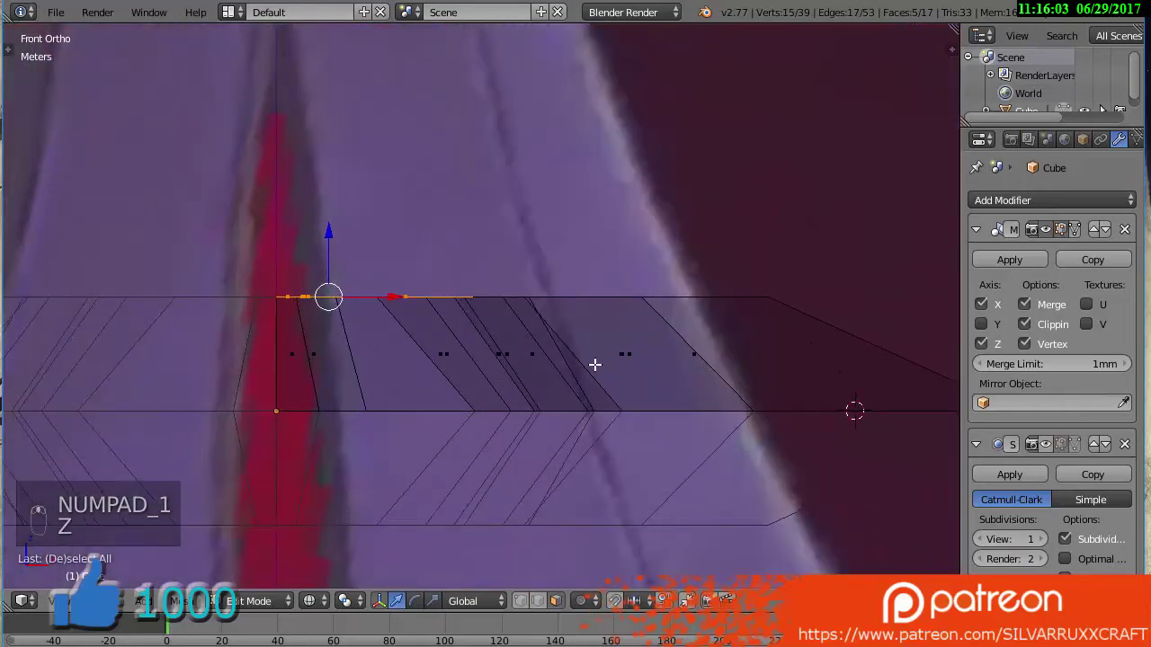
{"action": "key", "text": "e"}
{"action": "left_click_drag", "start_coordinate": [340, 233], "coordinate": [328, 286]}
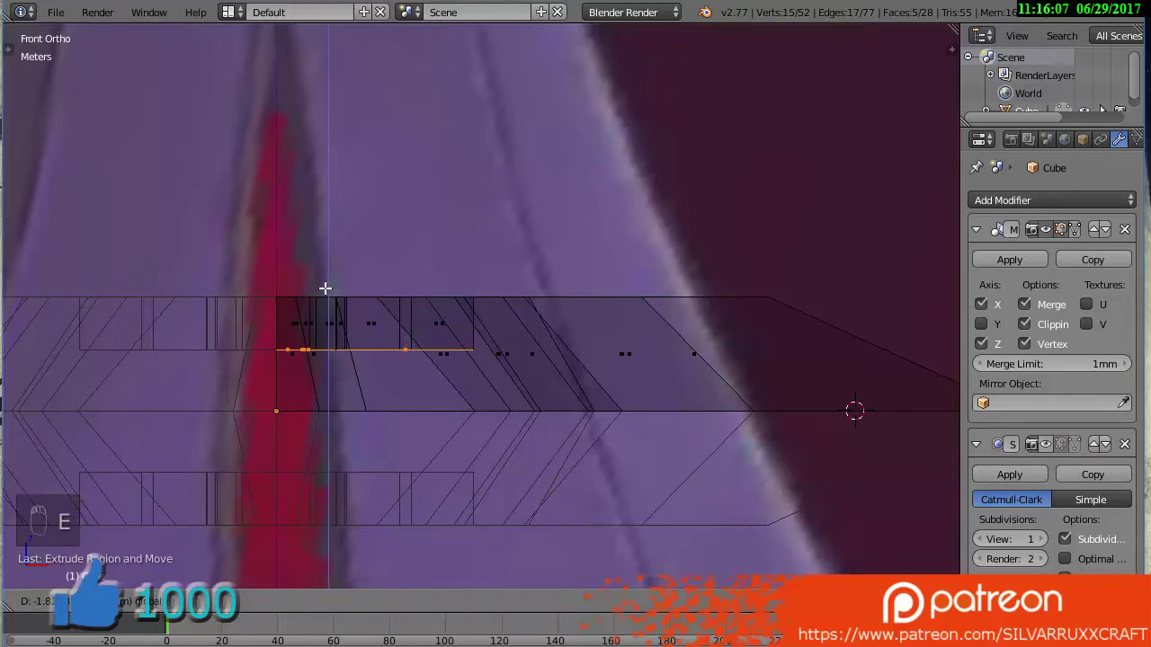
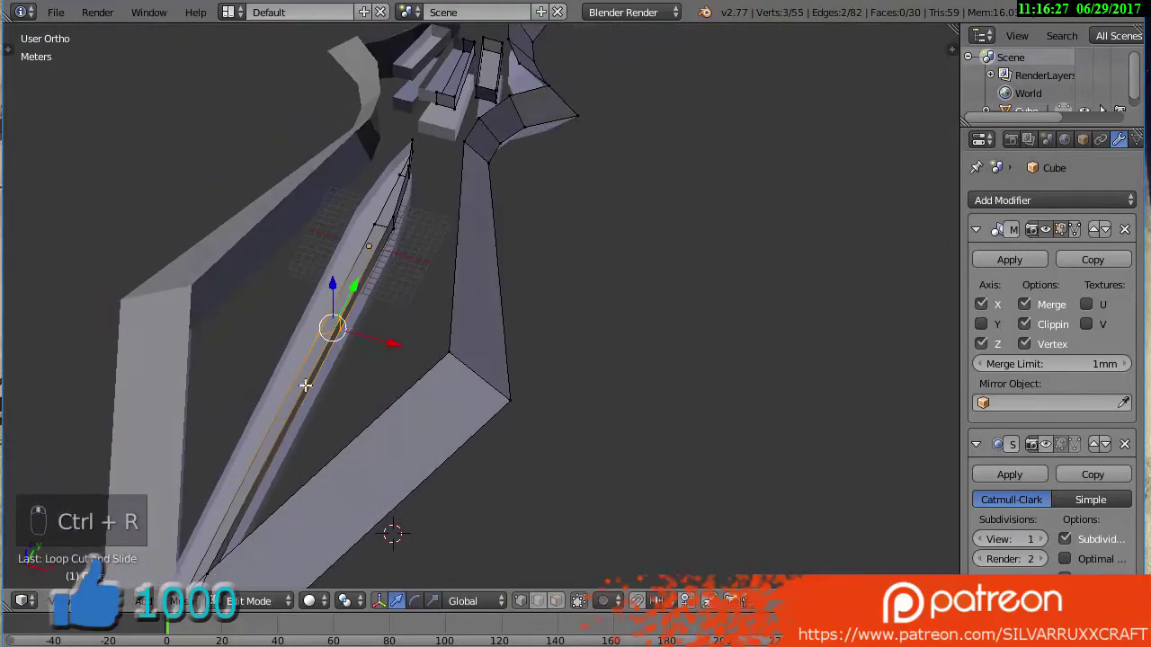
Fill the gap faces joining the sunken blade groove to the surrounding rim
{"action": "right_click", "coordinate": [209, 574]}
{"action": "key", "text": "f"}
{"action": "middle_click", "coordinate": [520, 296]}
{"action": "key", "text": "ctrl+r"}
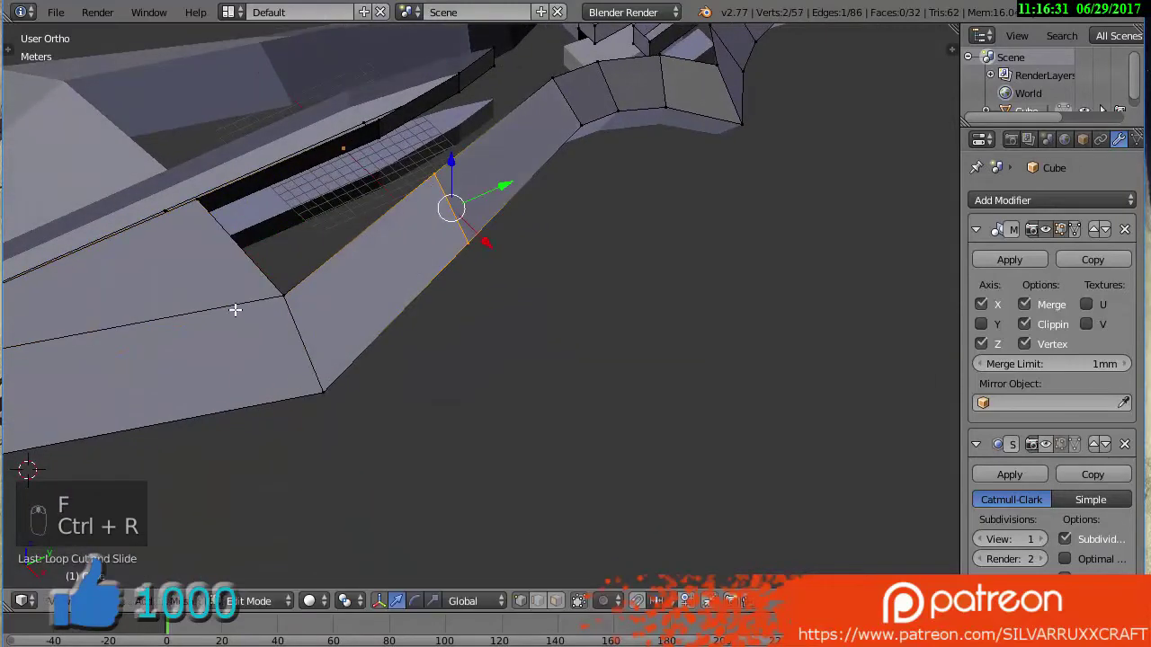
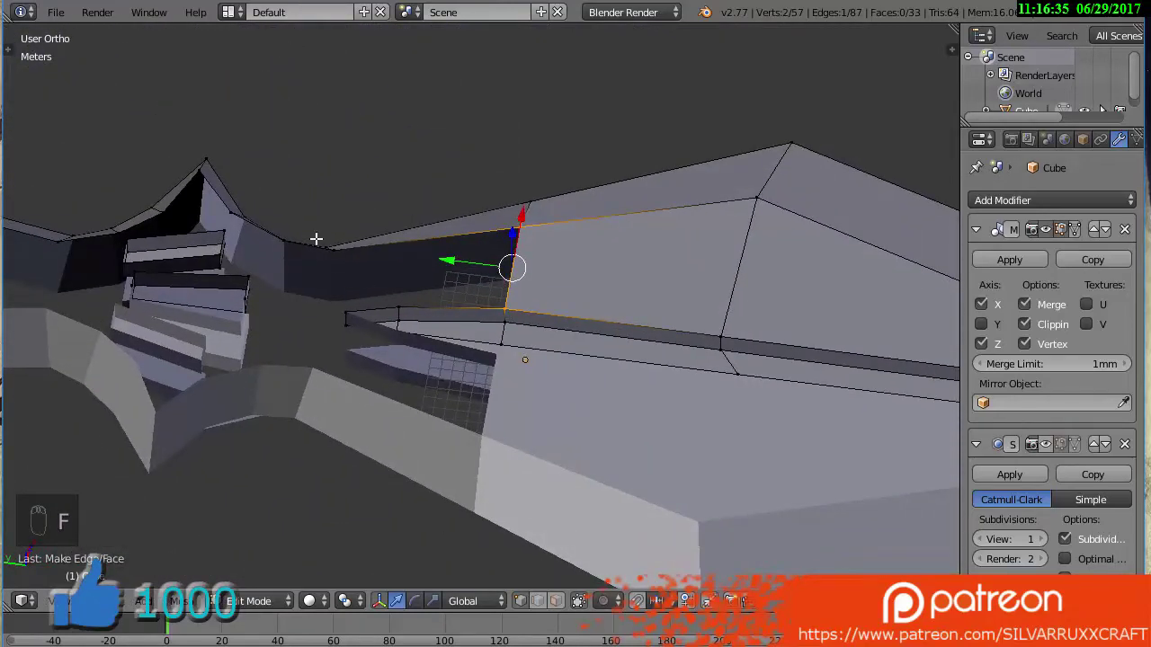
{"action": "key", "text": "ctrl+r"}
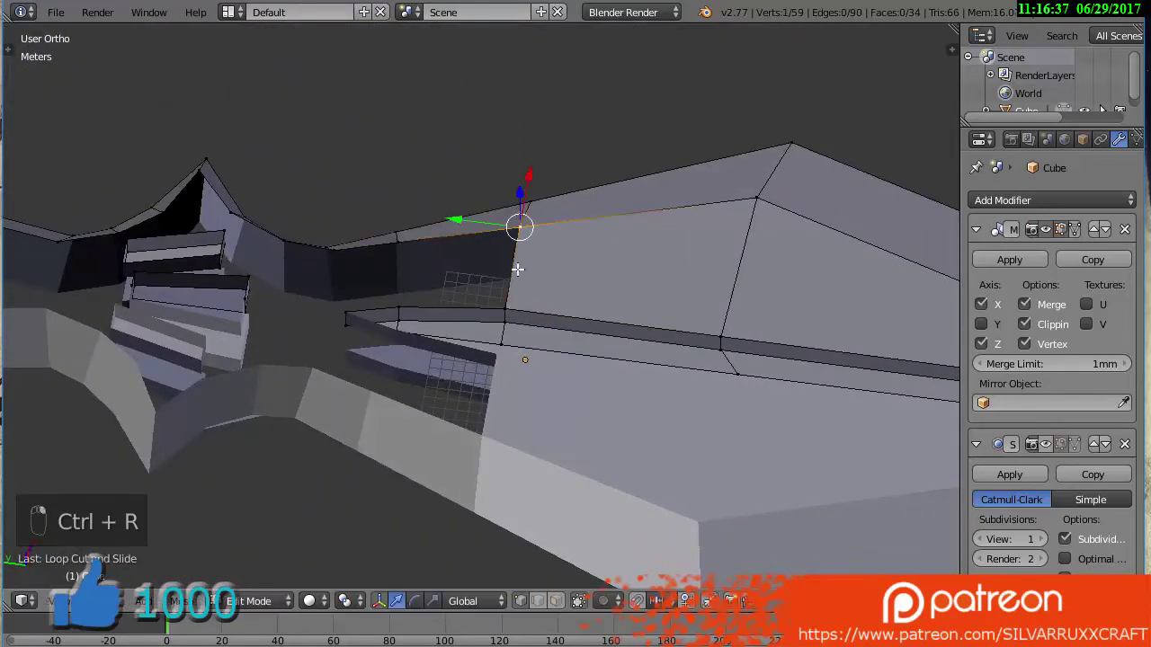
{"action": "key", "text": "f"}
{"action": "key", "text": "f"}
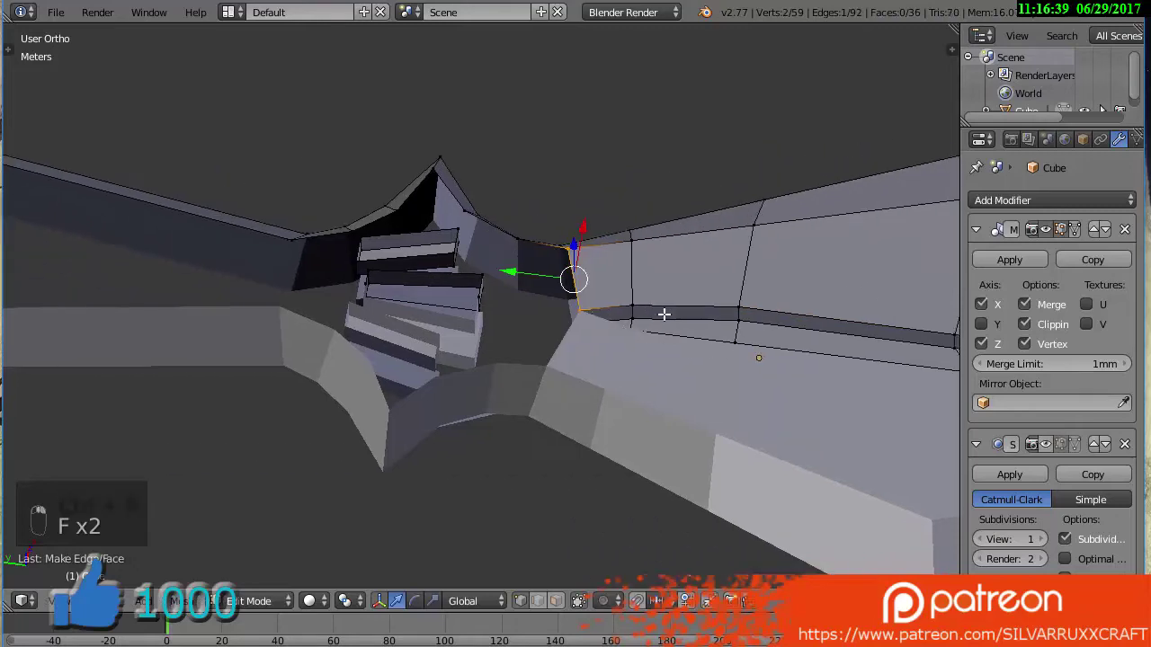
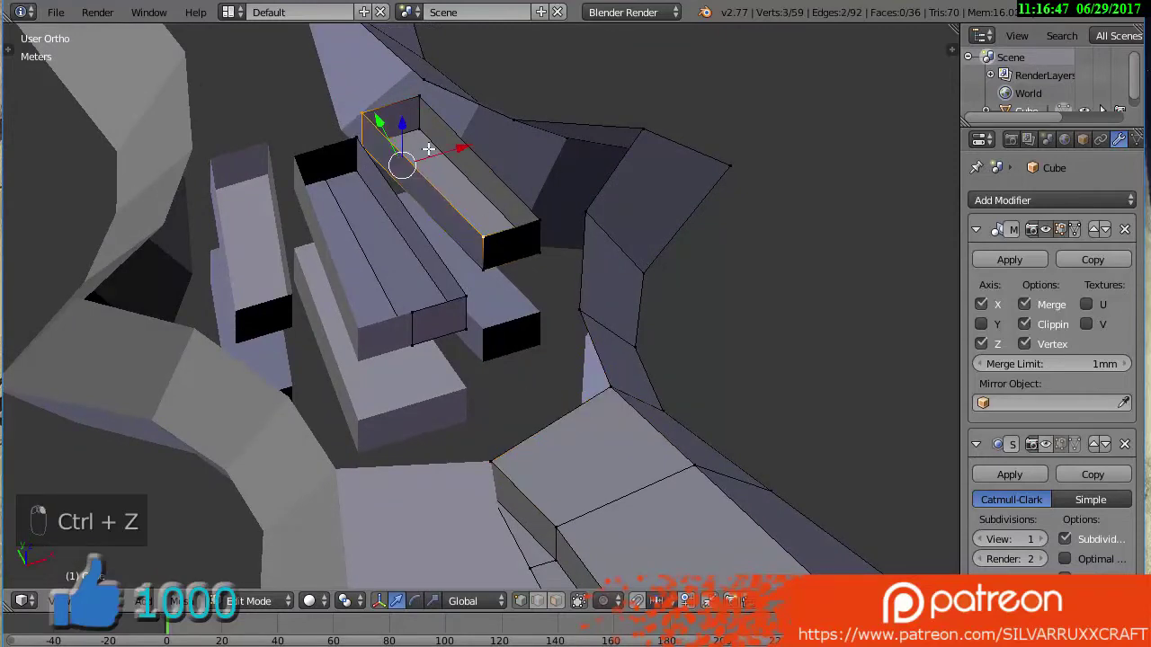
{"action": "key", "text": "a"}
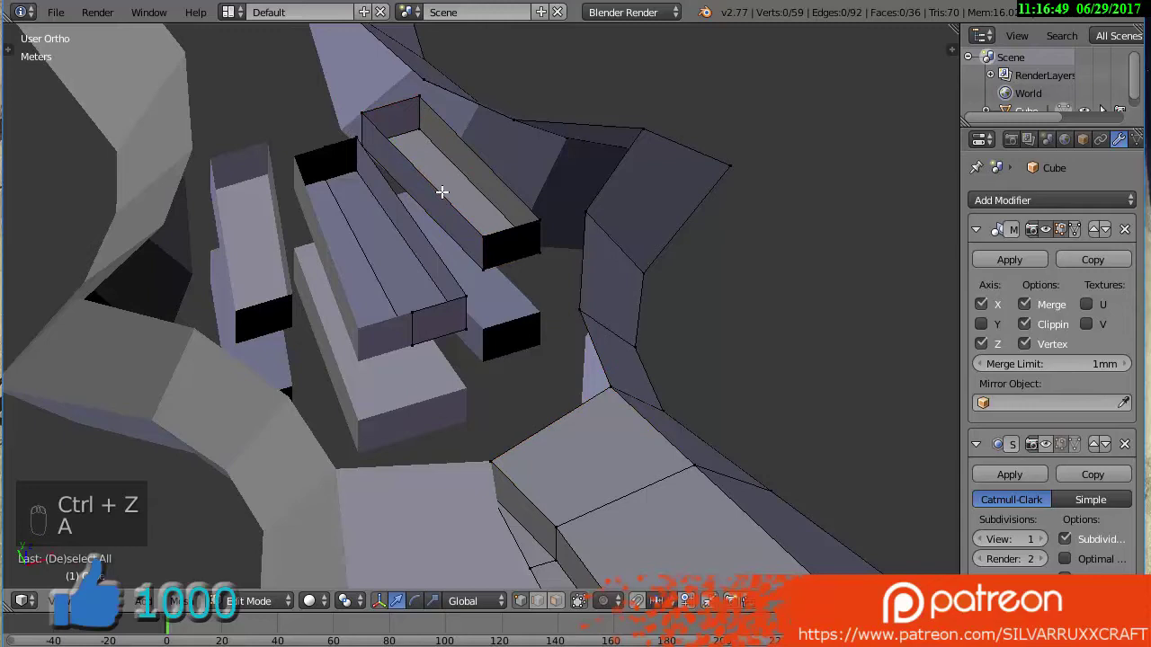
Fill the side faces between the guard blocks and recalculate normals
{"action": "left_click_drag", "start_coordinate": [485, 239], "coordinate": [473, 198]}
{"action": "key", "text": "f"}
{"action": "key", "text": "ctrl+z"}
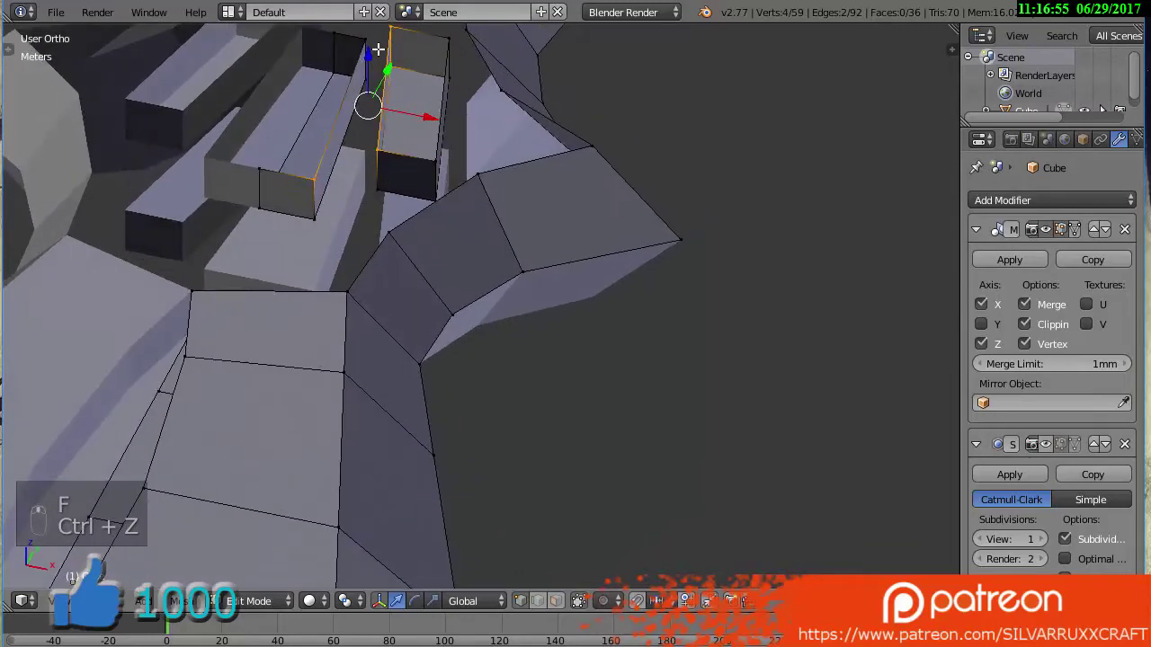
{"action": "key", "text": "c"}
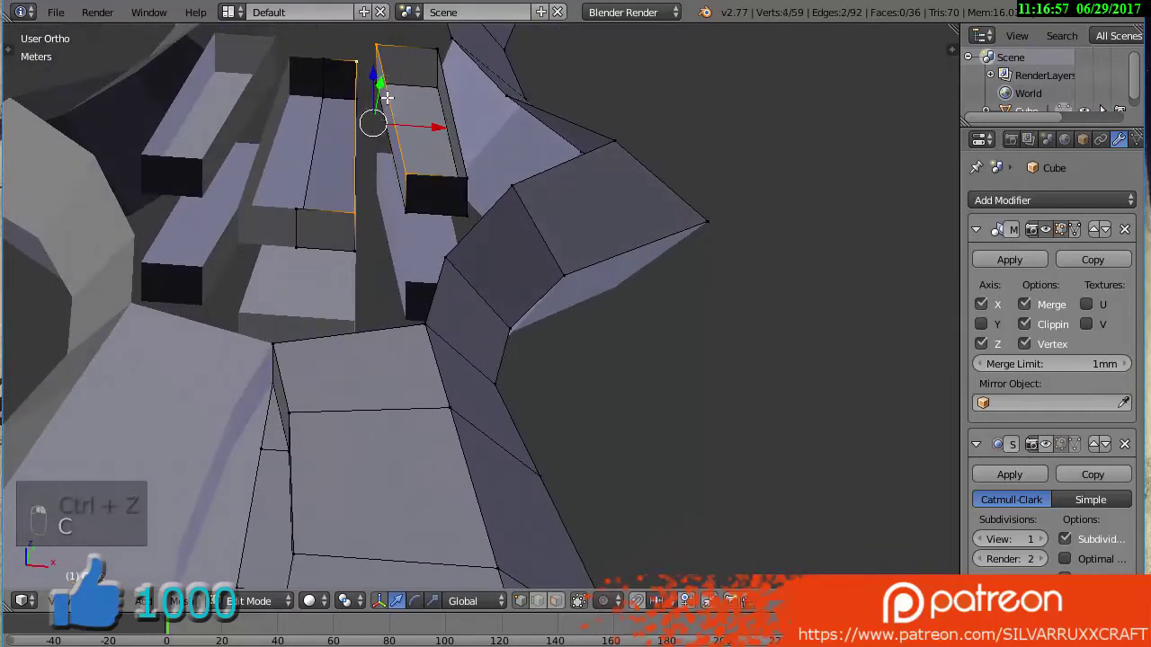
{"action": "key", "text": "f"}
{"action": "key", "text": "a"}
{"action": "key", "text": "a"}
{"action": "key", "text": "ctrl+n"}
{"action": "key", "text": "a"}
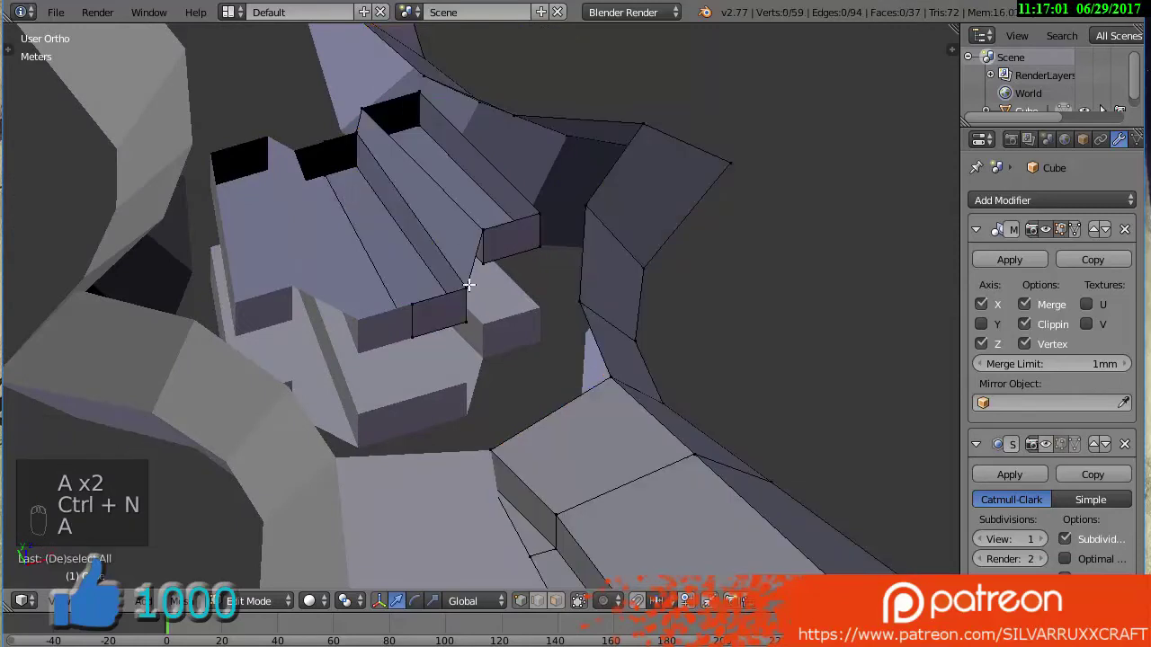
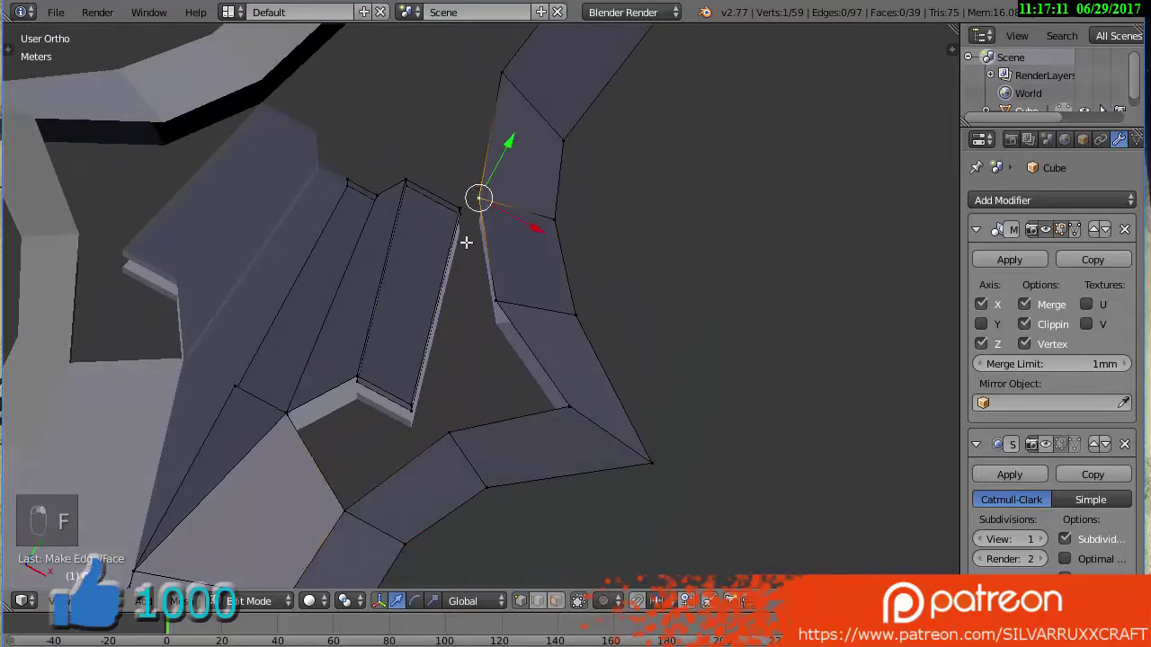
Fill the gaps around the kunai's guard with new faces until its rim is closed
{"action": "key", "text": "ctrl+r"}
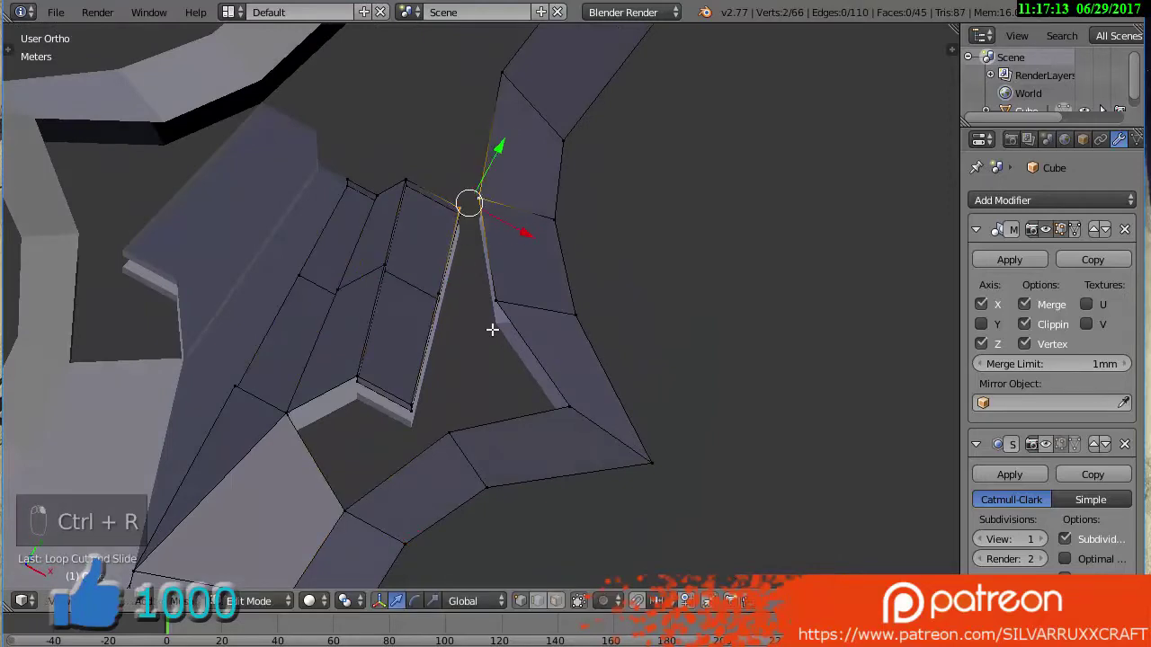
{"action": "key", "text": "f"}
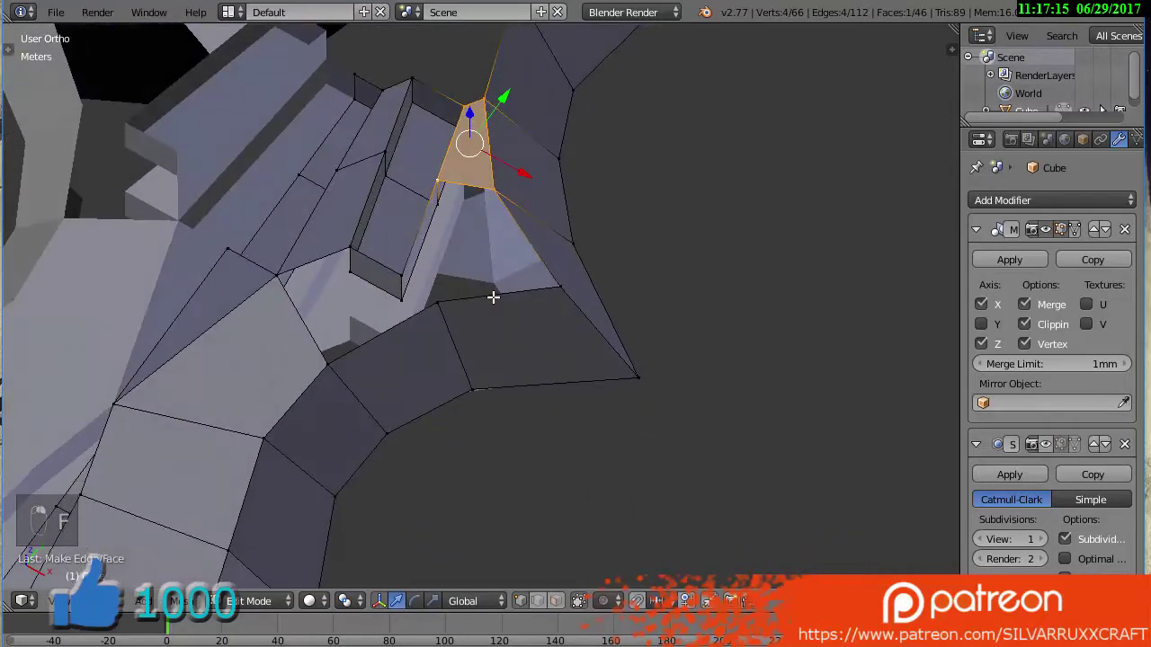
{"action": "key", "text": "ctrl+r"}
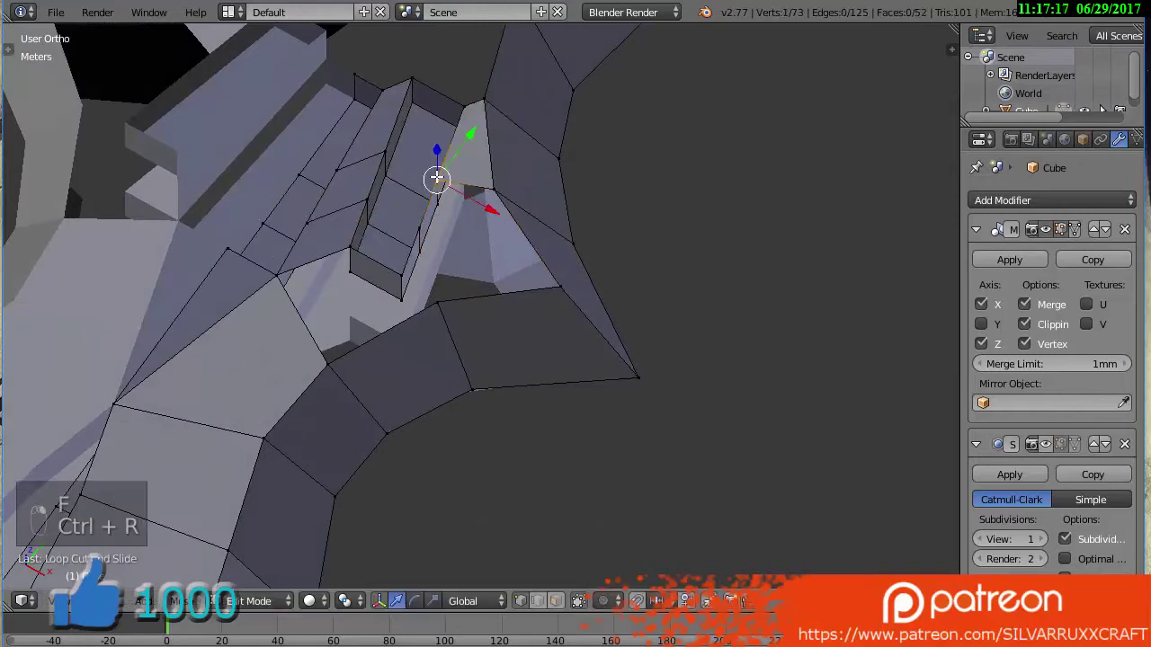
{"action": "key", "text": "f"}
{"action": "key", "text": "f"}
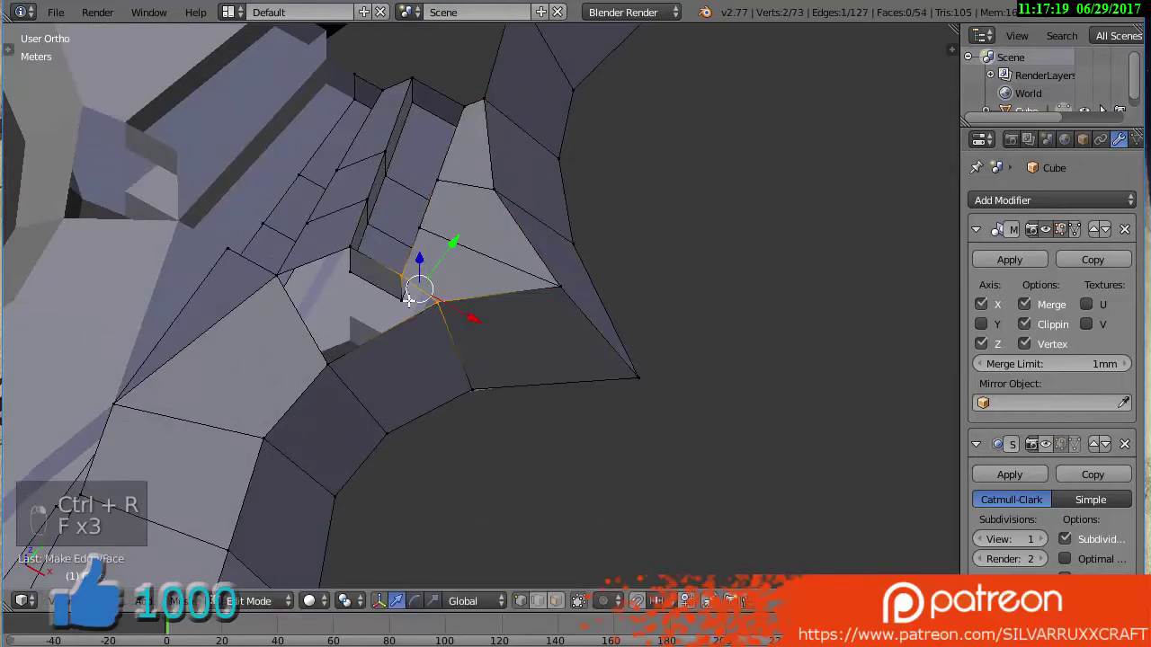
{"action": "key", "text": "ctrl+r"}
{"action": "key", "text": "f"}
{"action": "key", "text": "f"}
{"action": "key", "text": "a"}
{"action": "key", "text": "a"}
{"action": "key", "text": "a"}
{"action": "key", "text": "a"}
{"action": "key", "text": "ctrl+n"}
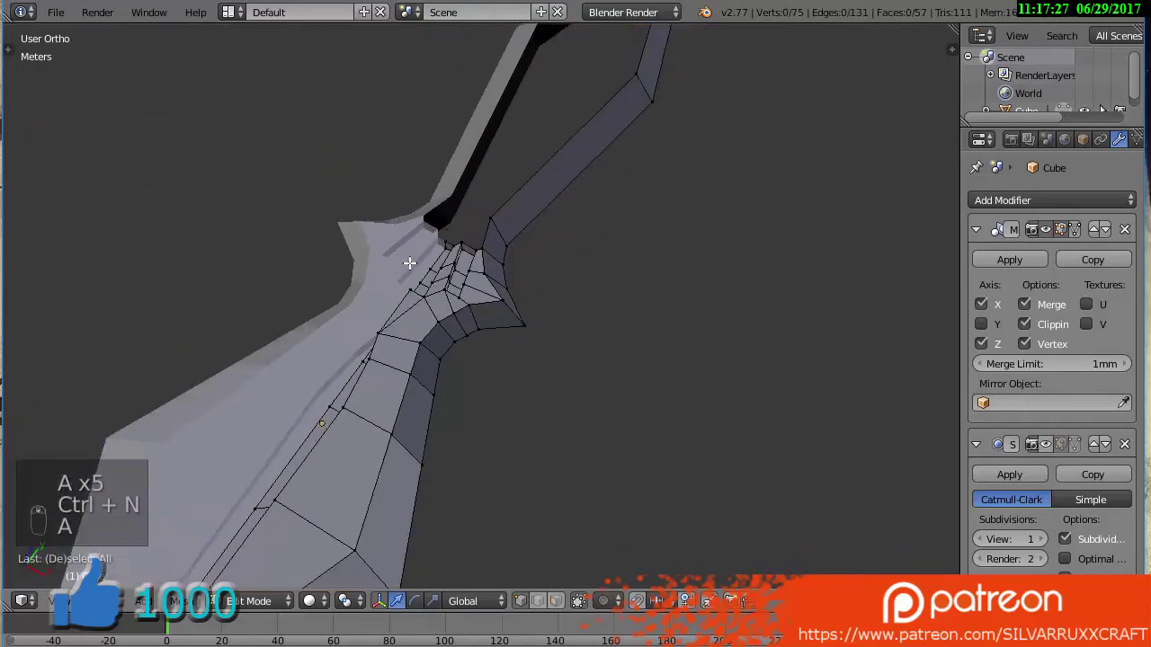
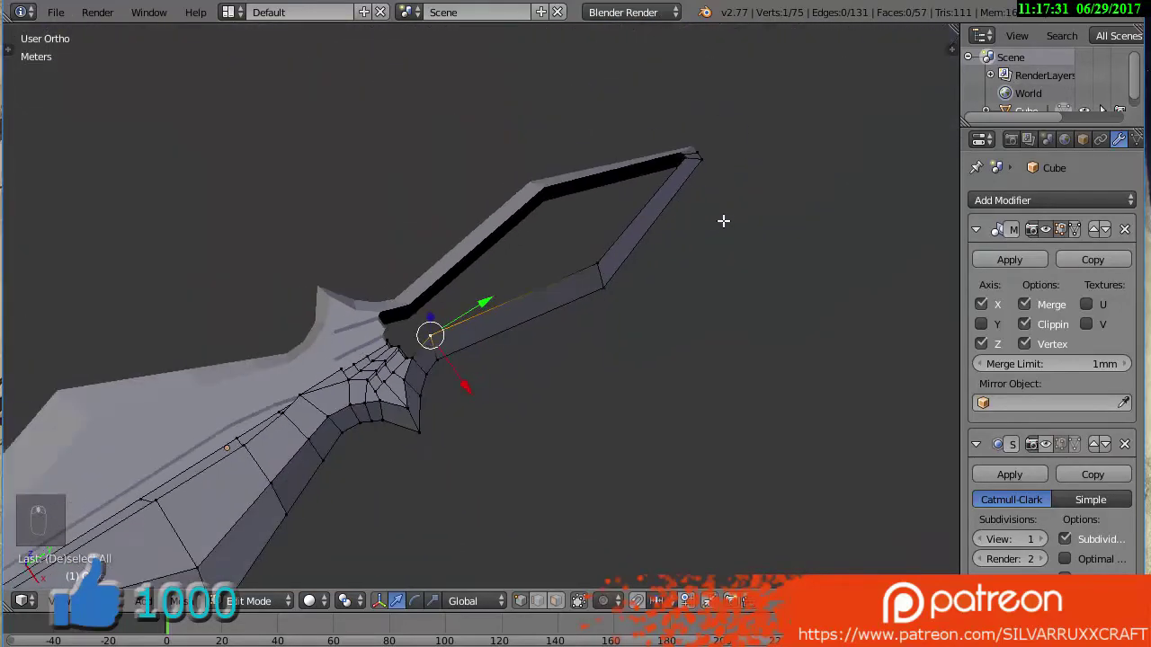
Close the open edge near the guard and the gap below the blade face with faces
{"action": "left_click_drag", "start_coordinate": [621, 326], "coordinate": [467, 306]}
{"action": "key", "text": "e"}
{"action": "left_click_drag", "start_coordinate": [542, 432], "coordinate": [528, 220]}
{"action": "left_click_drag", "start_coordinate": [404, 419], "coordinate": [433, 223]}
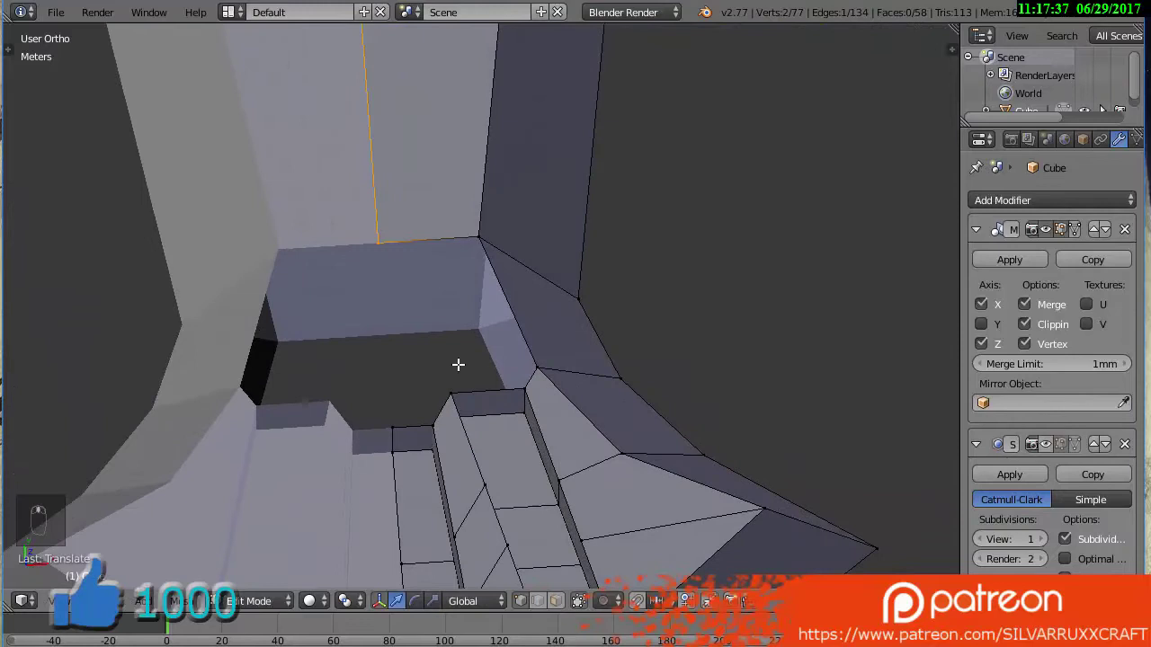
{"action": "left_click_drag", "start_coordinate": [446, 381], "coordinate": [471, 386]}
{"action": "key", "text": "e"}
{"action": "left_click_drag", "start_coordinate": [495, 384], "coordinate": [402, 419]}
{"action": "left_click_drag", "start_coordinate": [442, 422], "coordinate": [396, 359]}
{"action": "key", "text": "f"}
{"action": "key", "text": "a"}
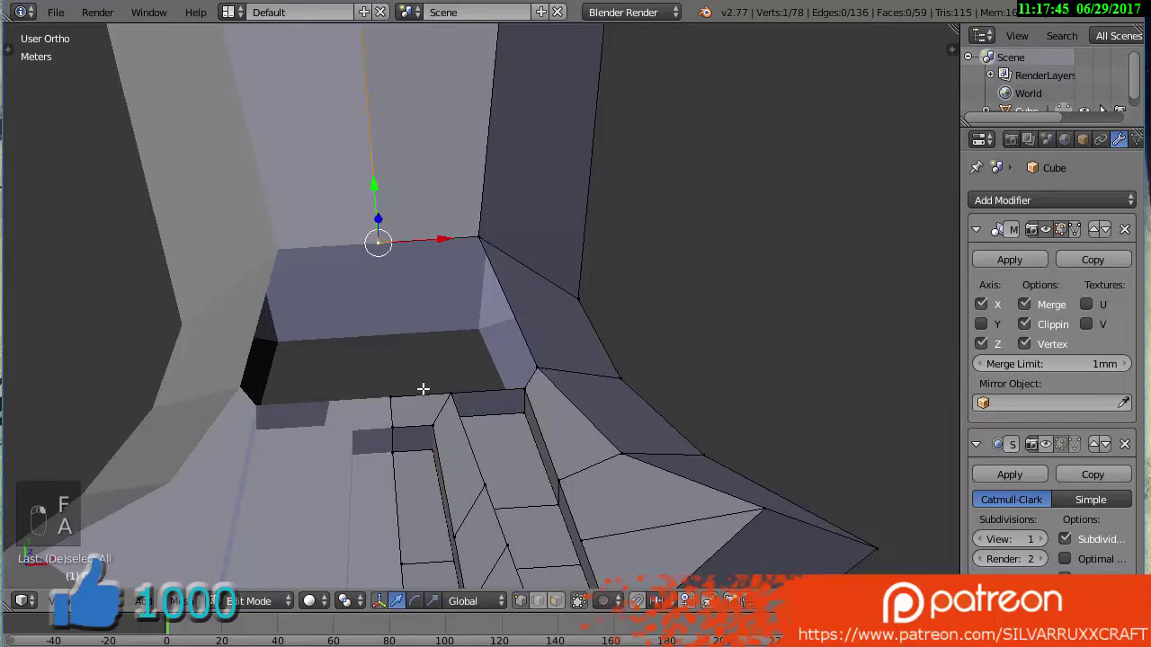
{"action": "key", "text": "f"}
{"action": "key", "text": "ctrl+r"}
Fill the remaining blade gaps and close the hole at the blade tip, then save
{"action": "middle_click", "coordinate": [432, 355]}
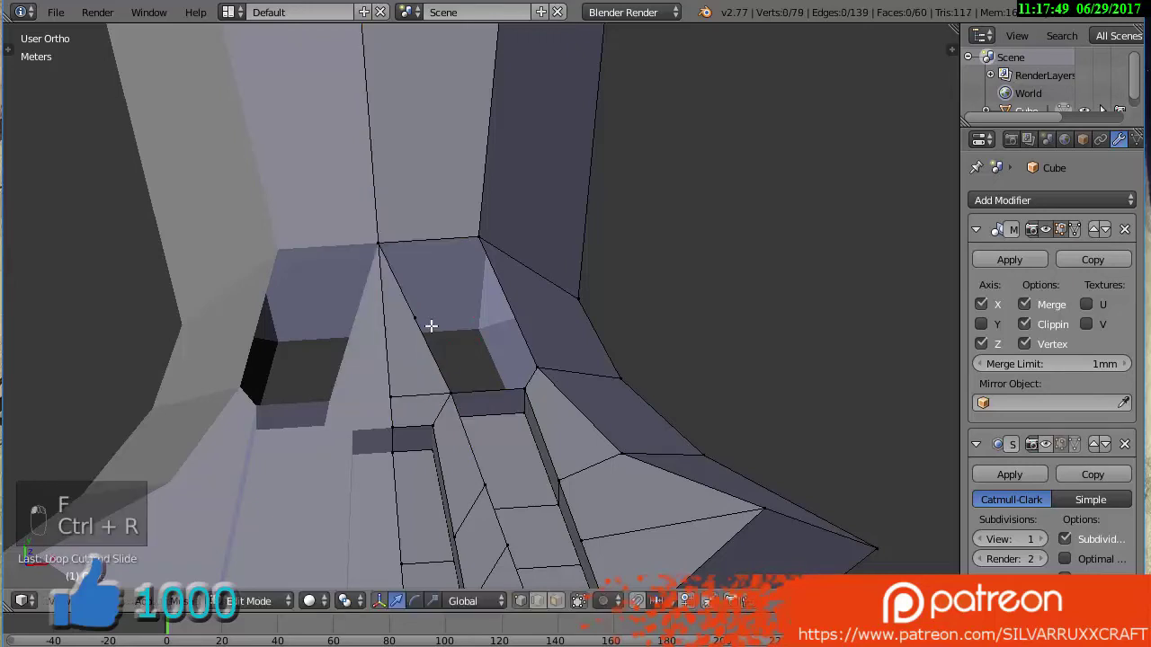
{"action": "middle_click", "coordinate": [453, 390]}
{"action": "key", "text": "f"}
{"action": "key", "text": "f"}
{"action": "key", "text": "a"}
{"action": "middle_click", "coordinate": [512, 384]}
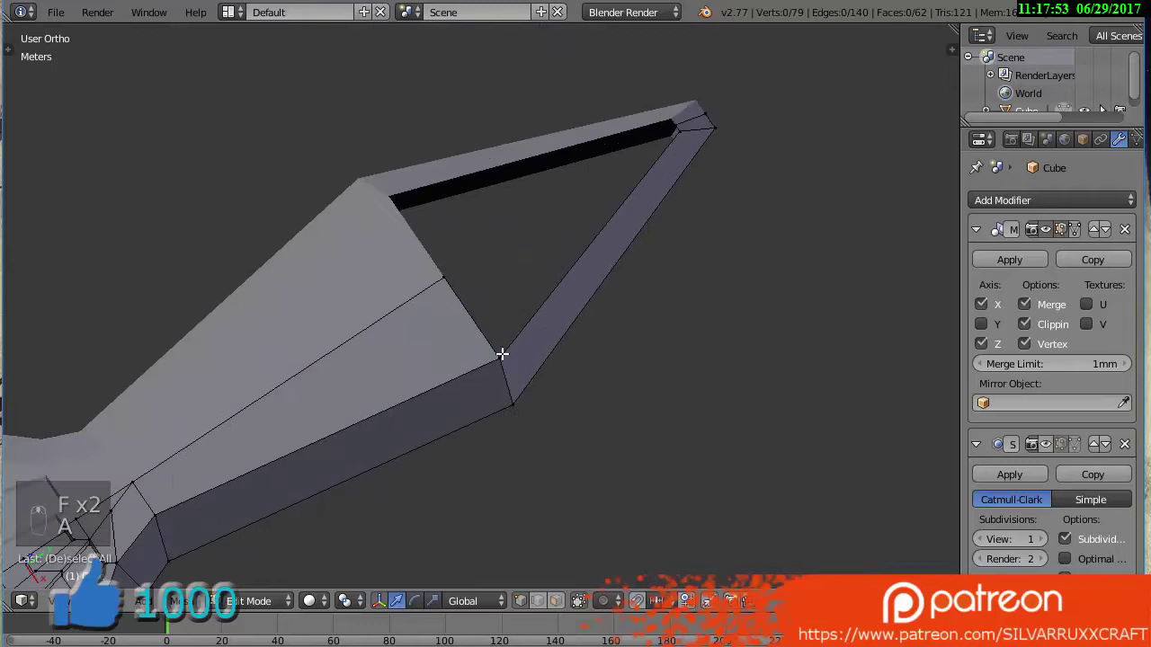
{"action": "right_click", "coordinate": [512, 328]}
{"action": "key", "text": "f"}
{"action": "key", "text": "ctrl+z"}
{"action": "key", "text": "f"}
{"action": "key", "text": "a"}
{"action": "key", "text": "ctrl+s"}
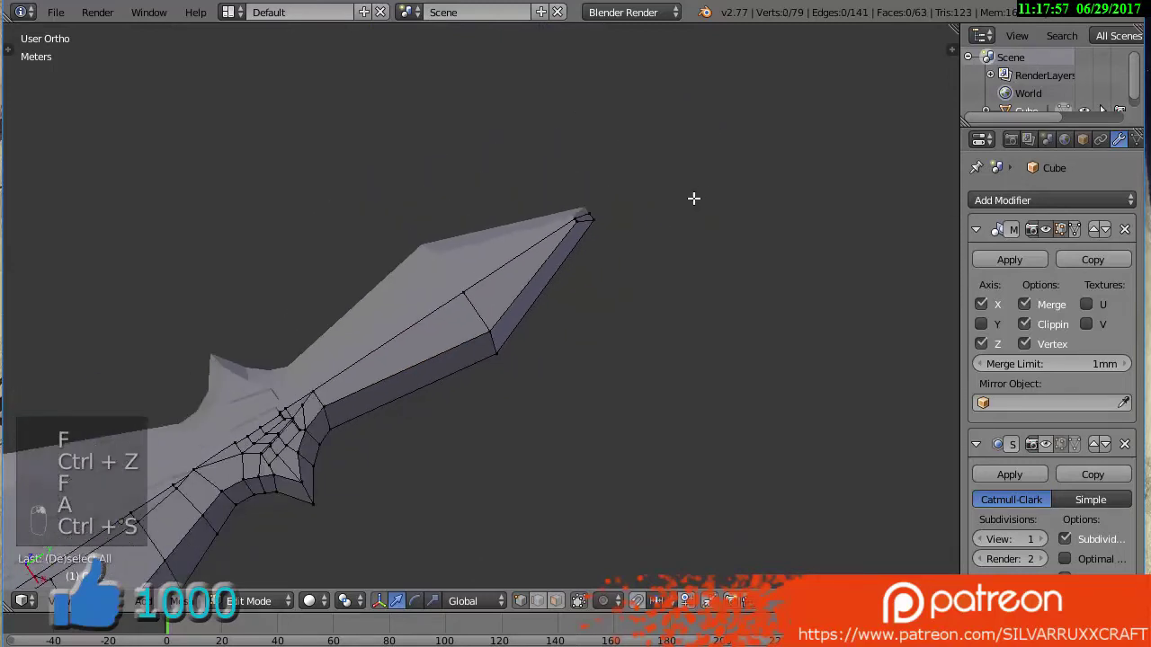
{"action": "middle_click", "coordinate": [429, 461]}
Leave Edit Mode and orbit the subdivision-smoothed kunai at viewport level 2 to inspect it
{"action": "left_click", "coordinate": [430, 448]}
{"action": "key", "text": "Tab"}
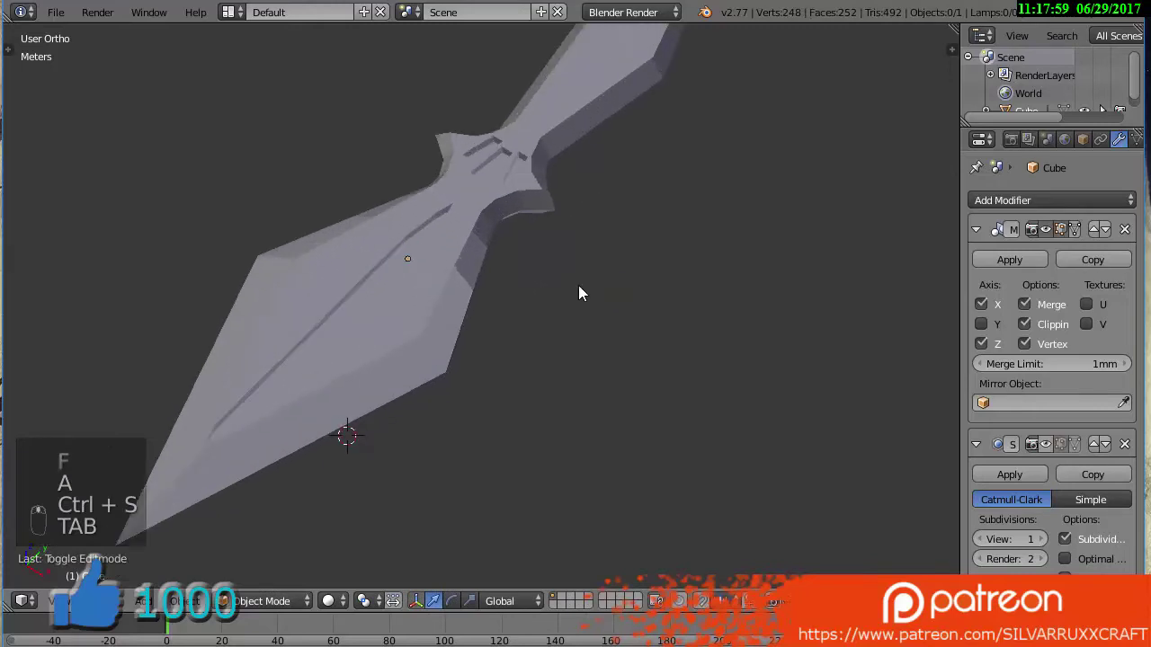
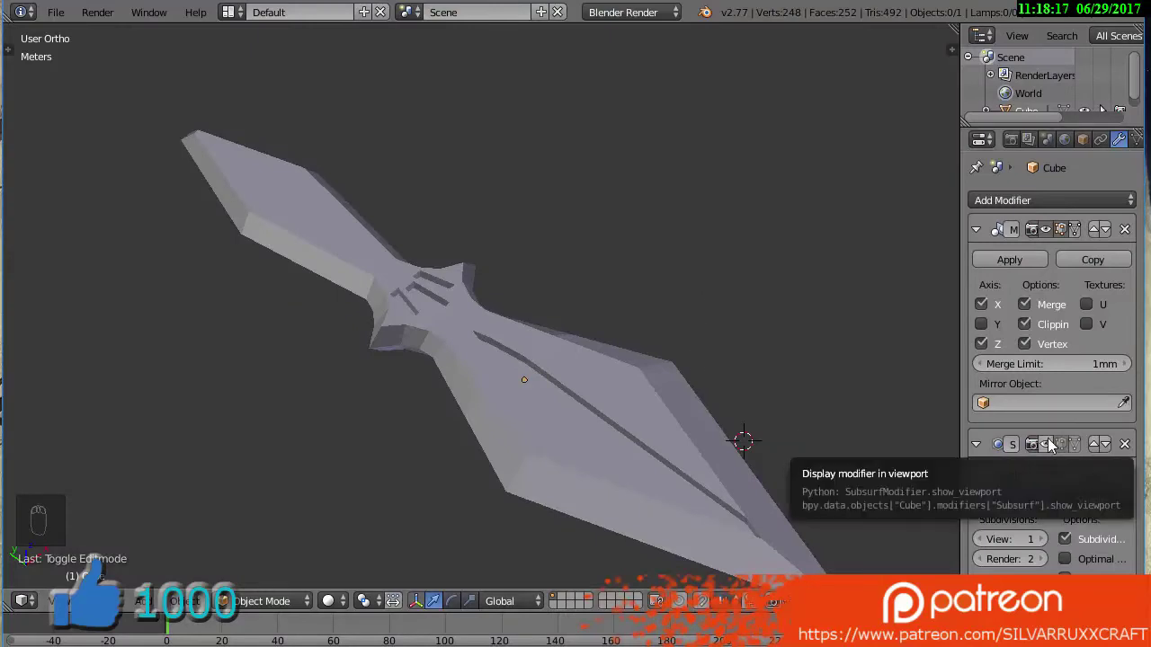
{"action": "left_click_drag", "start_coordinate": [560, 490], "coordinate": [1045, 447]}
{"action": "left_click_drag", "start_coordinate": [1046, 448], "coordinate": [563, 363]}
{"action": "left_click_drag", "start_coordinate": [690, 383], "coordinate": [565, 363]}
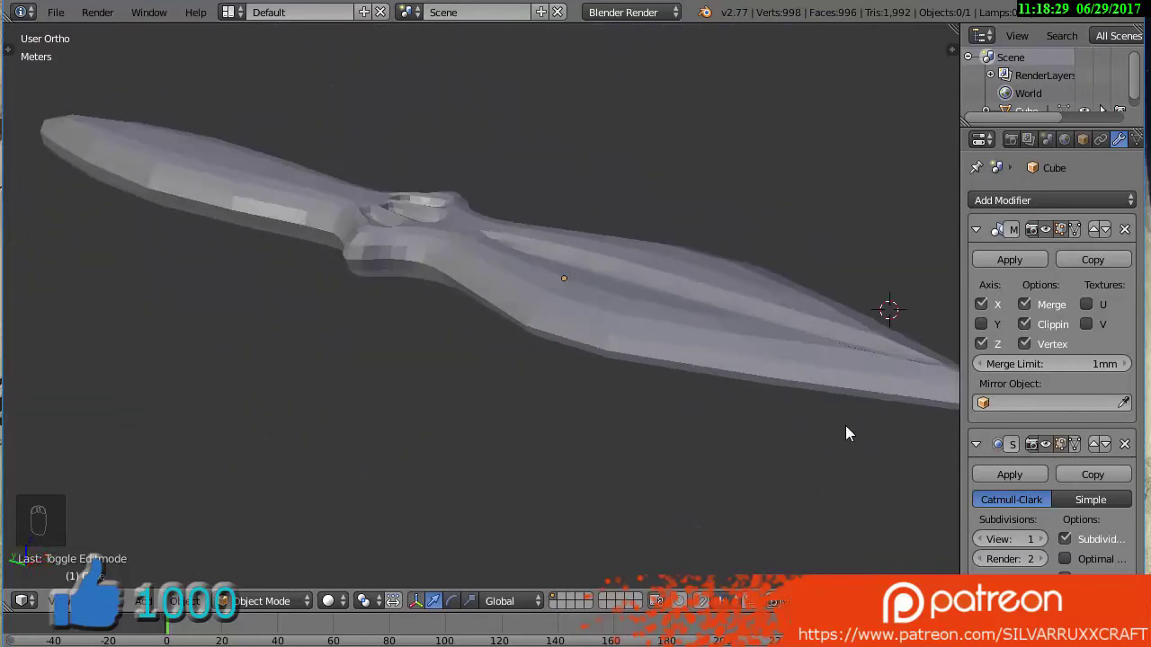
{"action": "left_click_drag", "start_coordinate": [1049, 550], "coordinate": [436, 307]}
{"action": "middle_click", "coordinate": [397, 292]}
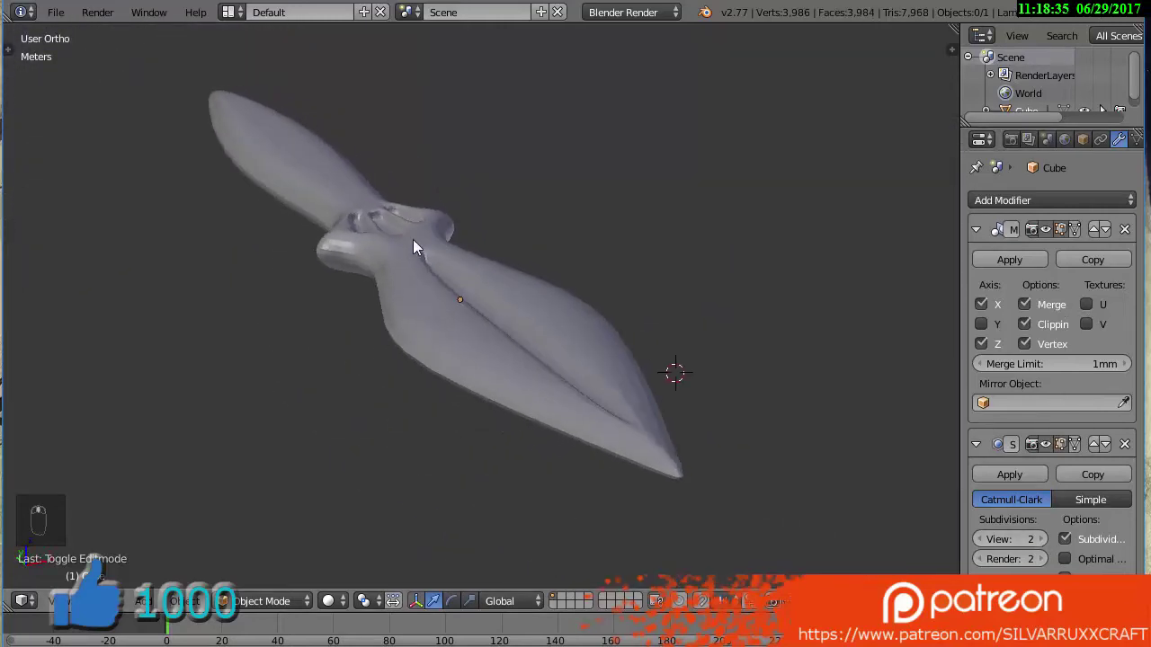
Add loop cuts along the blade edges, slide them close, and preview the sharper smoothed blade
{"action": "key", "text": "Tab"}
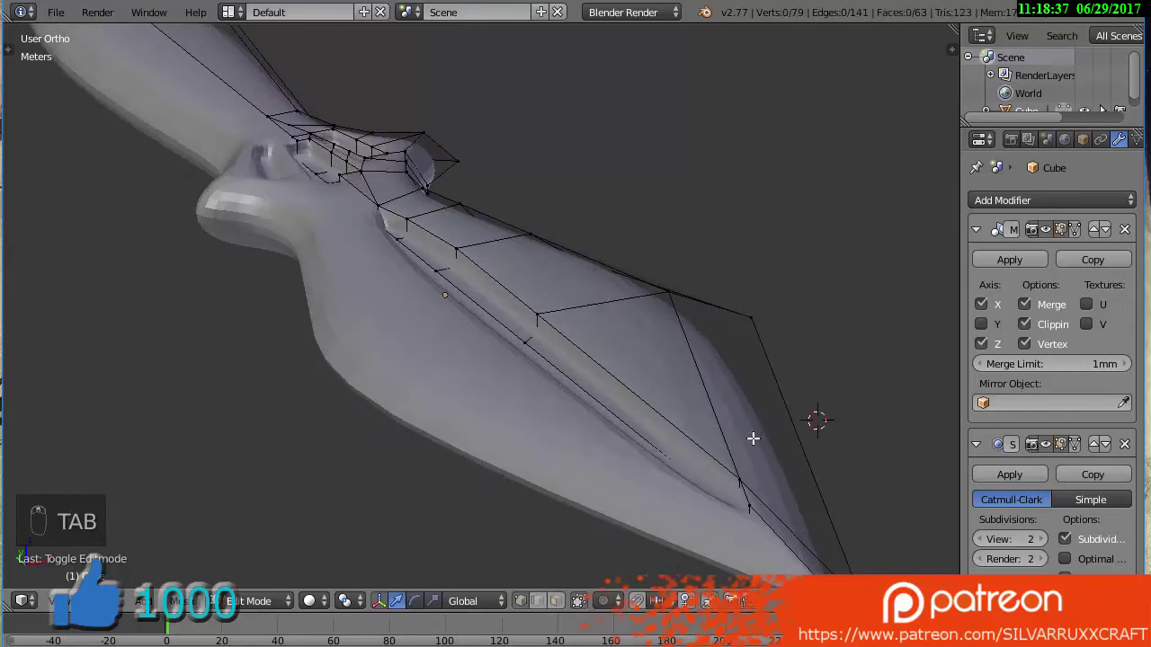
{"action": "key", "text": "ctrl+r"}
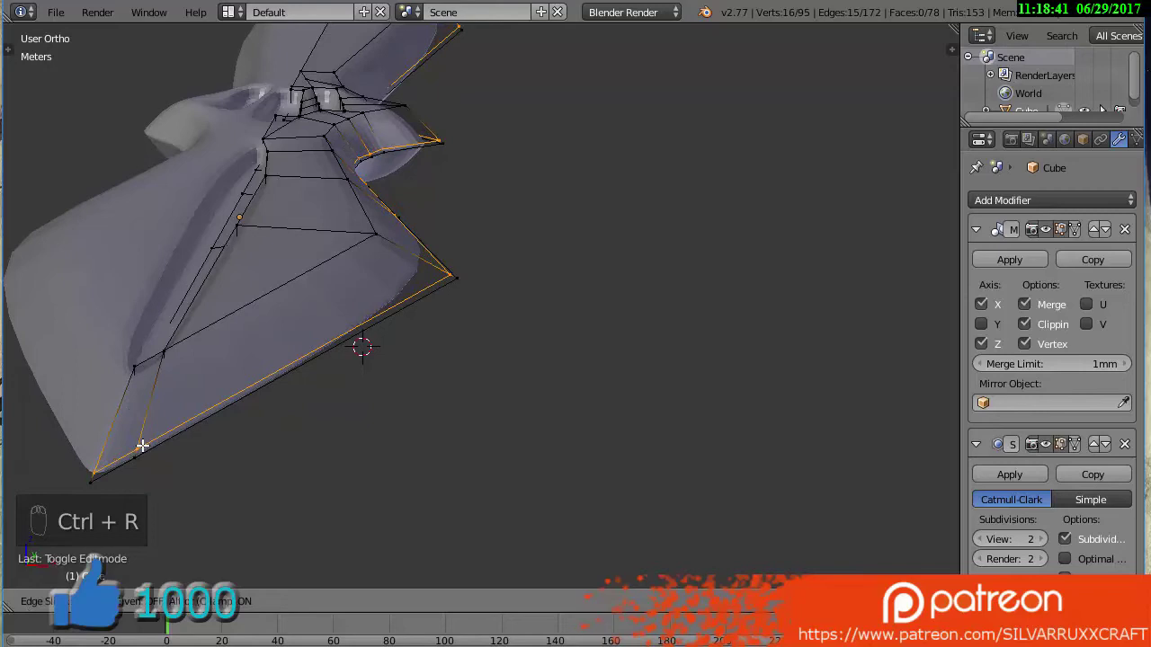
{"action": "key", "text": "ctrl+r"}
{"action": "key", "text": "Tab"}
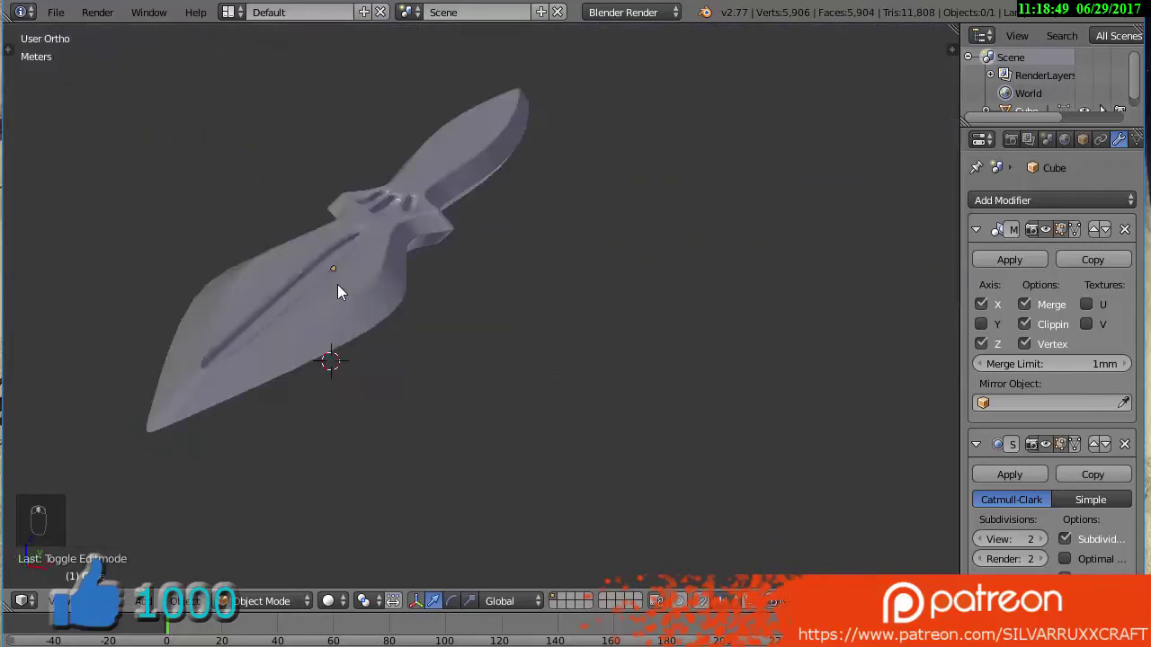
{"action": "key", "text": "Tab"}
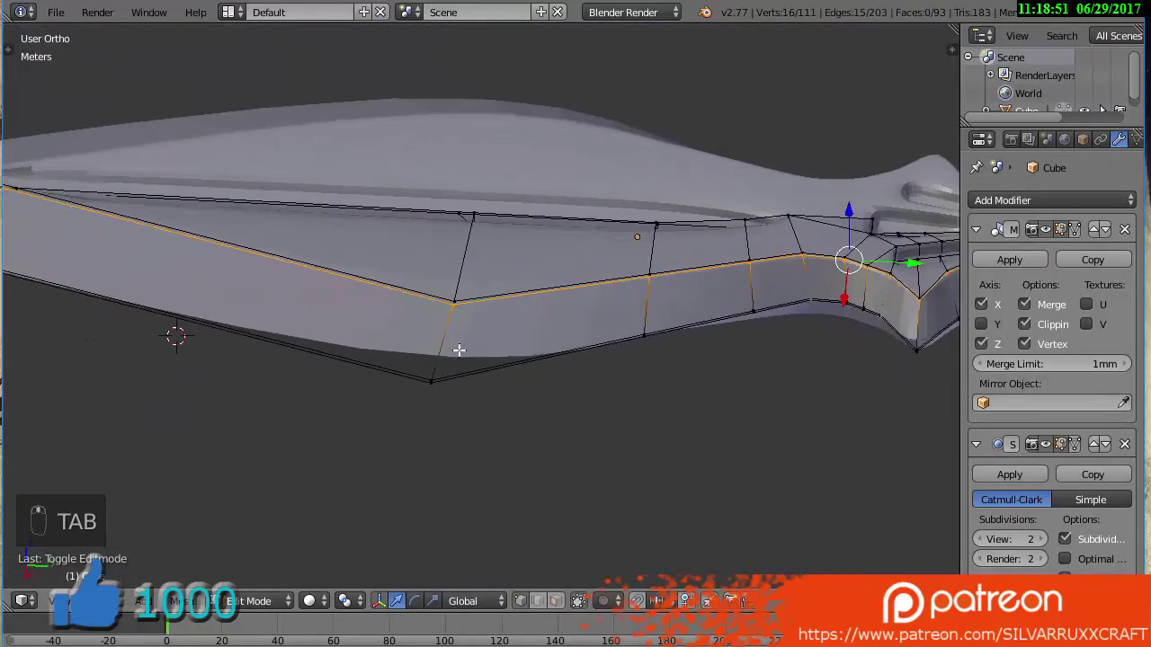
{"action": "key", "text": "ctrl+r"}
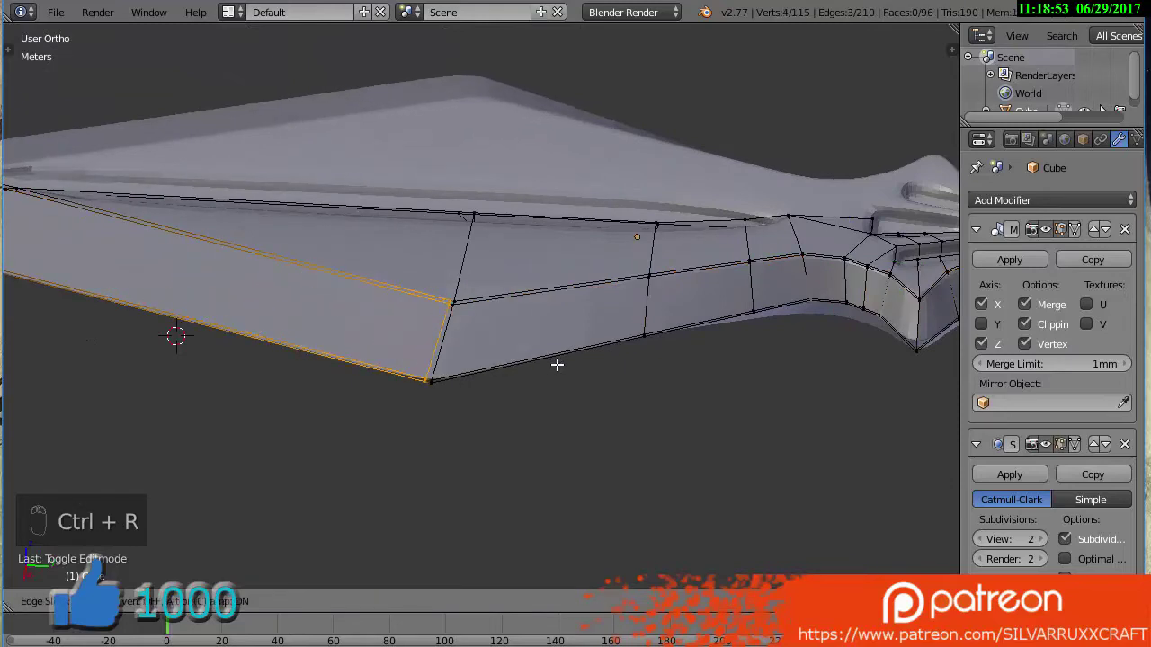
{"action": "key", "text": "ctrl+r"}
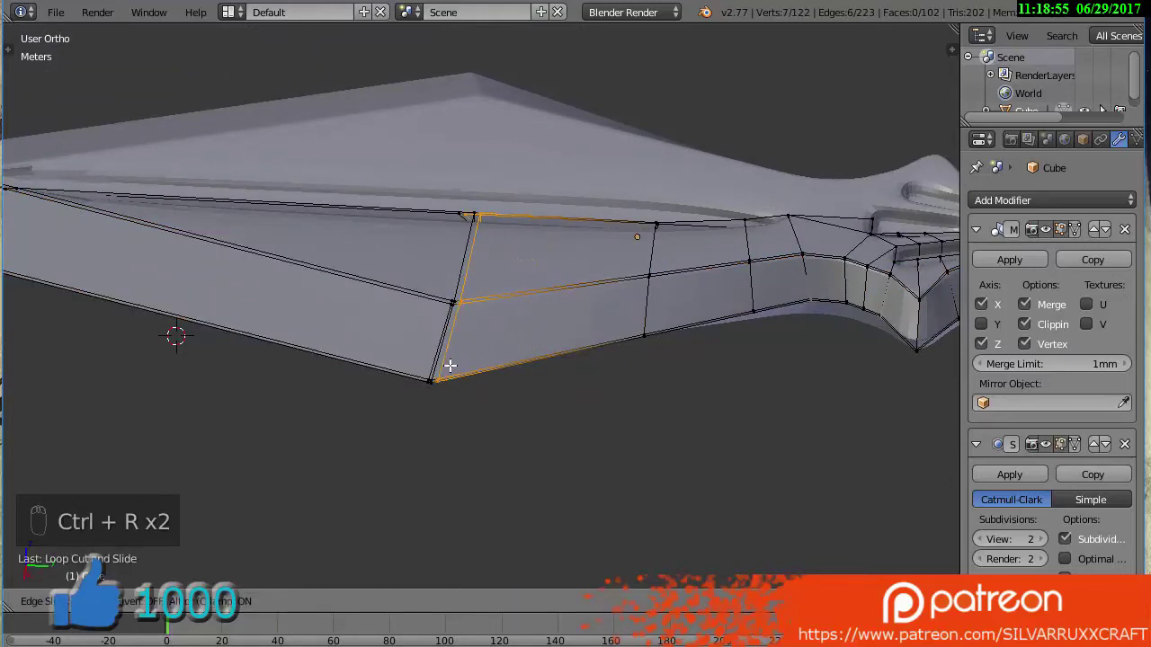
{"action": "key", "text": "Tab"}
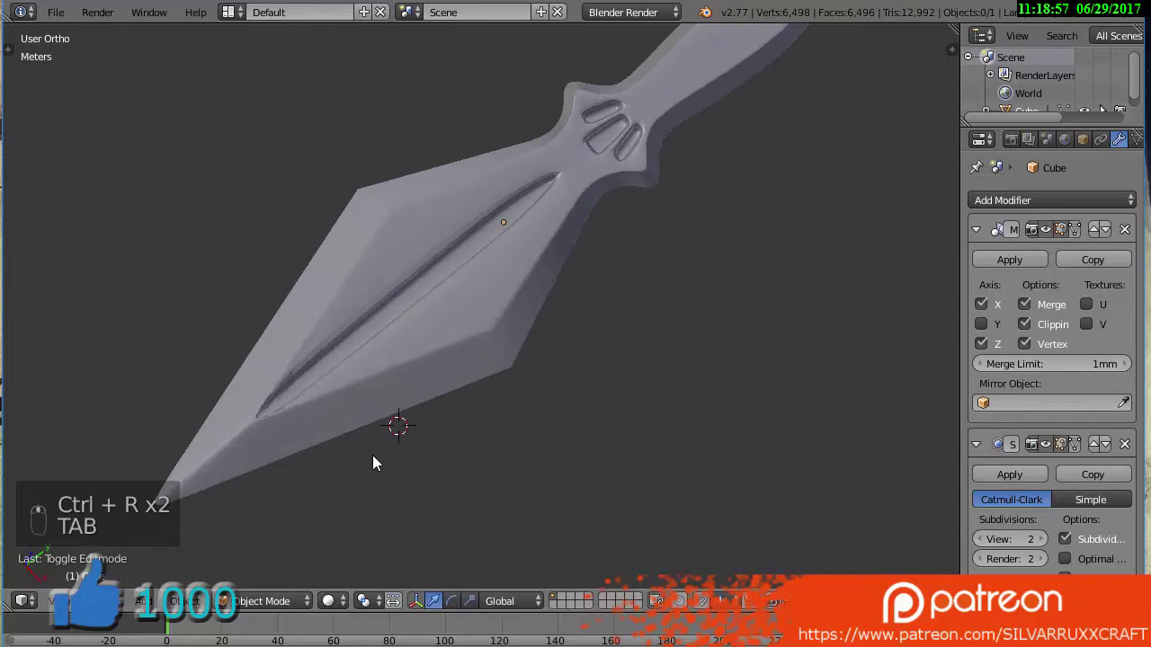
Add loop cuts beside the guard and slide them into place so the guard stays sharp
{"action": "key", "text": "Tab"}
{"action": "key", "text": "ctrl+r"}
{"action": "key", "text": "Tab"}
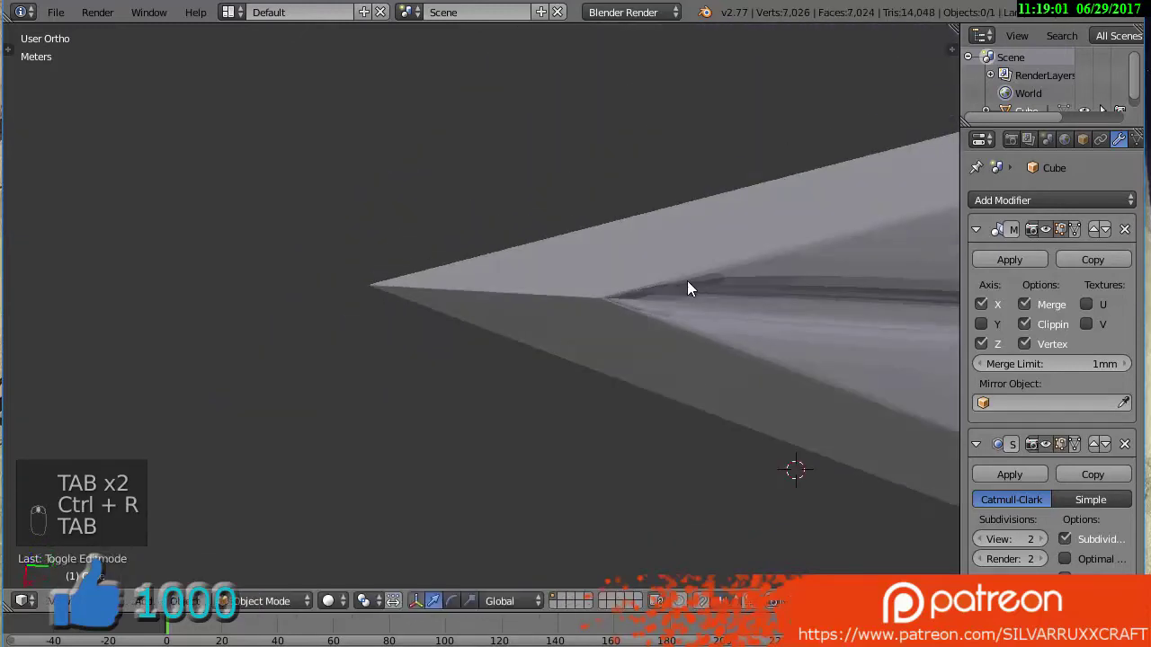
{"action": "key", "text": "Tab"}
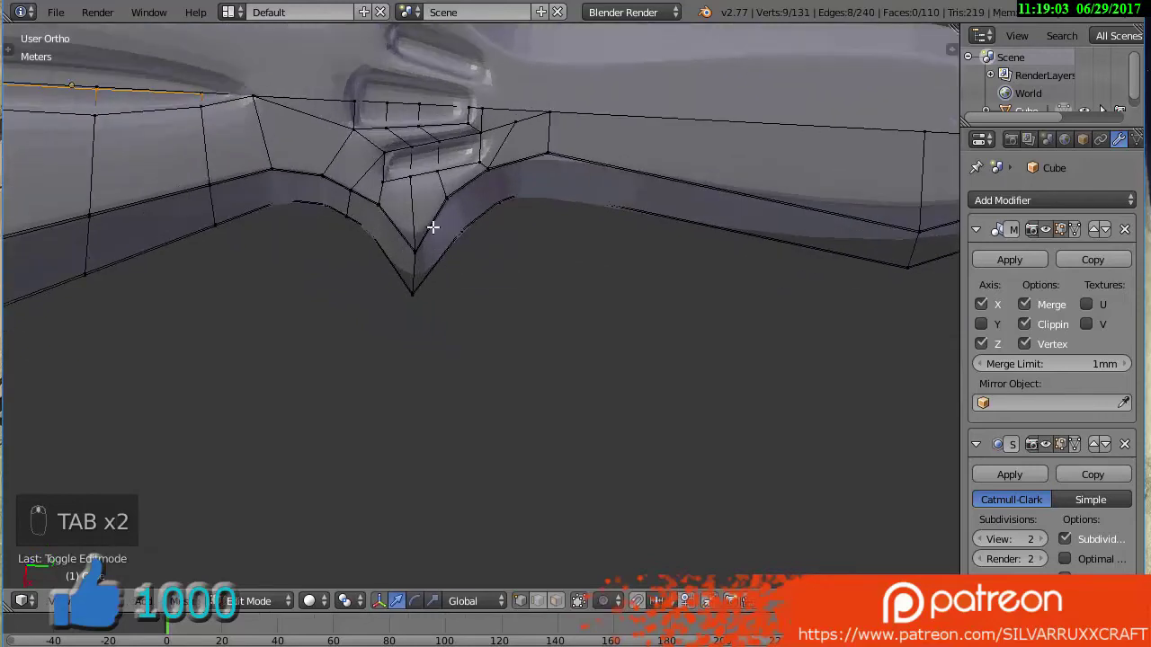
{"action": "key", "text": "ctrl+r"}
{"action": "key", "text": "ctrl+r"}
{"action": "key", "text": "ctrl+r"}
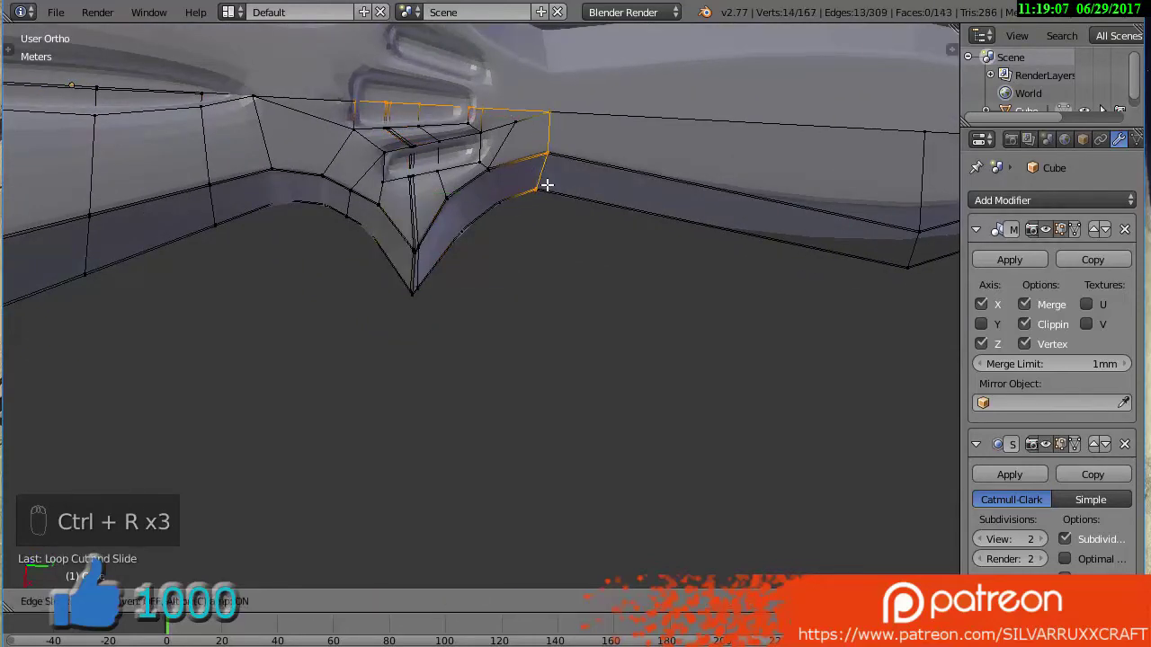
{"action": "key", "text": "Tab"}
Add a loop cut near the blade tip, slide it to the edge, and view the tip from the top
{"action": "middle_click", "coordinate": [561, 207]}
{"action": "key", "text": "Tab"}
{"action": "key", "text": "ctrl+r"}
{"action": "key", "text": "ctrl+r"}
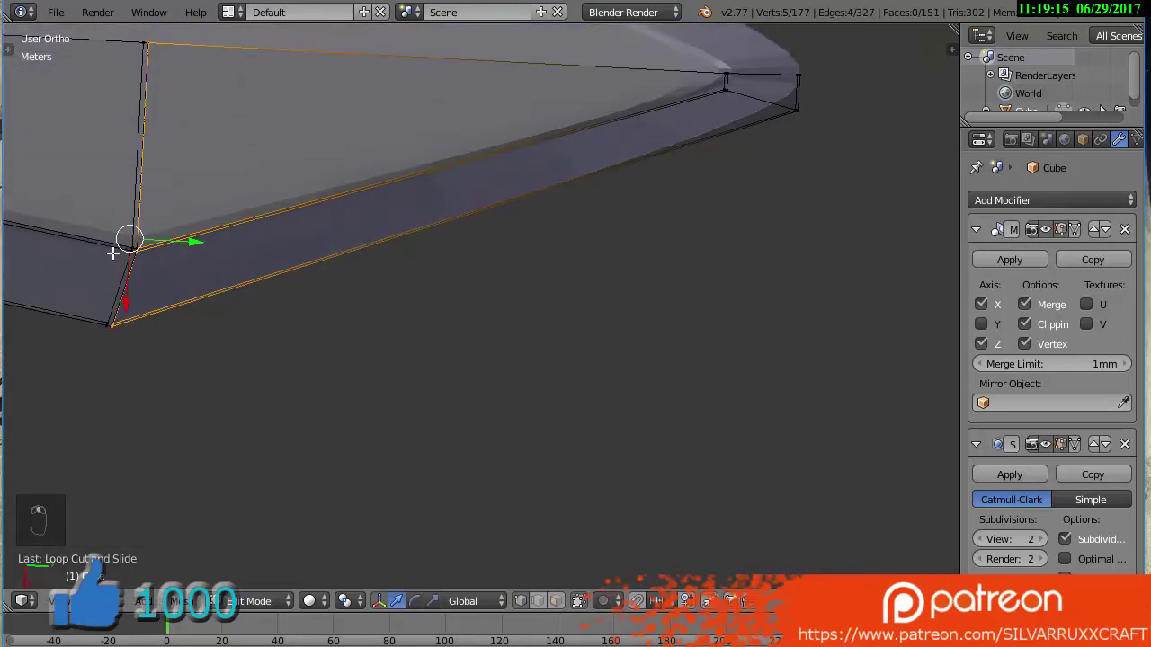
{"action": "key", "text": "KP_5"}
{"action": "key", "text": "KP_5"}
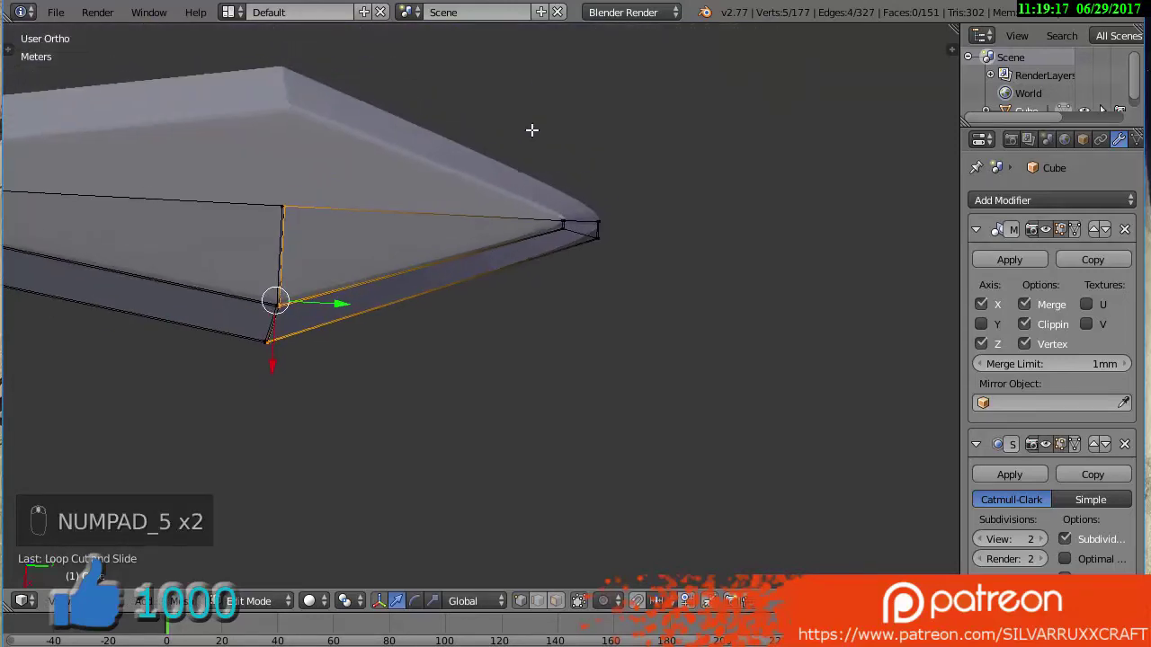
{"action": "key", "text": "KP_7"}
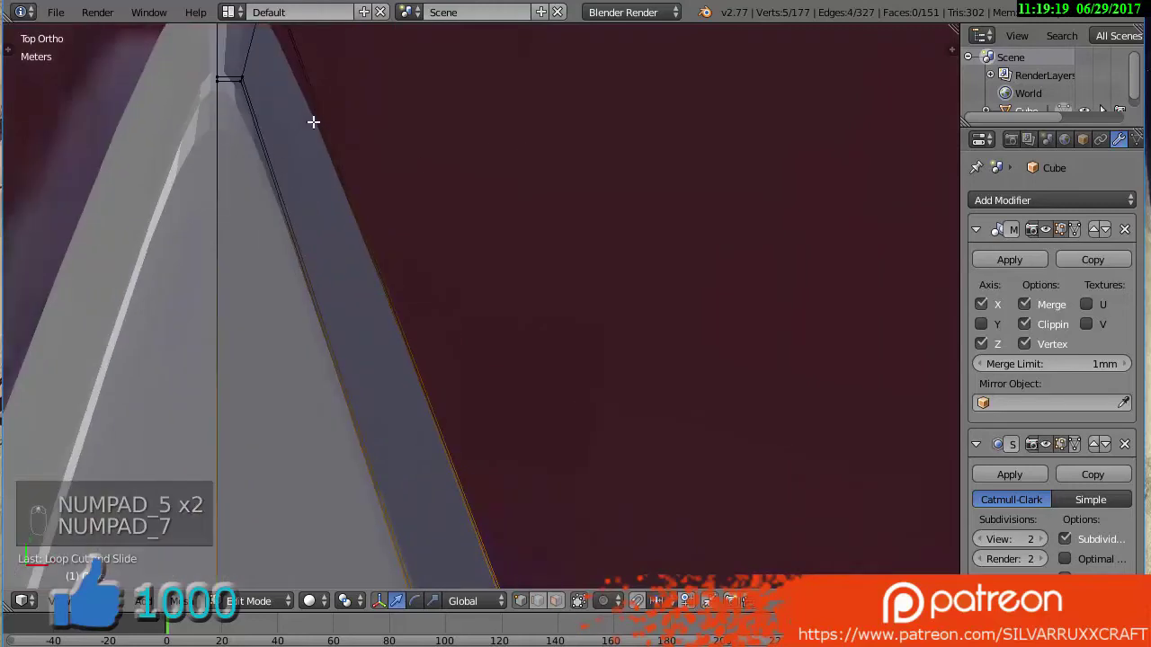